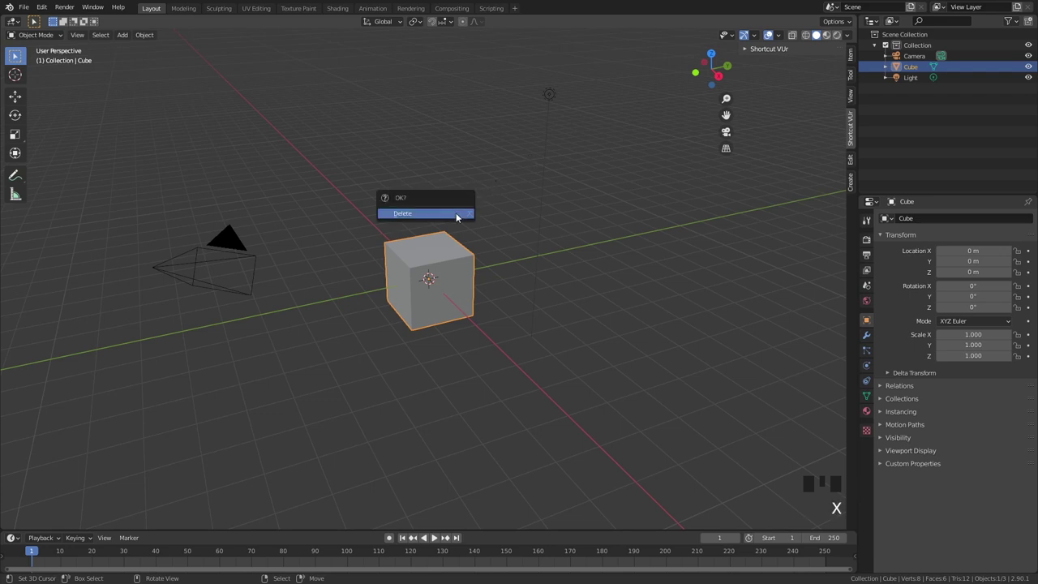
Step: Delete the default cube and add a UV sphere at the scene centre
key("shift+a")
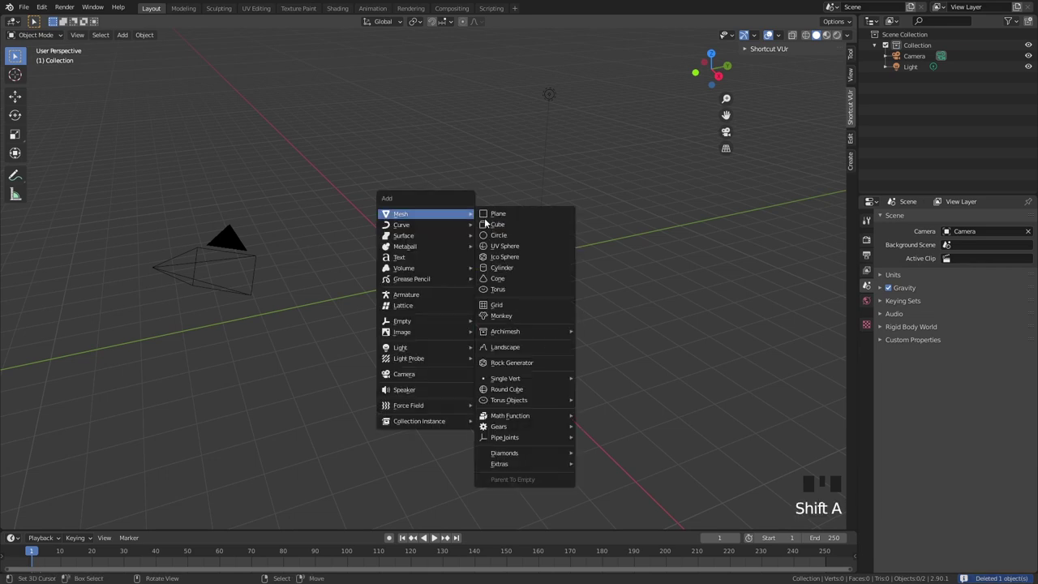
scroll("up", 3)
left_click_drag(493, 298, 505, 255)
scroll("up", 3)
left_click_drag(509, 253, 562, 260)
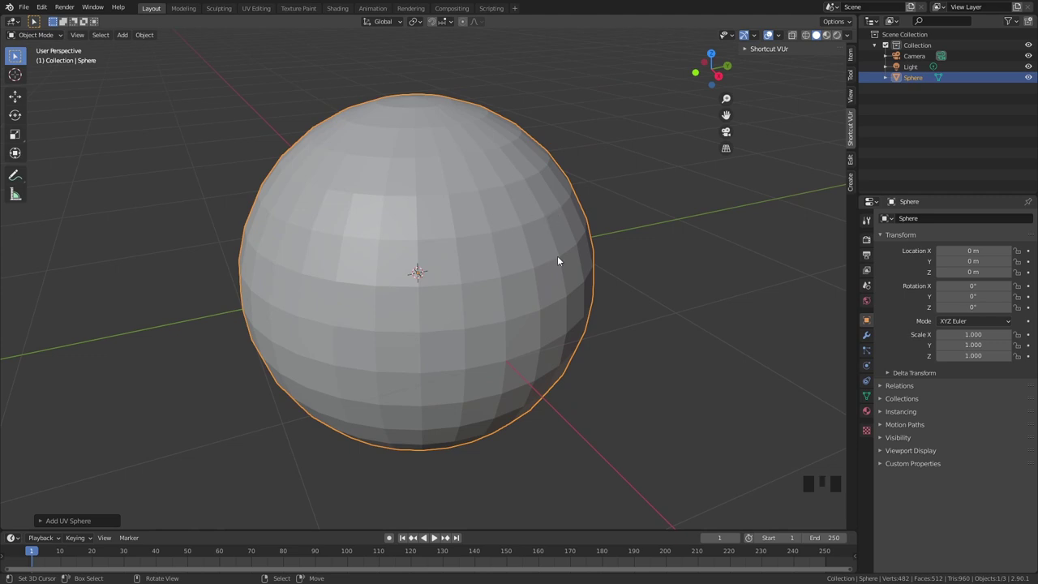
Step: Shade the sphere smooth and give it a Subdivision Surface modifier
key("w")
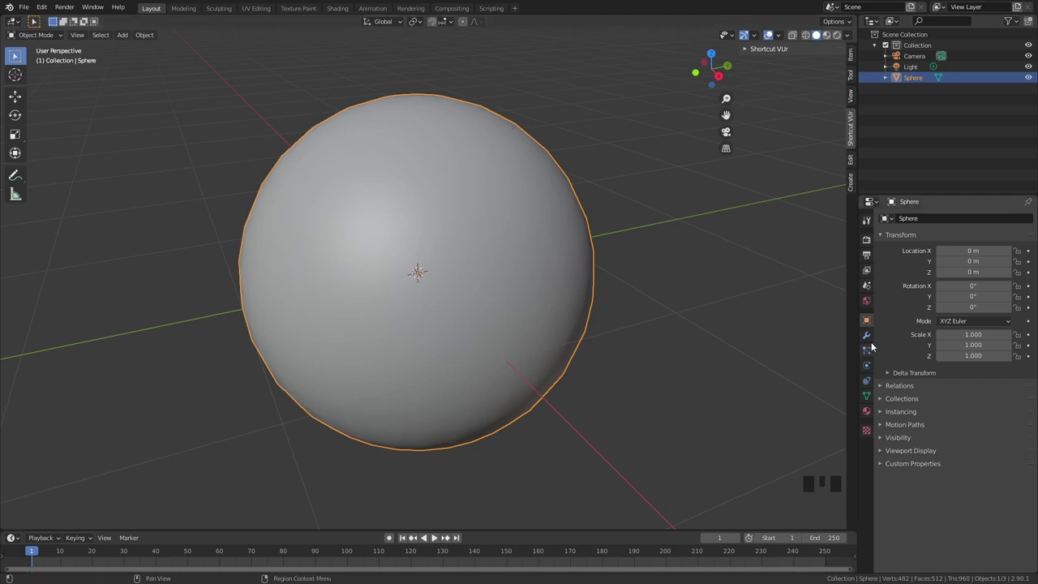
left_click_drag(869, 343, 640, 326)
key("z")
key("z")
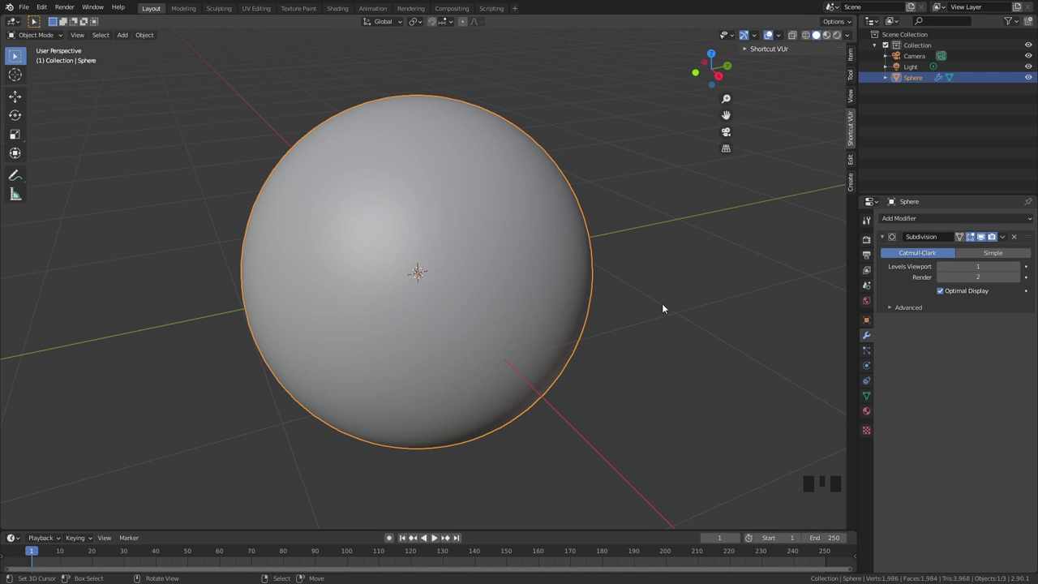
Step: Switch to the Shading workspace and create a new material named Moon on the sphere
left_click(351, 12)
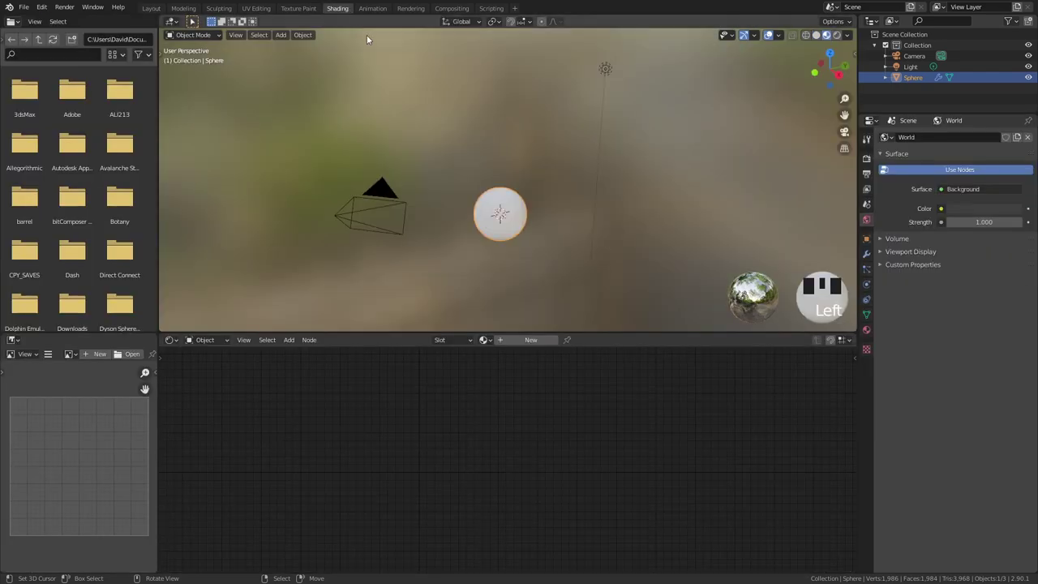
scroll("up", 3)
left_click_drag(533, 198, 537, 172)
scroll("up", 3)
left_click_drag(535, 175, 538, 341)
left_click_drag(538, 342, 519, 341)
key("o")
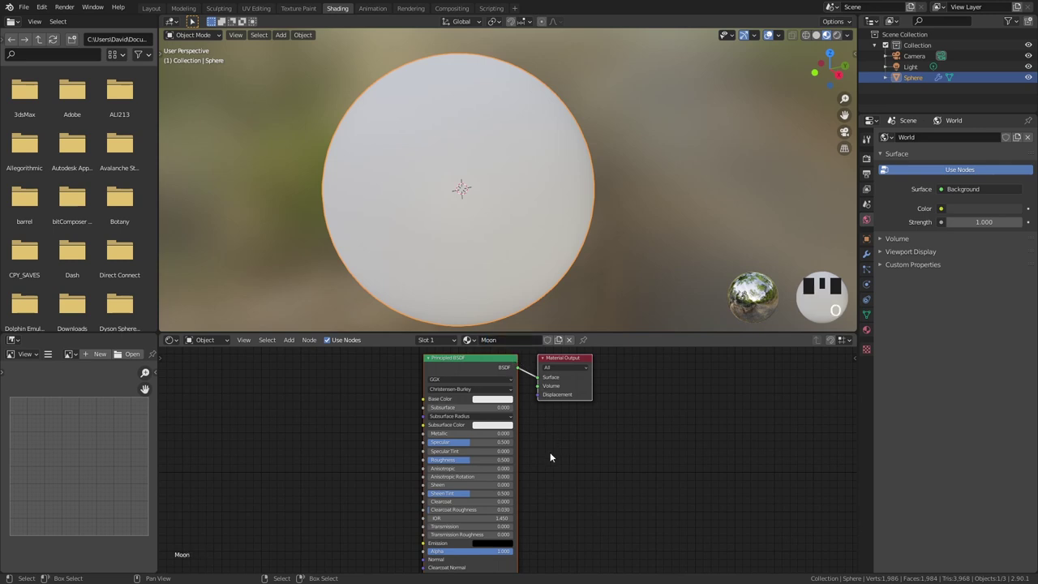
Step: Arrange the node tree so the Voronoi Texture drives a Displacement node into Material Output
left_click_drag(506, 396, 526, 421)
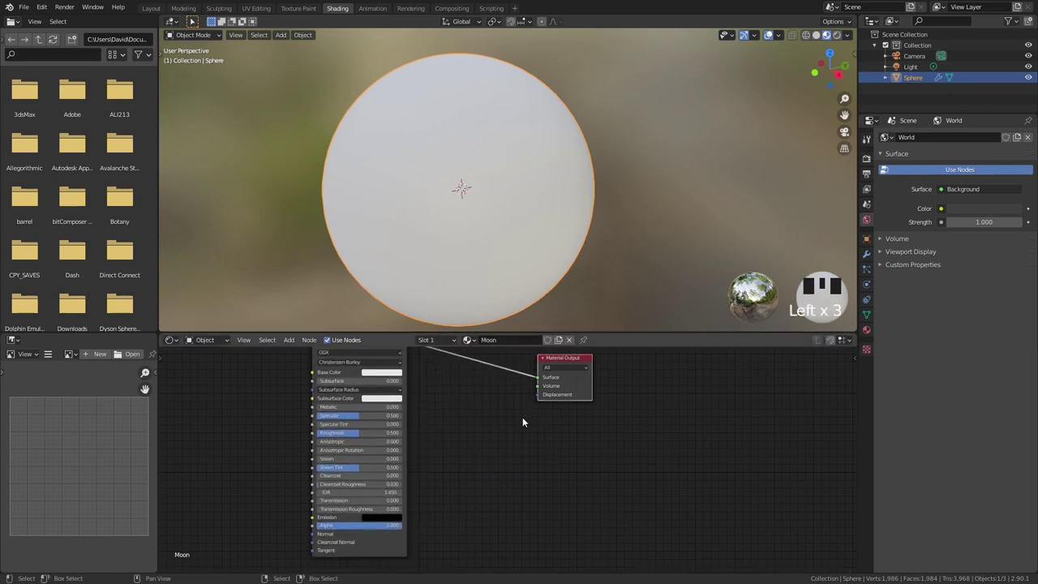
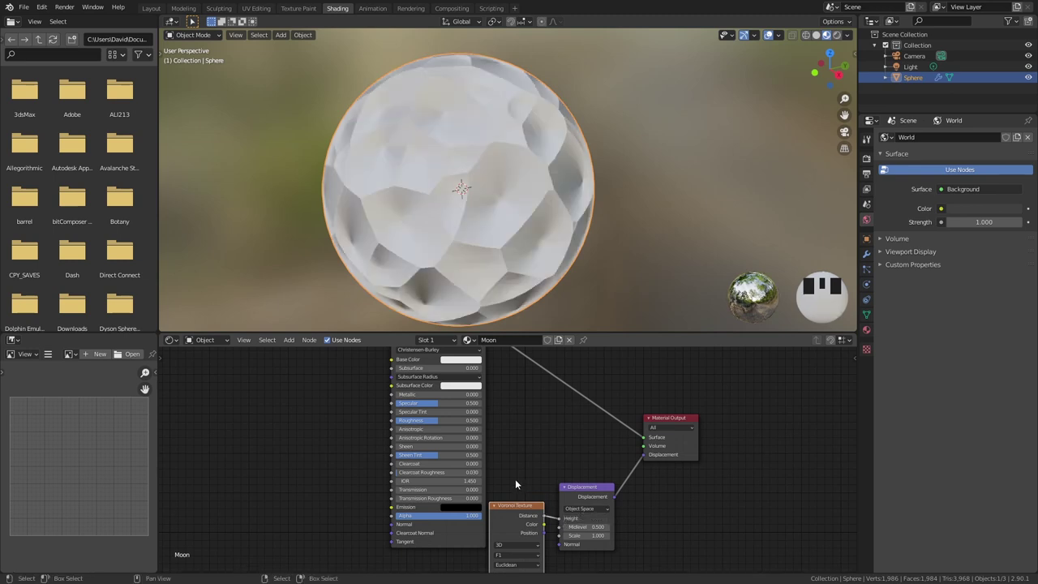
left_click_drag(530, 452, 466, 415)
left_click_drag(466, 415, 742, 170)
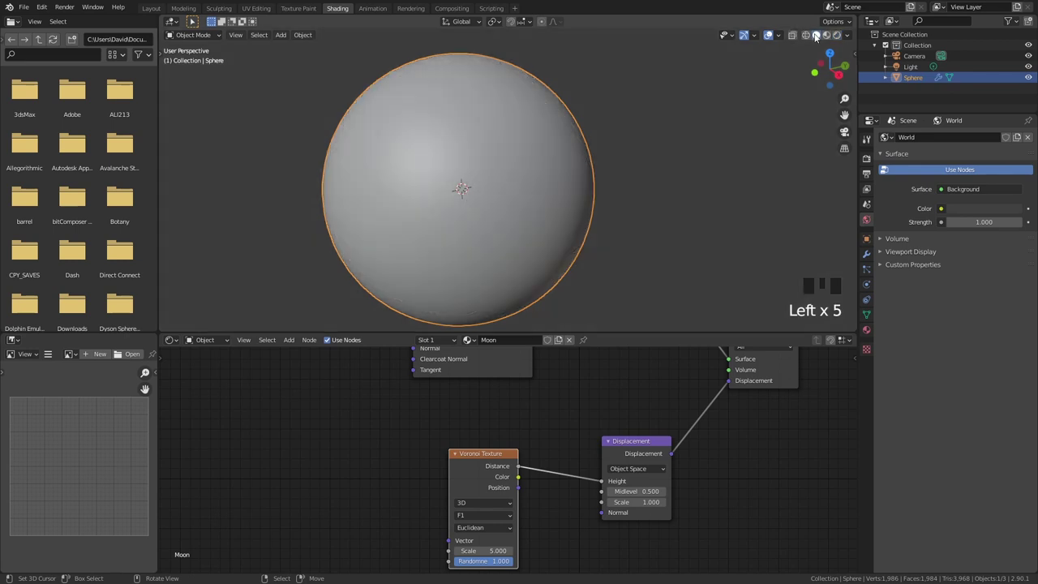
Step: Set the Moon material's displacement method to Displacement and Bump and view it in Material Preview
left_click_drag(840, 37, 830, 39)
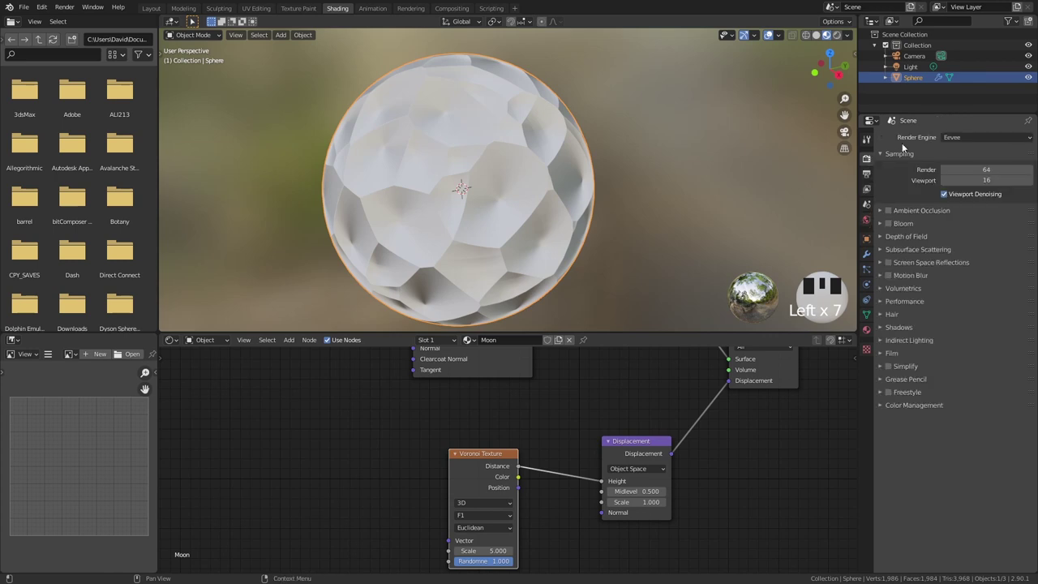
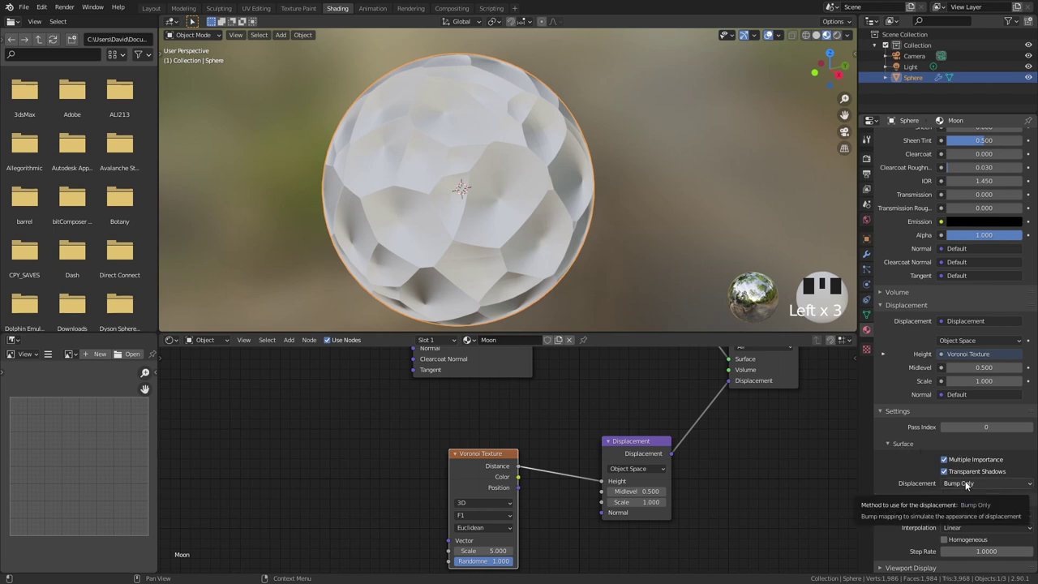
left_click(842, 37)
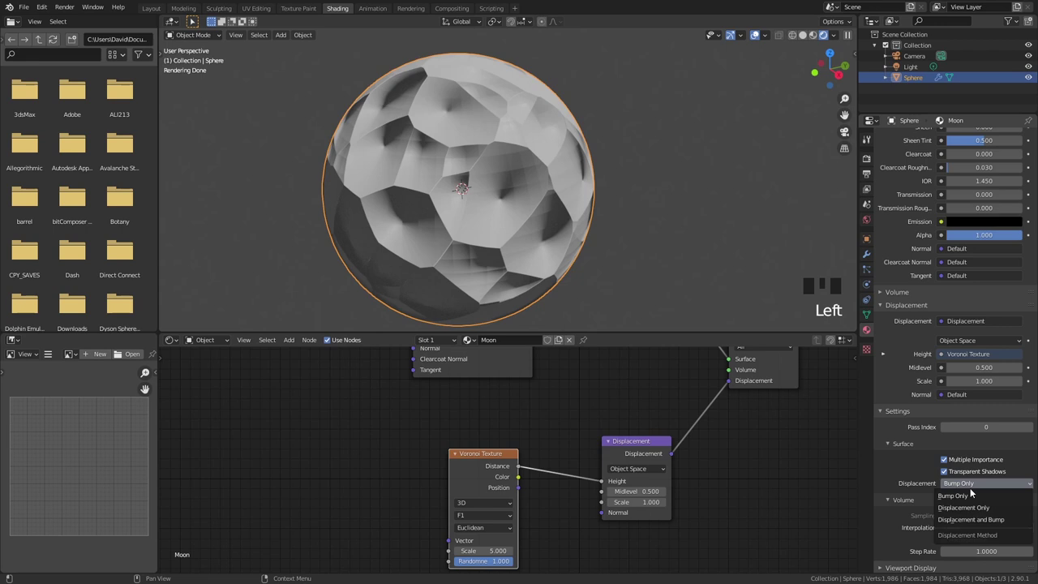
left_click_drag(981, 513, 816, 36)
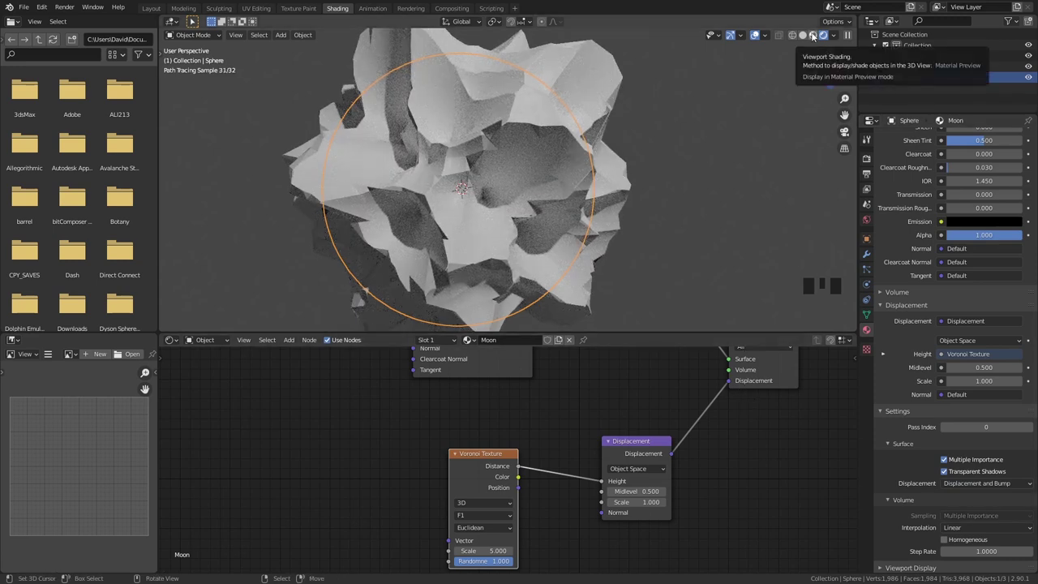
left_click(816, 36)
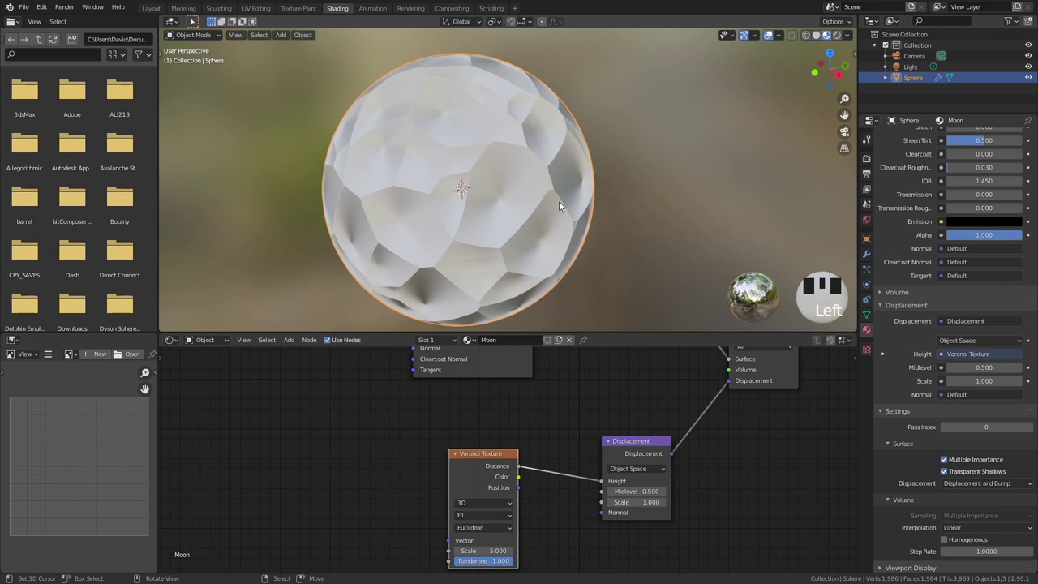
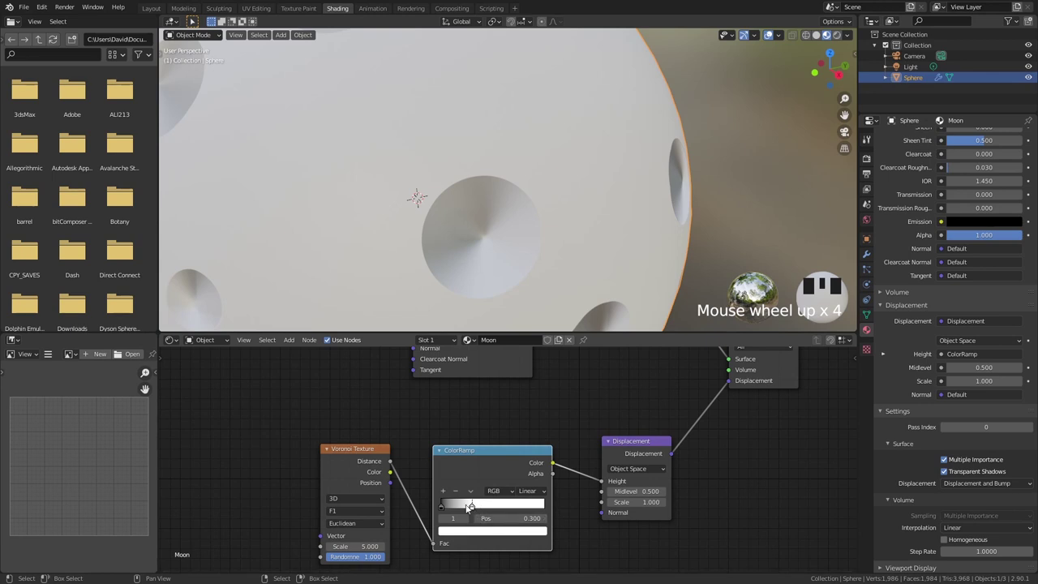
Step: Slide the ColorRamp stops between Voronoi Distance and Displacement Height to form round crater rims
left_click_drag(444, 497, 604, 211)
left_click_drag(604, 210, 490, 508)
left_click_drag(490, 508, 590, 327)
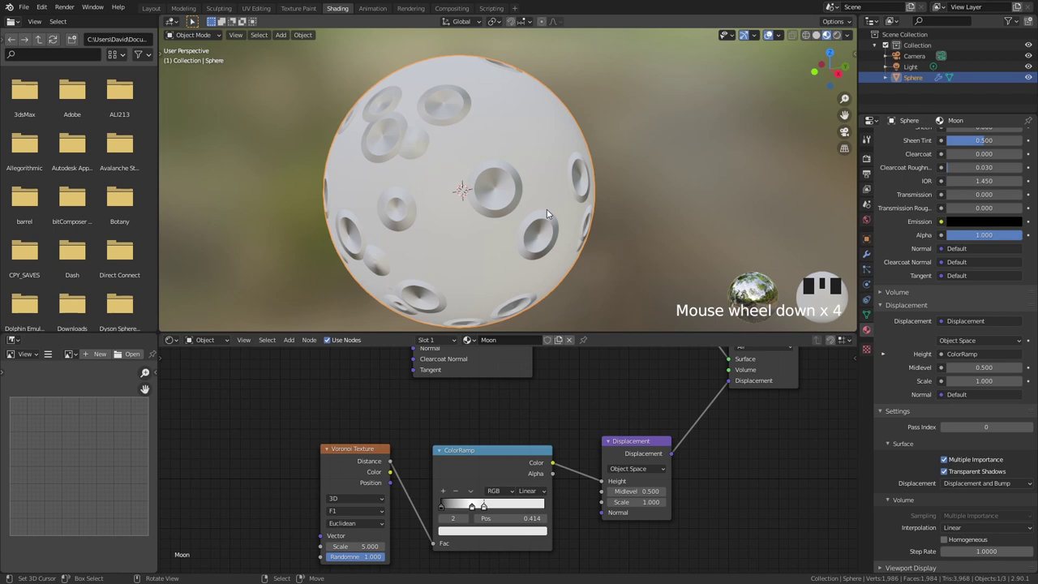
scroll("down", 3)
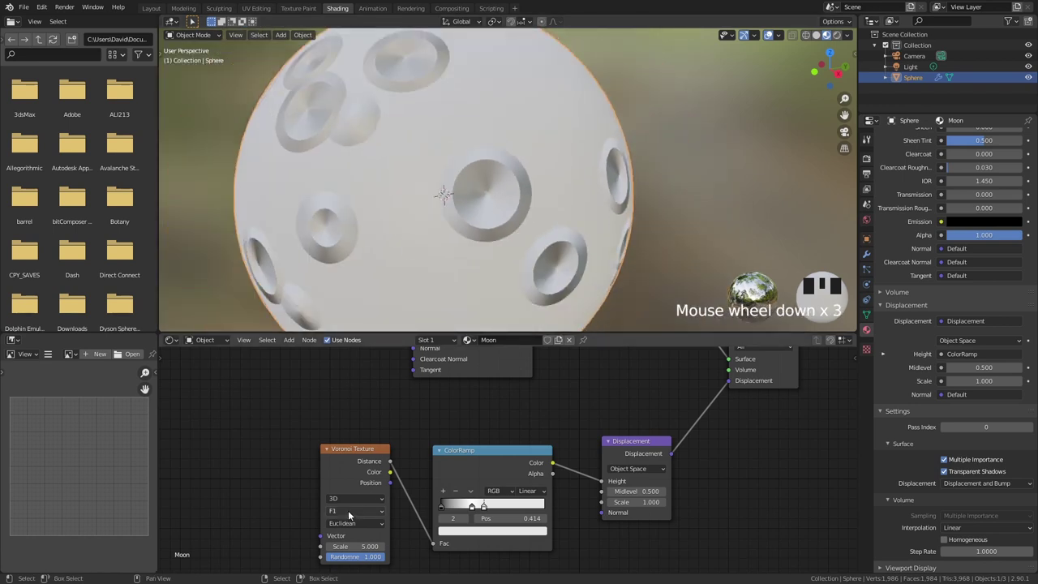
Step: Switch the Voronoi feature to Smooth F1 for softer bumps
left_click_drag(357, 480, 516, 178)
scroll("down", 3)
scroll("up", 3)
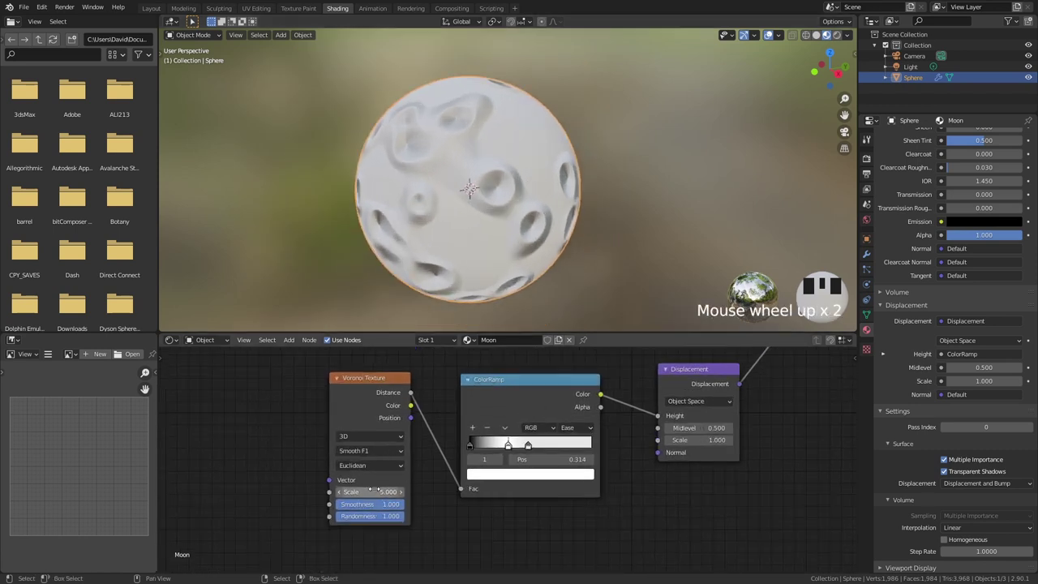
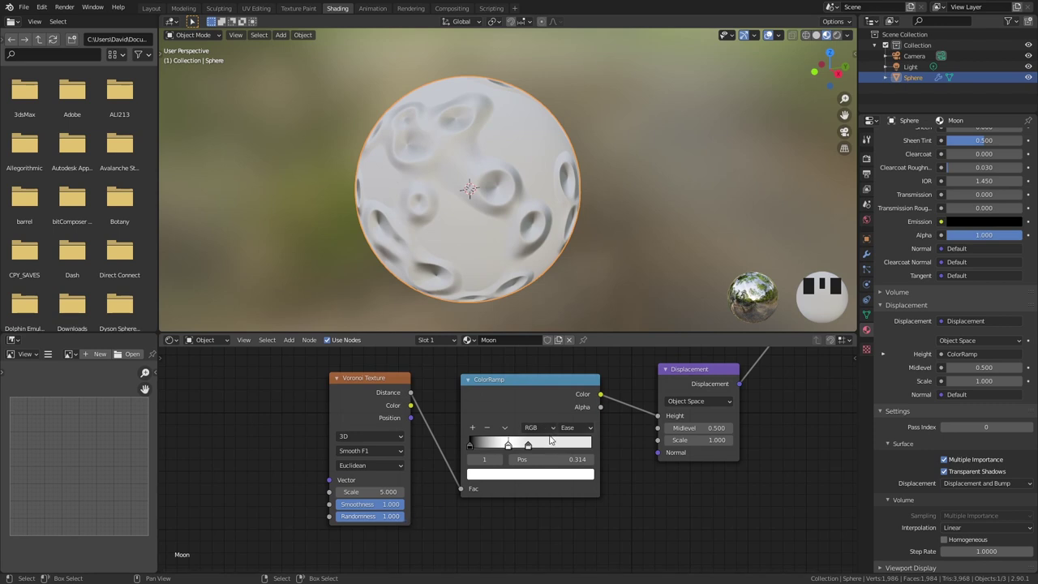
Step: Ease the ColorRamp stop positions so the crater rims transition more organically
left_click_drag(507, 452, 524, 127)
left_click_drag(524, 128, 527, 146)
scroll("up", 3)
scroll("up", 3)
scroll("up", 3)
scroll("up", 3)
scroll("up", 3)
scroll("up", 3)
scroll("up", 3)
Step: Add a Musgrave Texture node and wire its height into the displacement setup
key("shift+a")
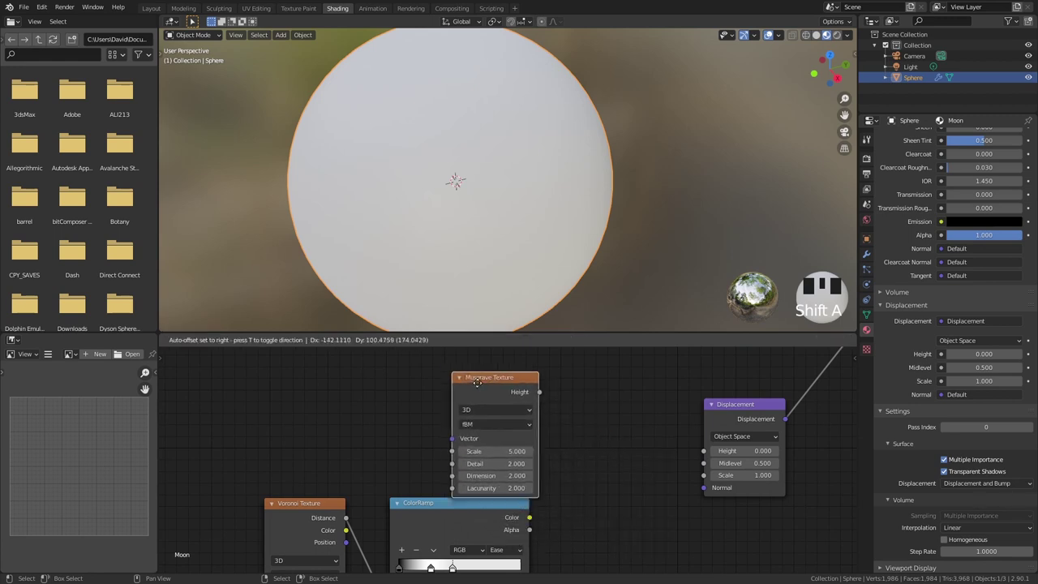
left_click_drag(729, 445, 545, 443)
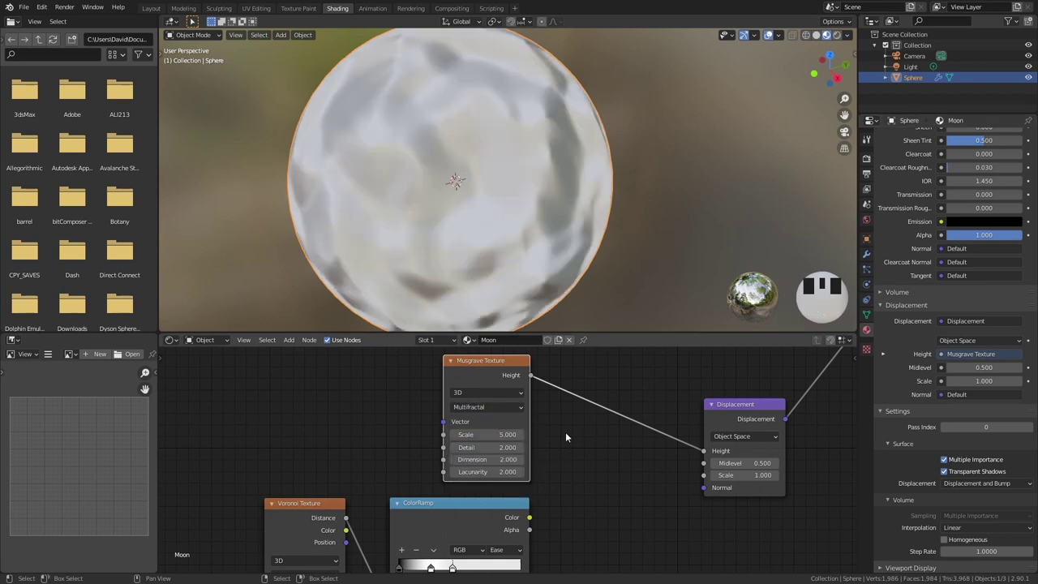
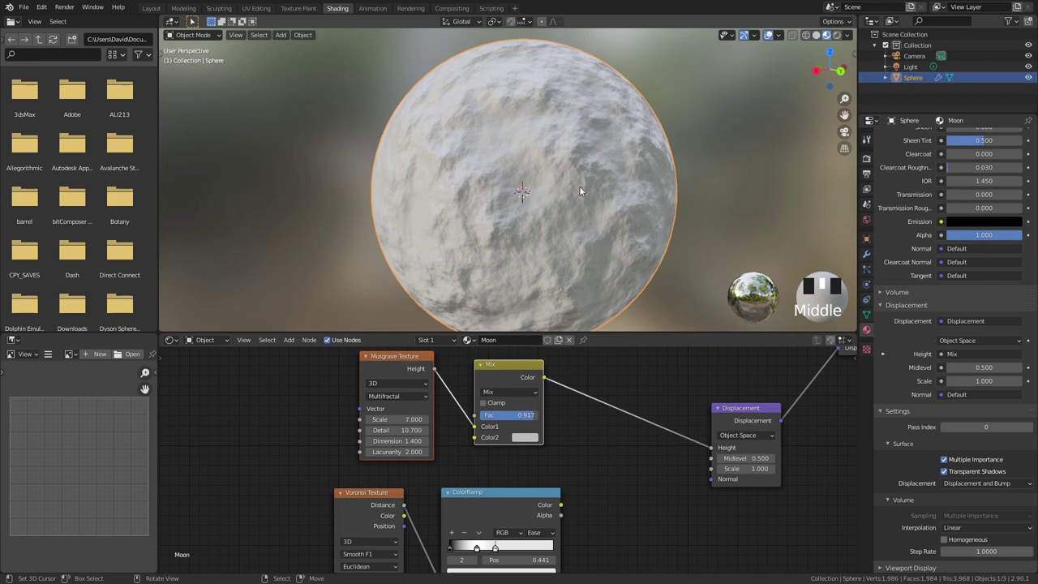
Step: Drop the second Mix node into the tree and set its blend mode to Multiply
left_click(535, 374)
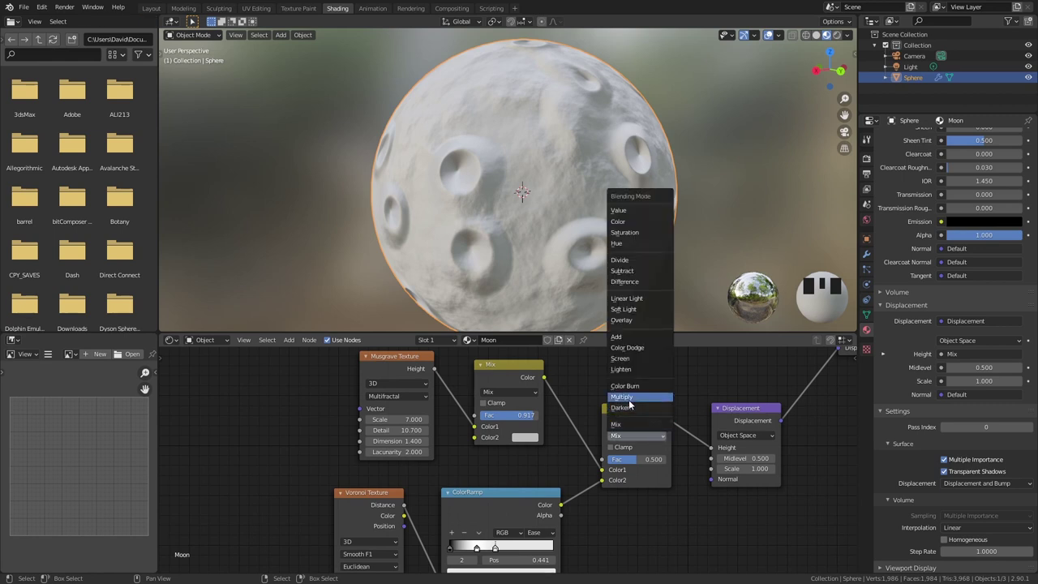
left_click_drag(630, 405, 615, 298)
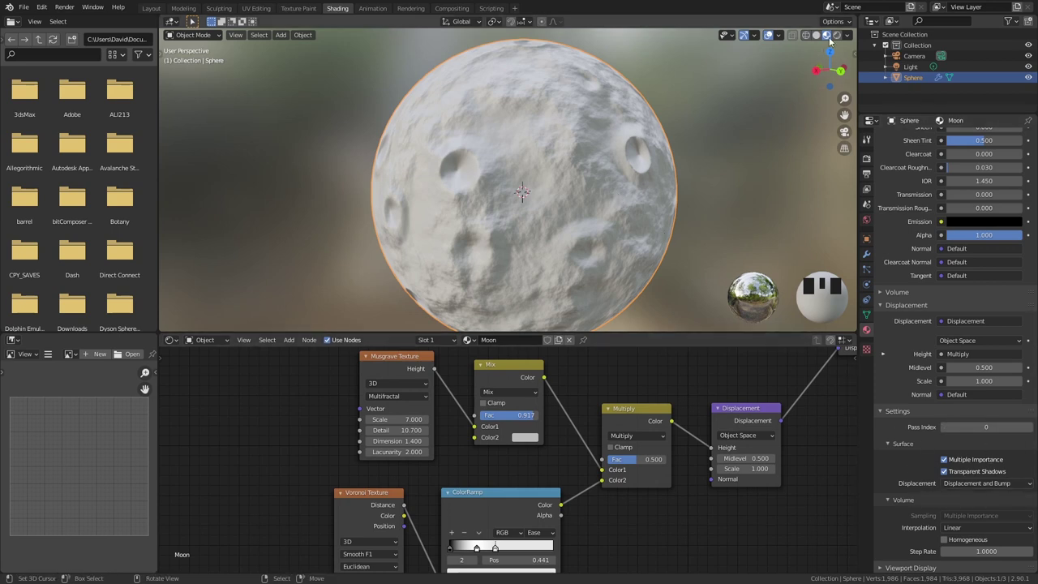
Step: Preview the moon in Rendered viewport shading to see the displaced craters
left_click(838, 40)
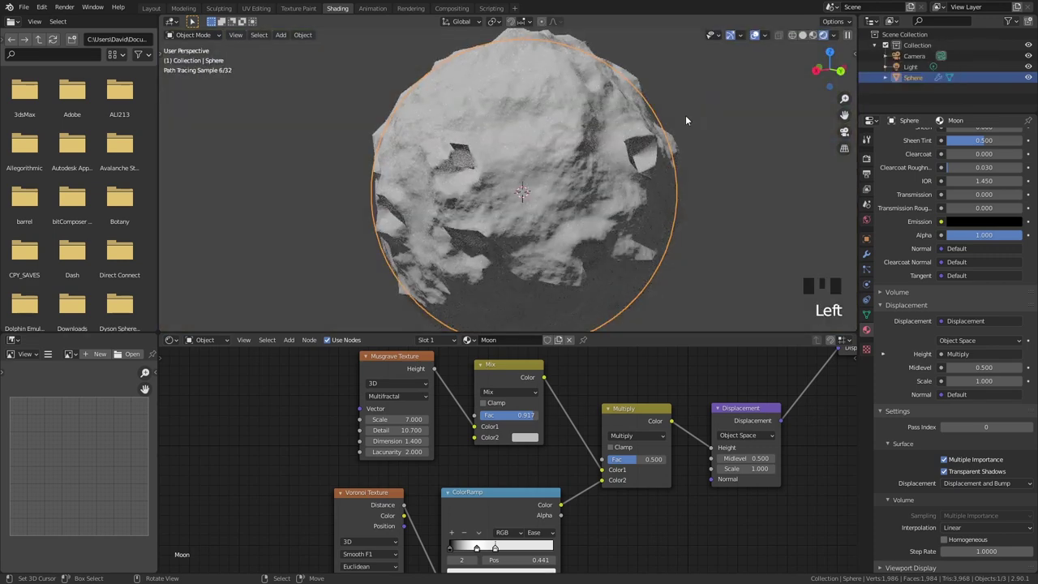
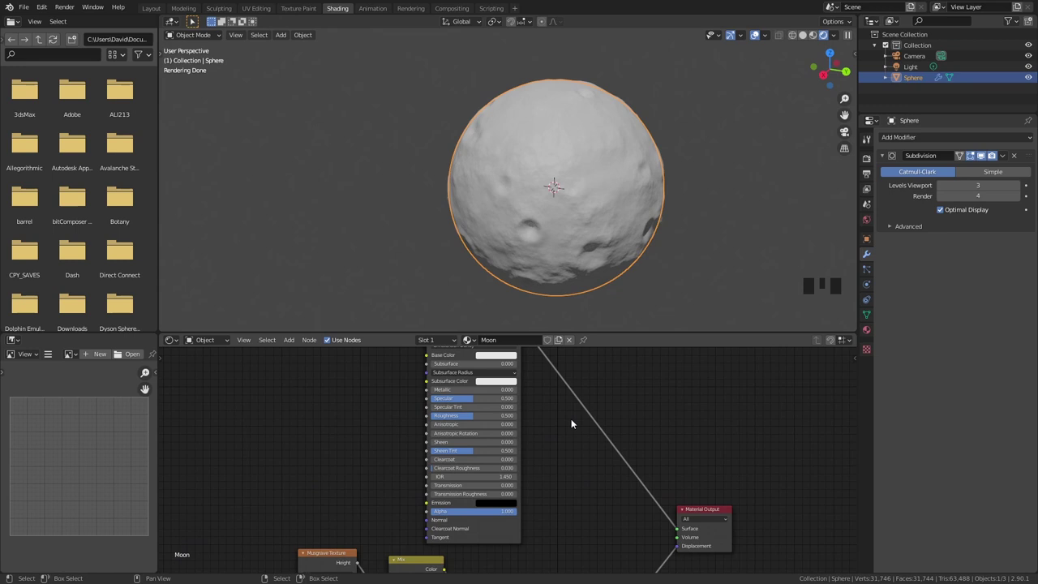
Step: Bring the Principled BSDF into view to give the moon a pale off-white base colour
left_click_drag(495, 363, 530, 259)
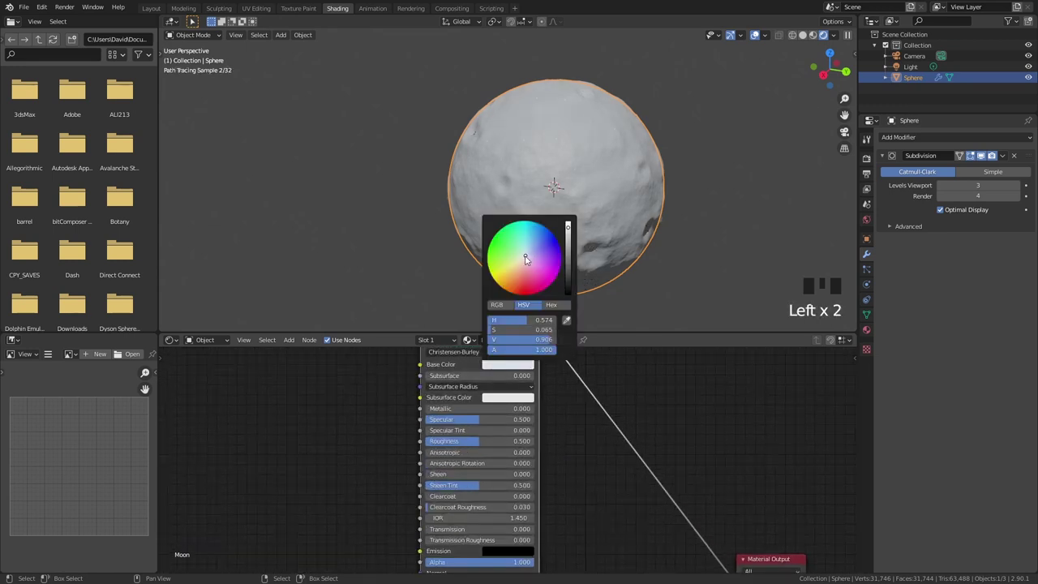
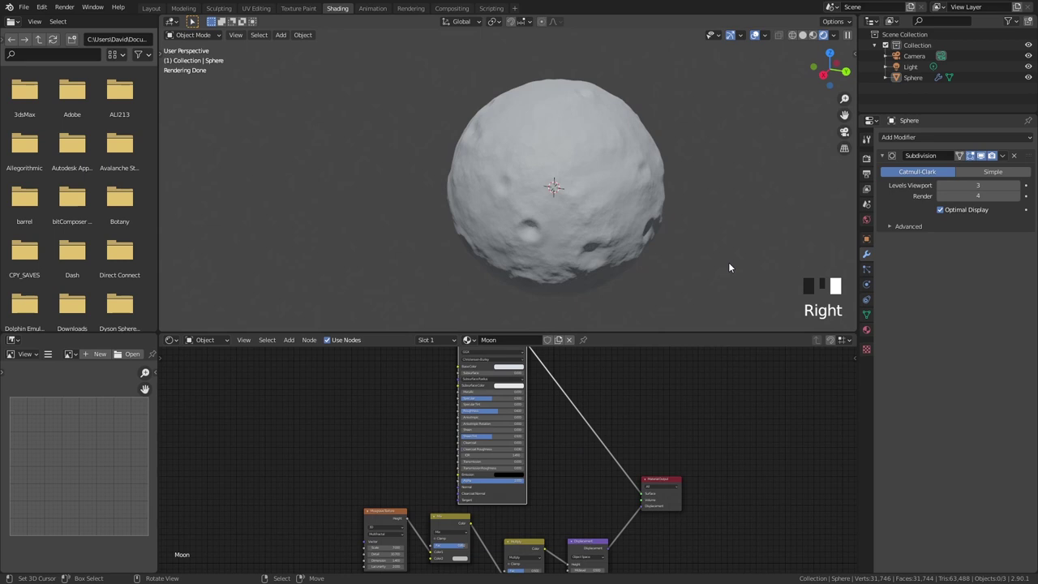
Step: Rename the sphere object to moon in the Outliner
left_click_drag(726, 223, 590, 262)
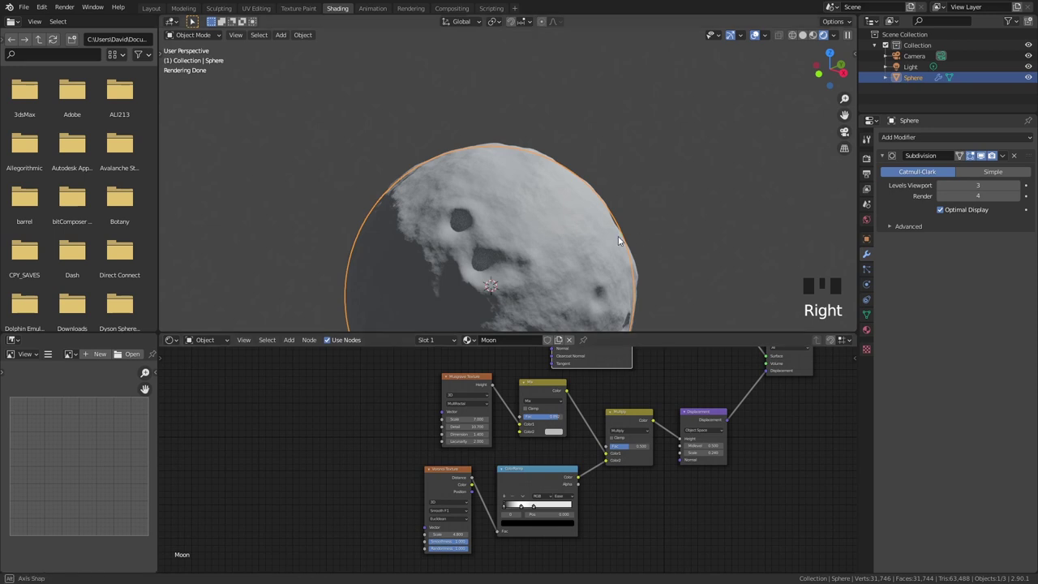
scroll("down", 3)
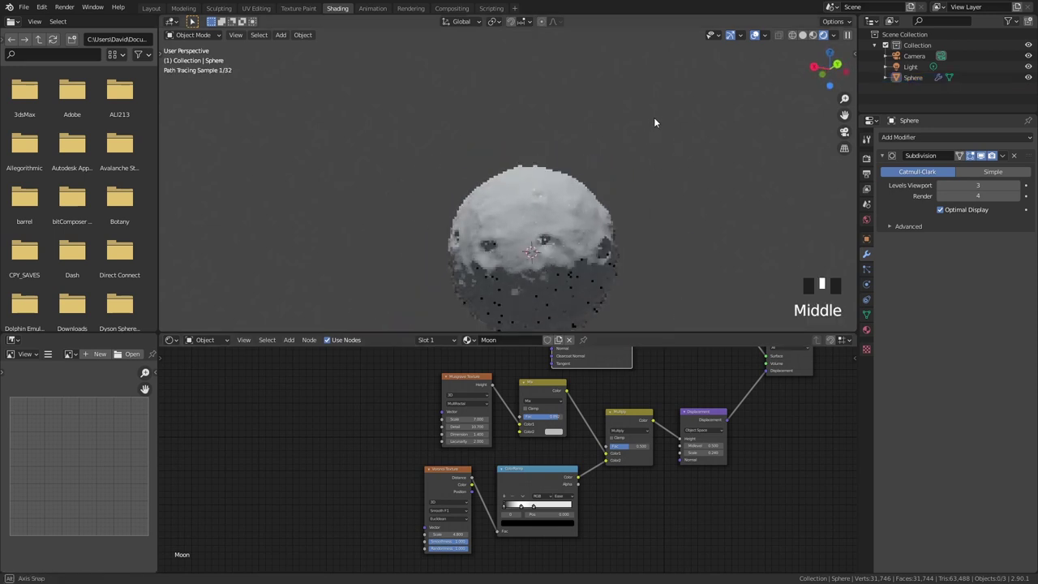
right_click(912, 82)
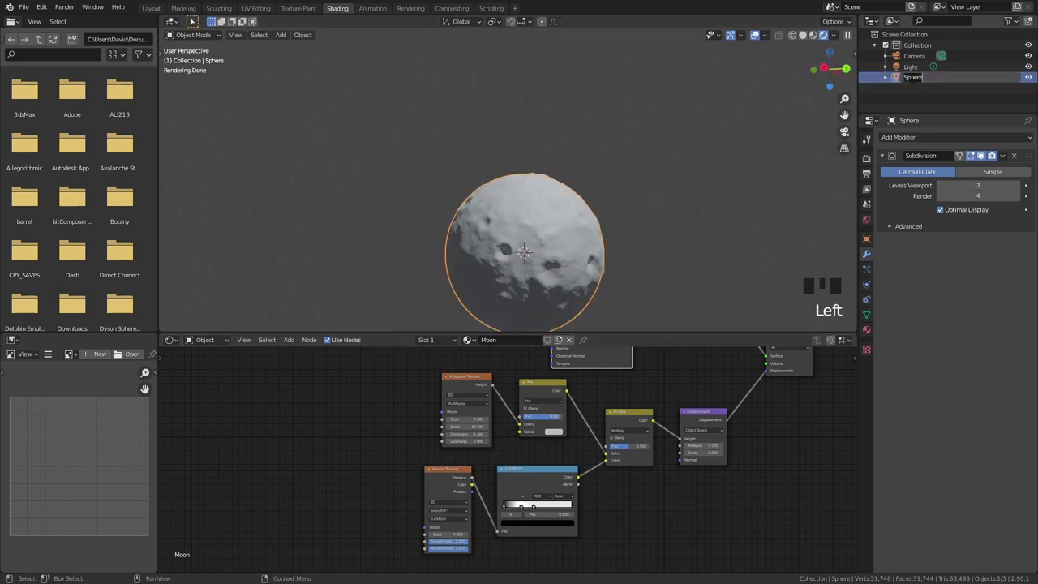
key("o")
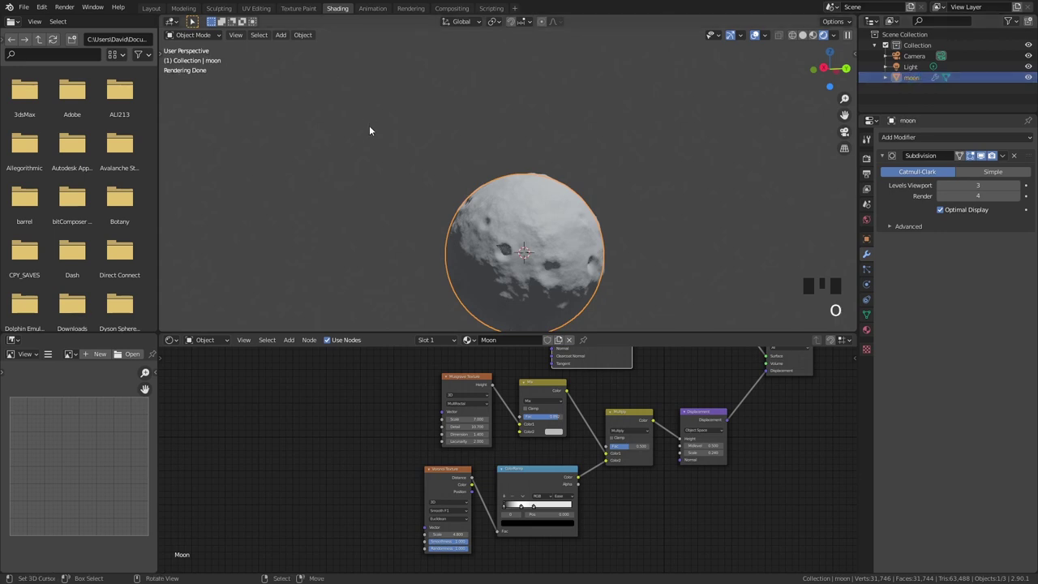
Step: Hide the moon and add a fresh UV sphere into a new Rocket collection
left_click_drag(565, 145, 484, 173)
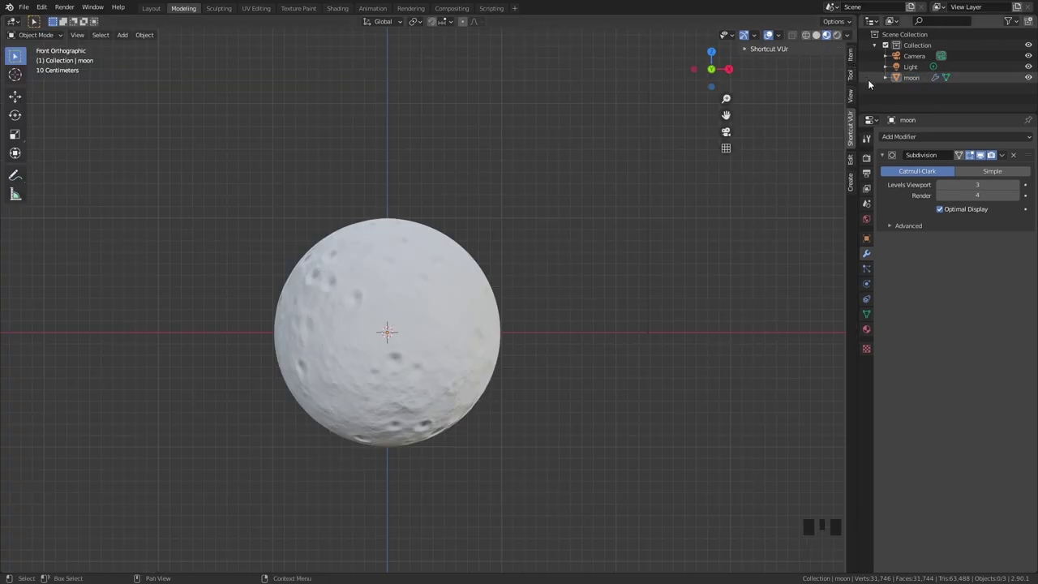
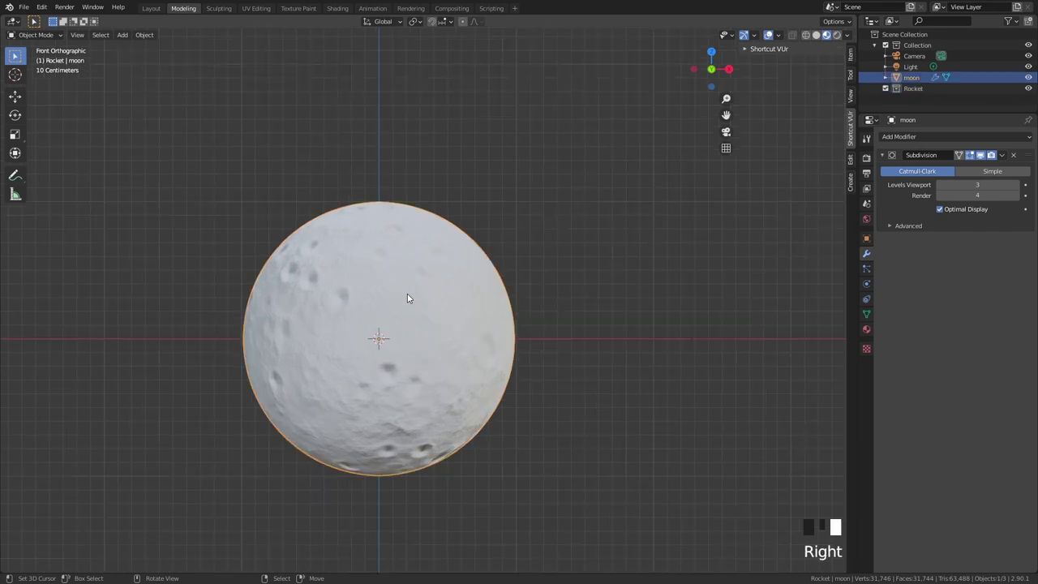
key("h")
key("shift+a")
left_click_drag(422, 317, 532, 264)
scroll("up", 3)
Step: Switch to solid shading and stretch the sphere tall along Z
left_click(817, 37)
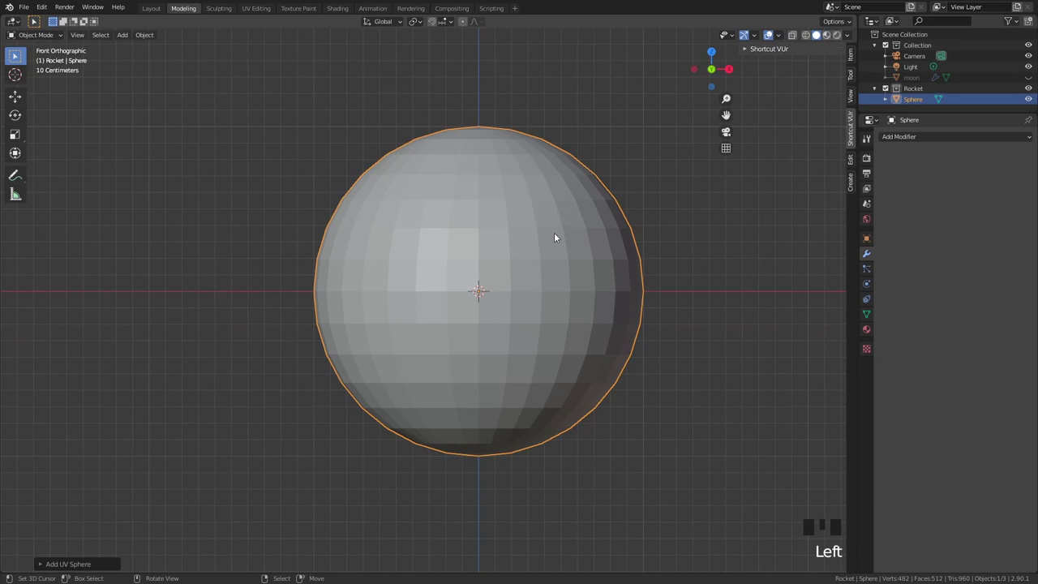
scroll("down", 3)
key("s")
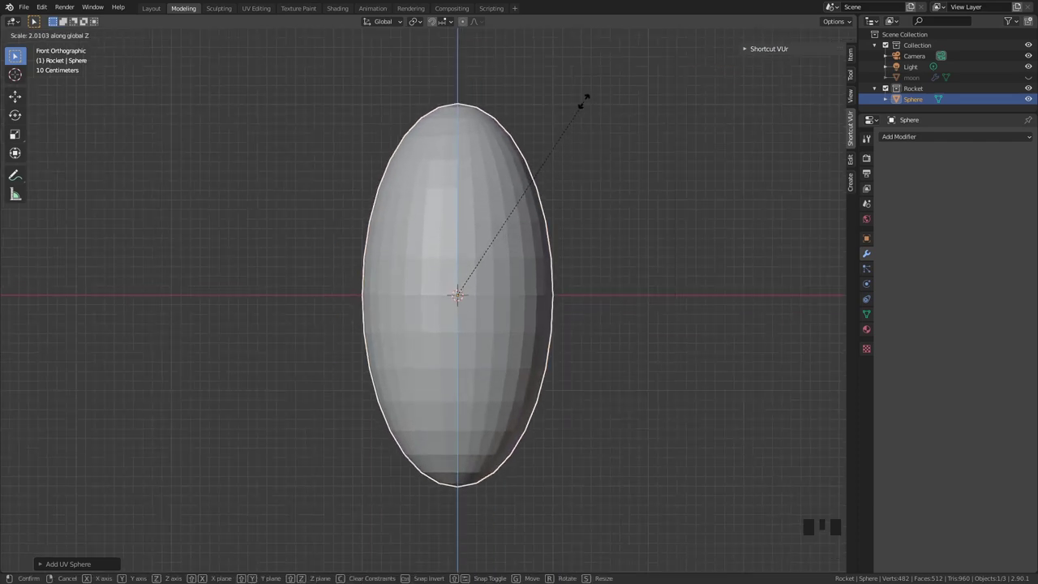
scroll("down", 3)
scroll("up", 3)
Step: In wireframe Edit Mode, flatten the lower half into a flat-bottomed bullet shape
key("z")
right_click(557, 496)
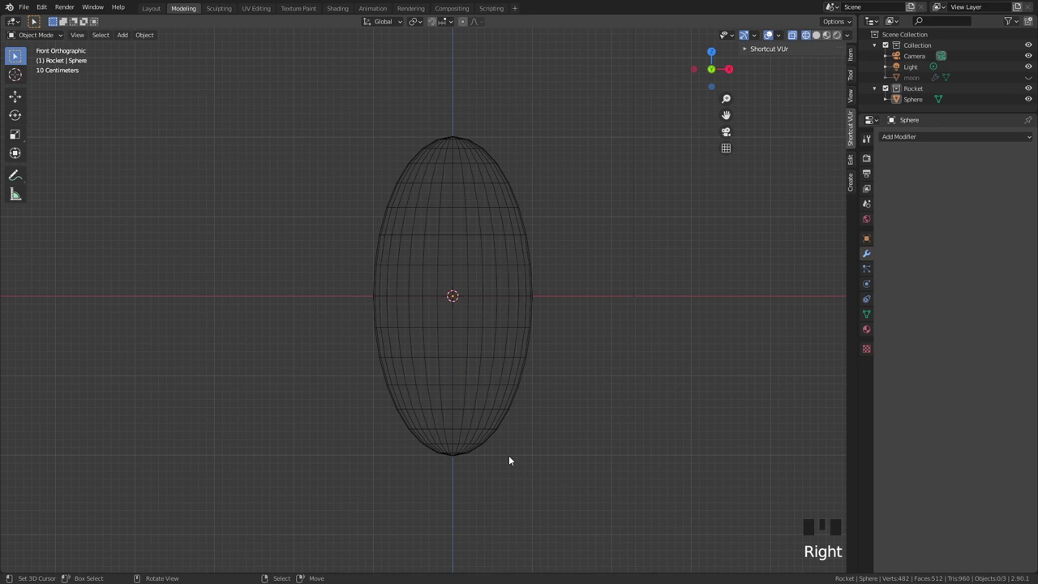
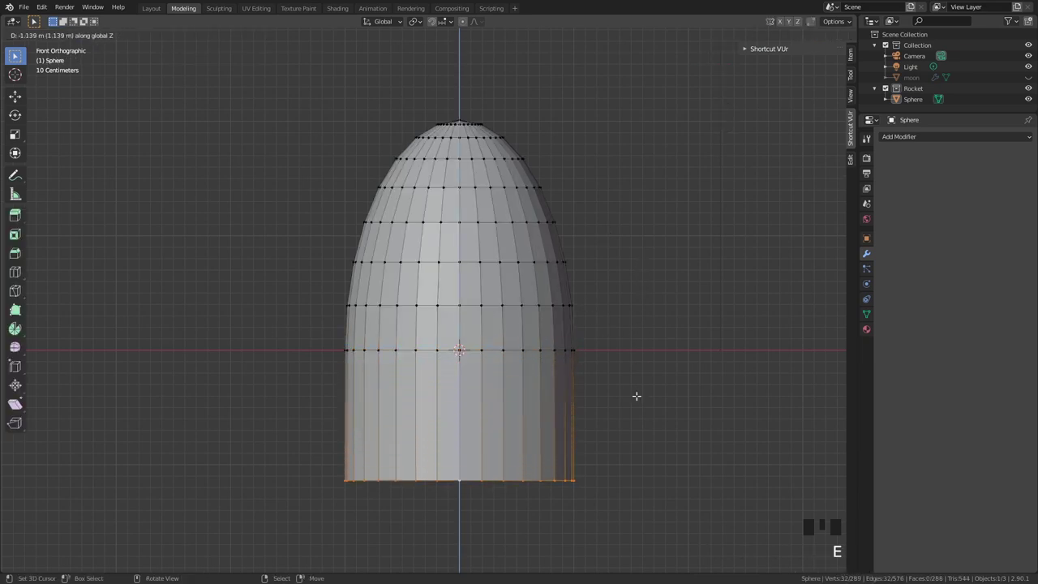
key("Tab")
scroll("down", 3)
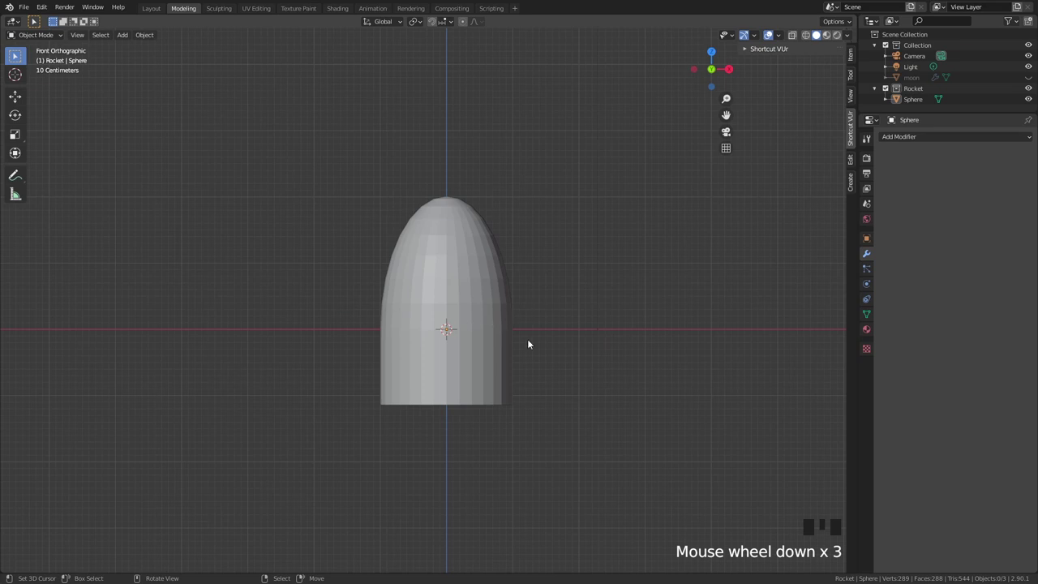
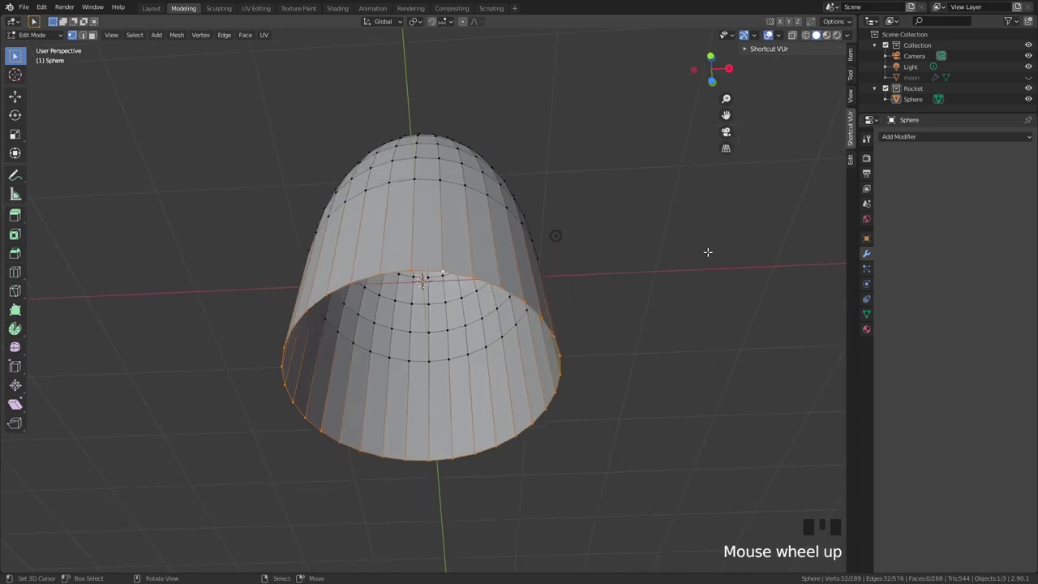
Step: Extrude the open bottom rim and merge it at center to cap the body
key("e")
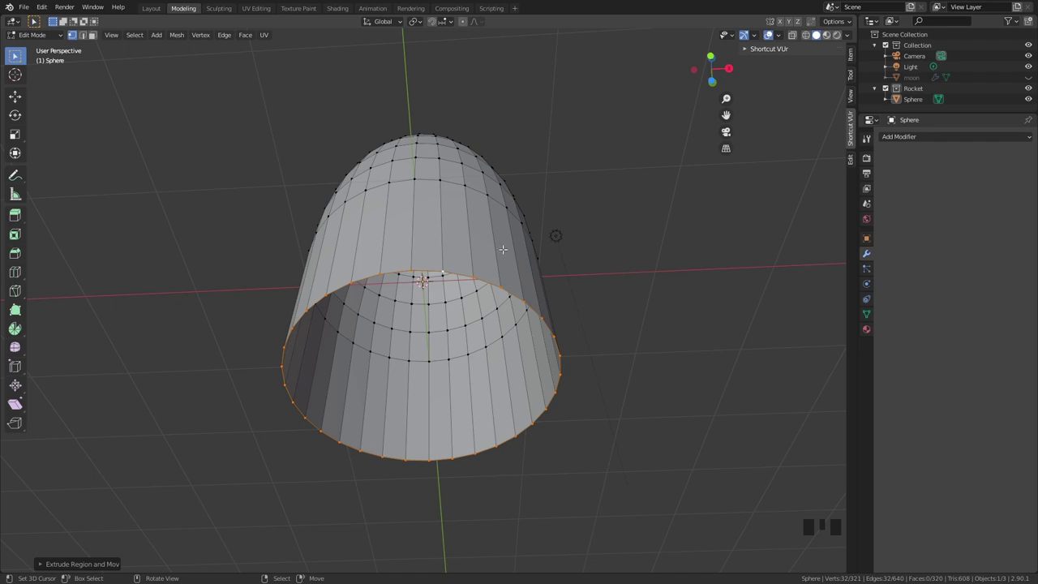
key("m")
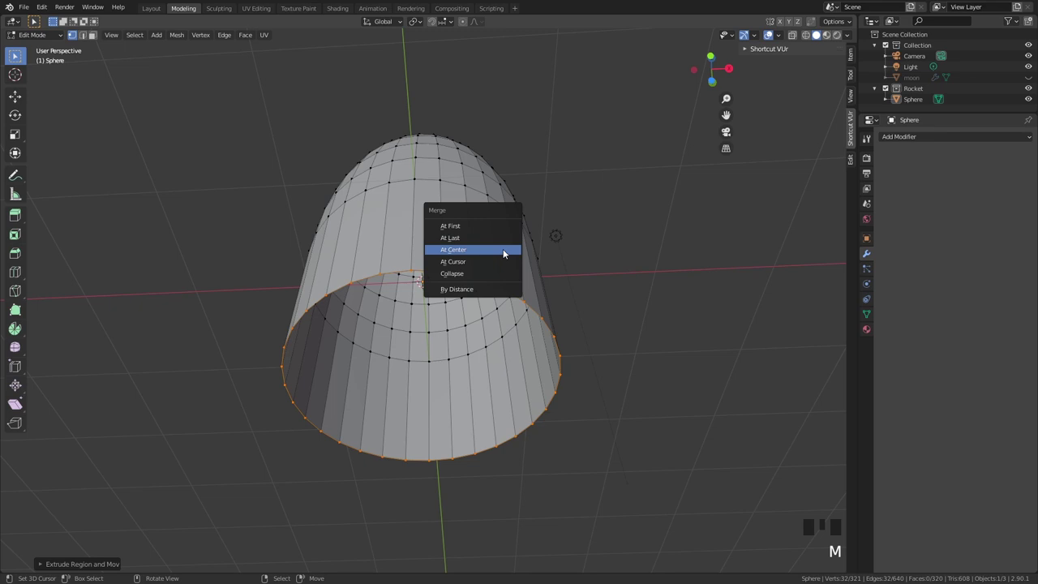
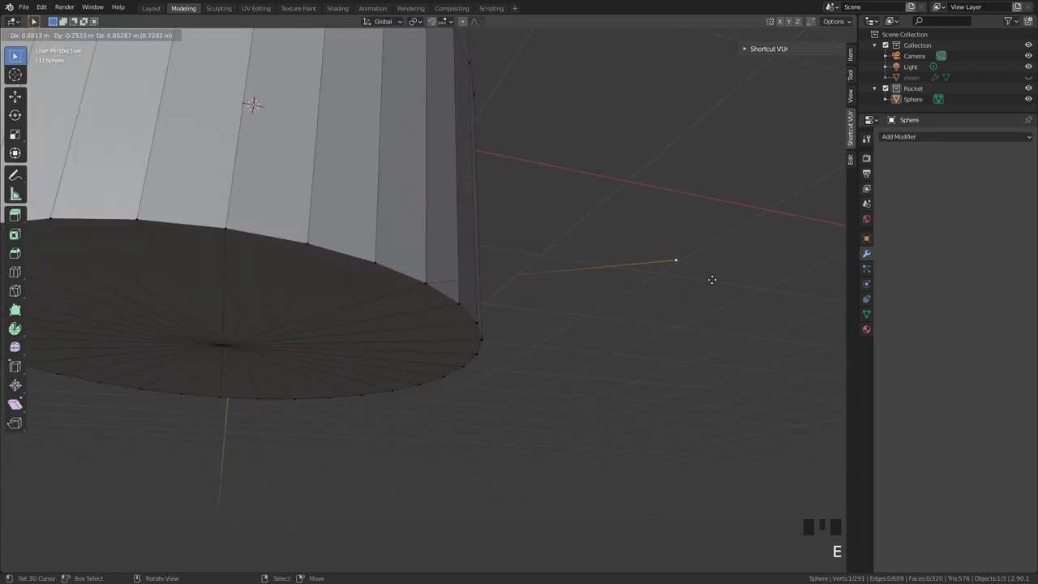
scroll("up", 3)
key("g")
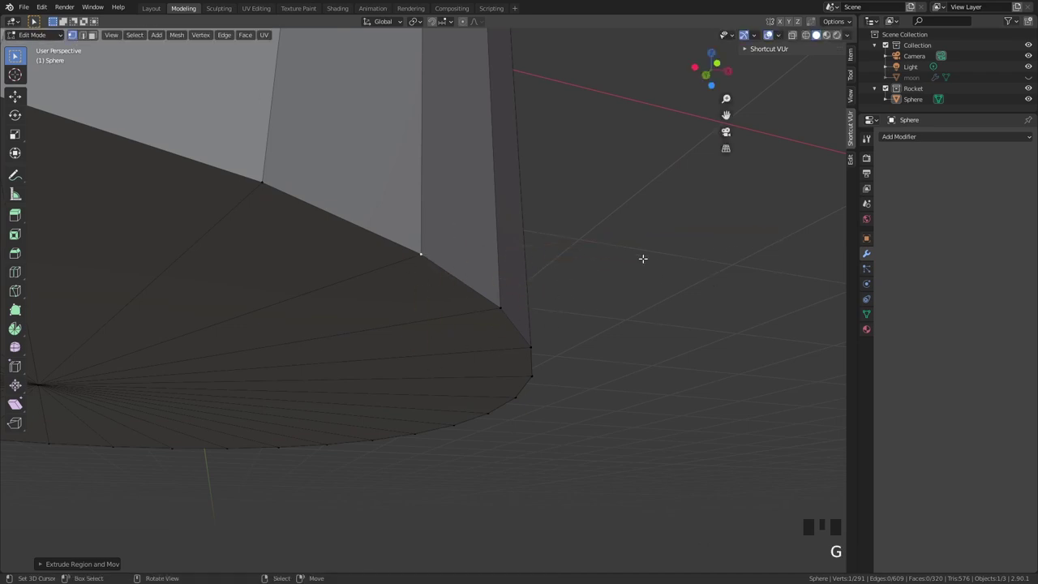
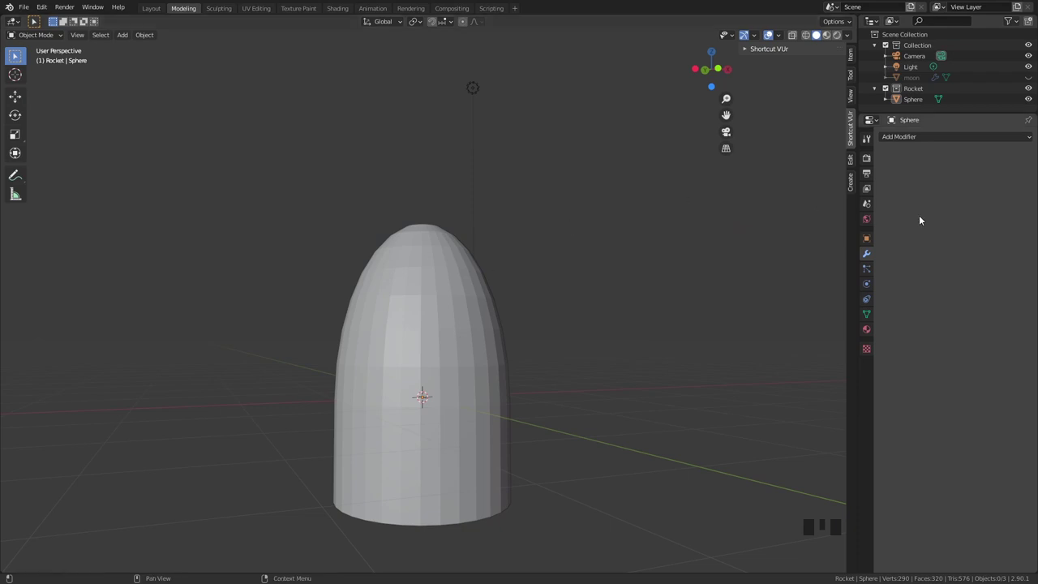
Step: Shade the rocket body smooth and add subdivision smoothing for a rounded egg shape
left_click_drag(943, 141, 443, 314)
right_click(443, 313)
key("w")
left_click_drag(459, 335, 489, 302)
scroll("up", 3)
Step: Inspect the base and start a bevel on the bottom edge ring
left_click_drag(499, 322, 508, 369)
scroll("down", 3)
left_click_drag(493, 395, 542, 375)
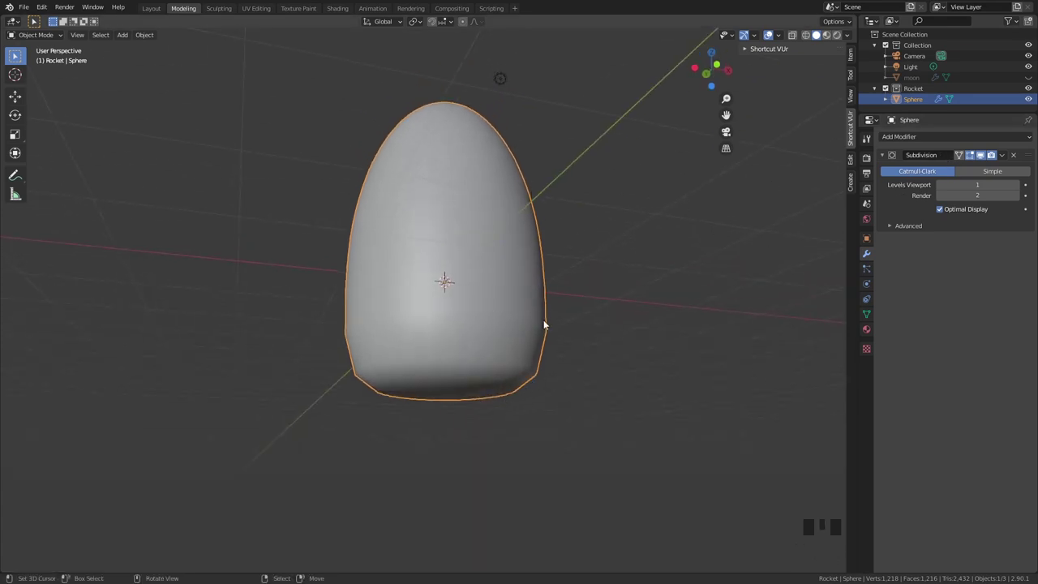
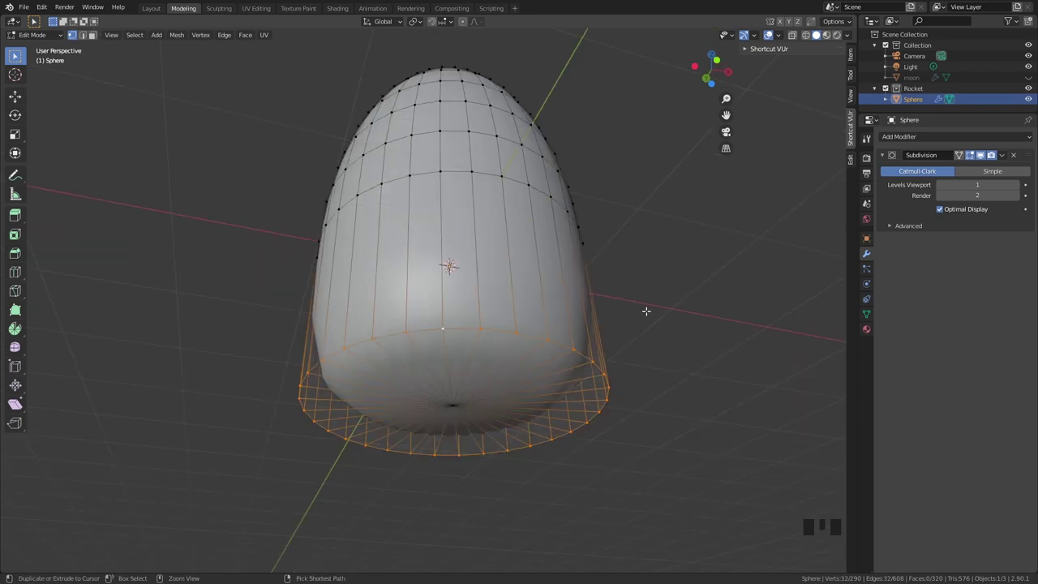
key("ctrl+b")
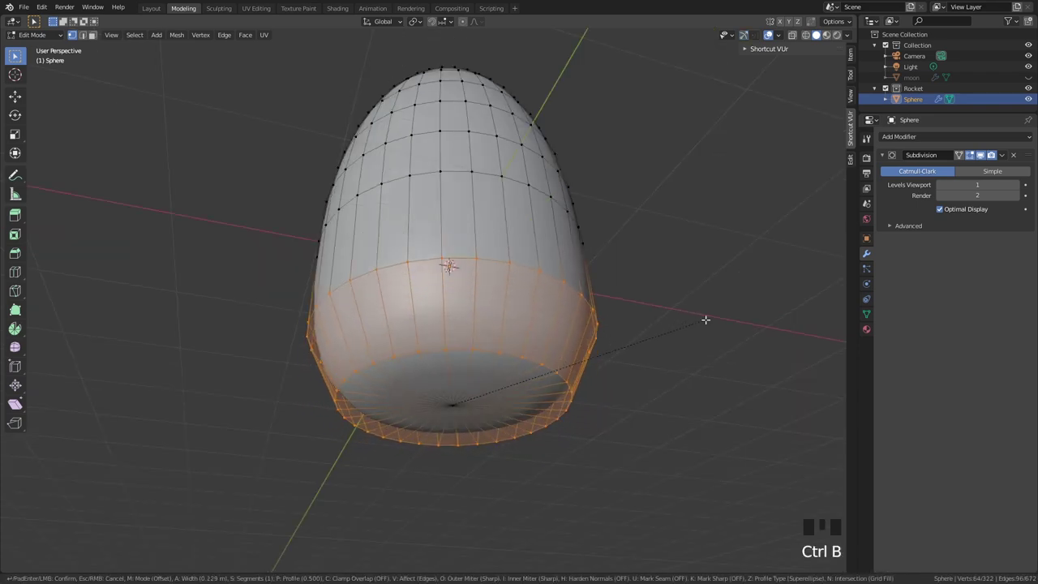
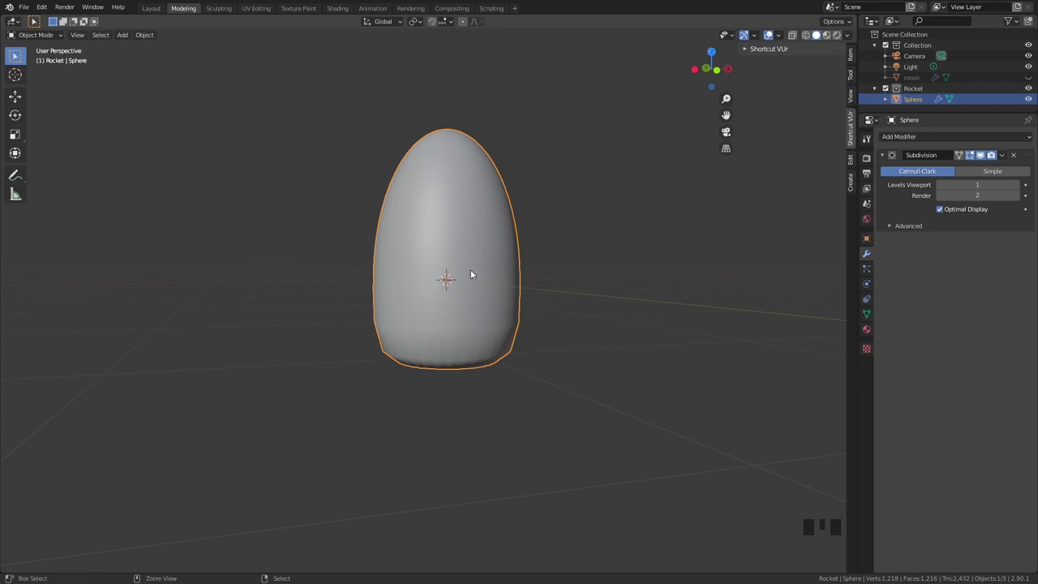
Step: Apply the body's transforms and bevel its bottom rim wider
key("ctrl+a")
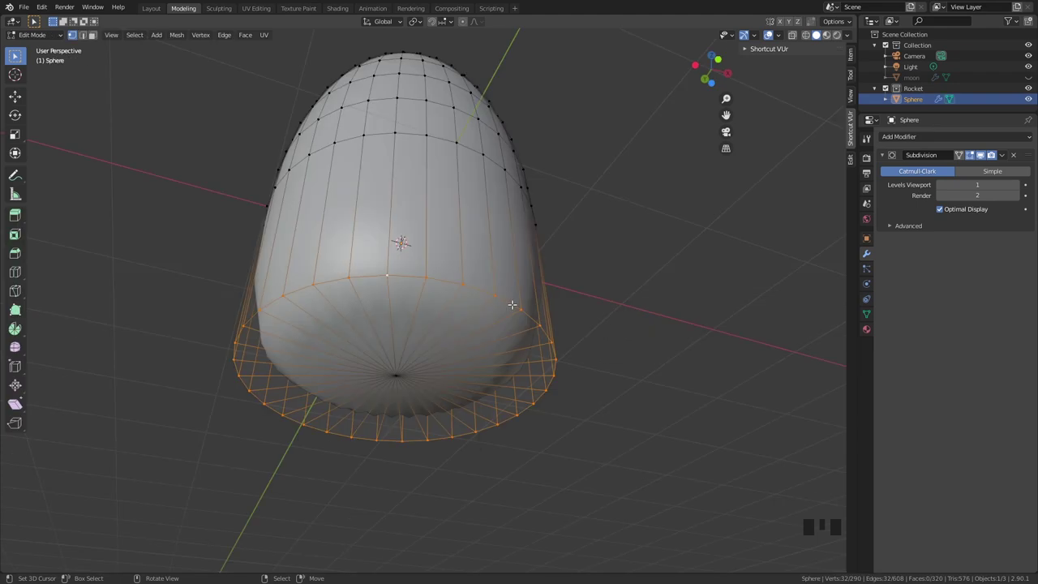
key("ctrl+b")
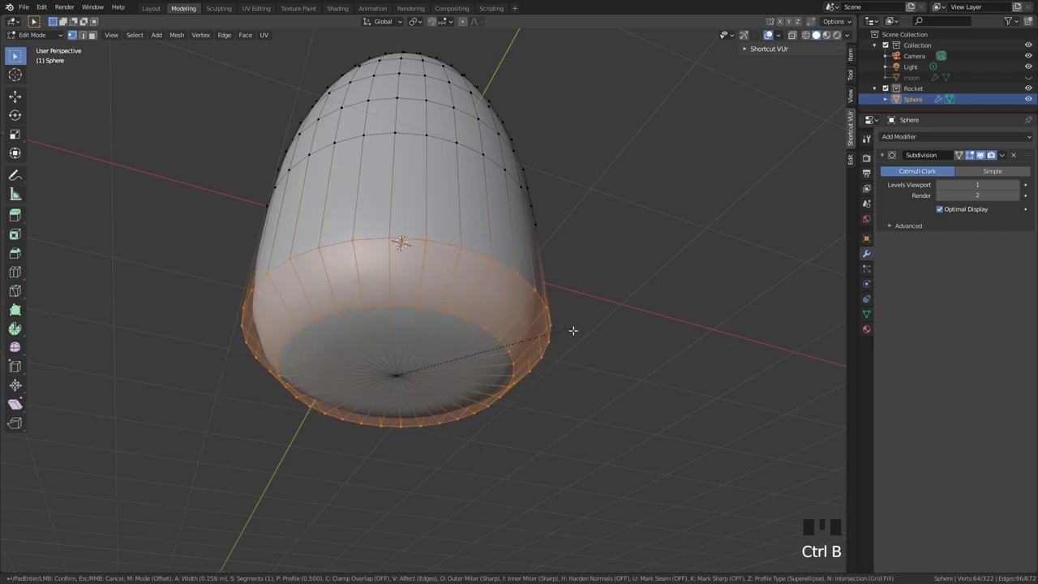
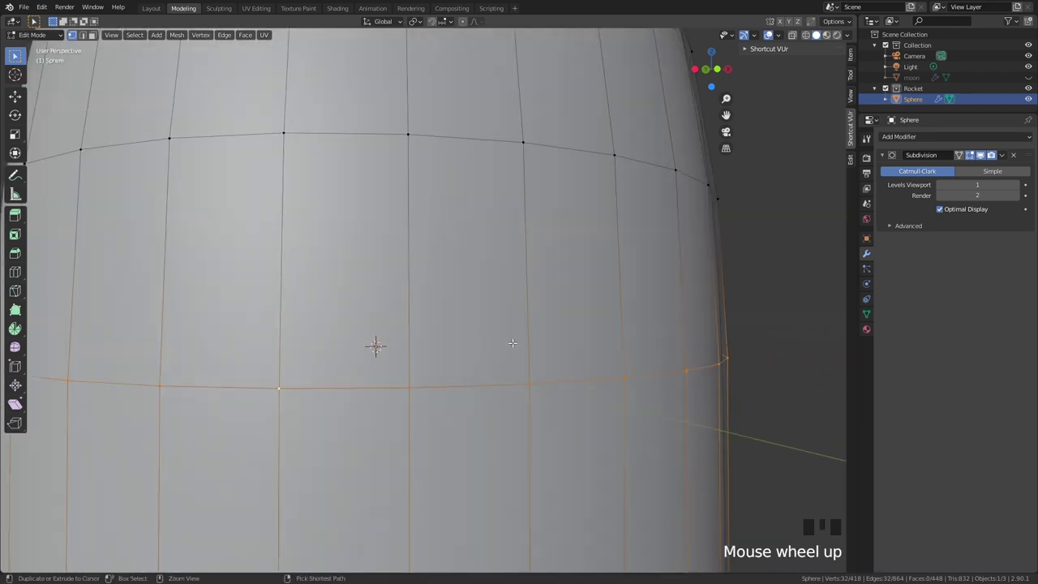
Step: Bevel the middle edge loop into two segments and scale the ring inward into a groove
key("ctrl+b")
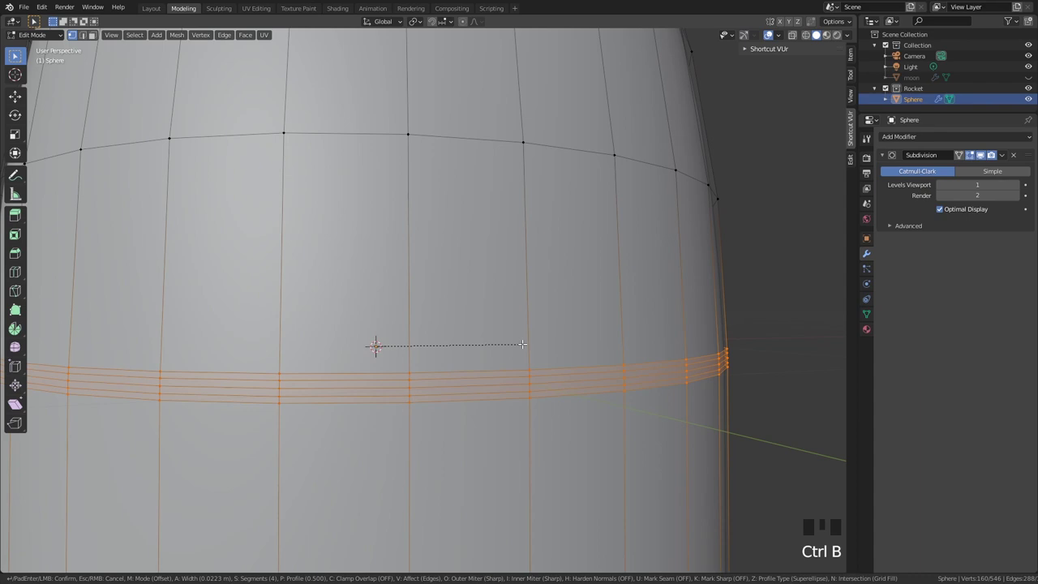
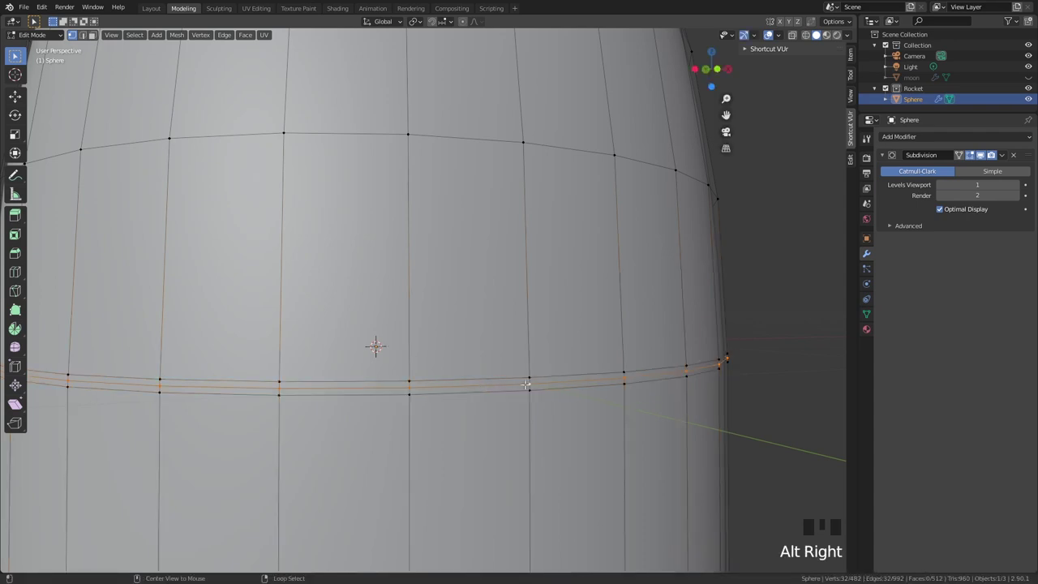
scroll("down", 3)
key("s")
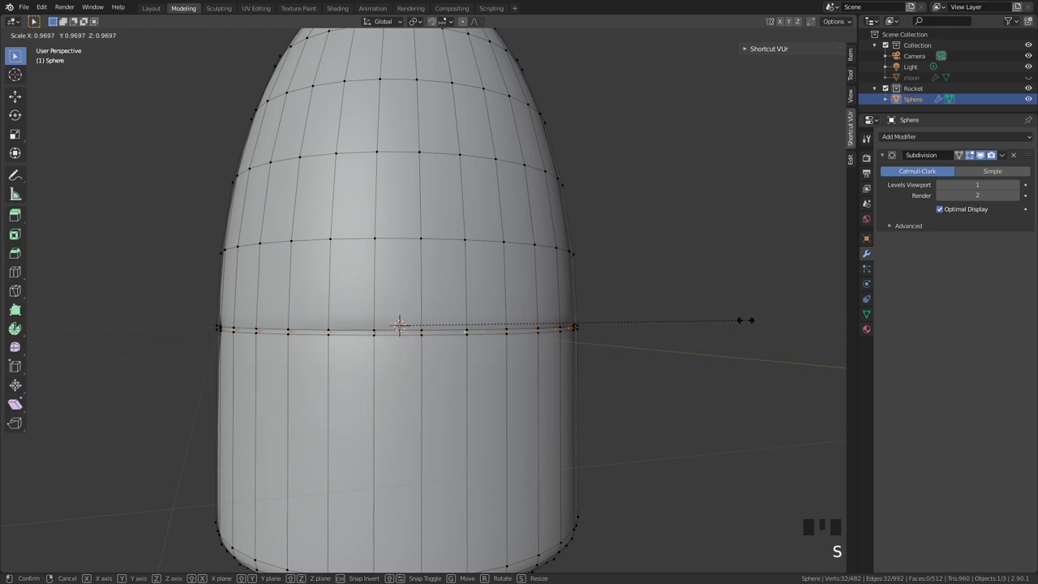
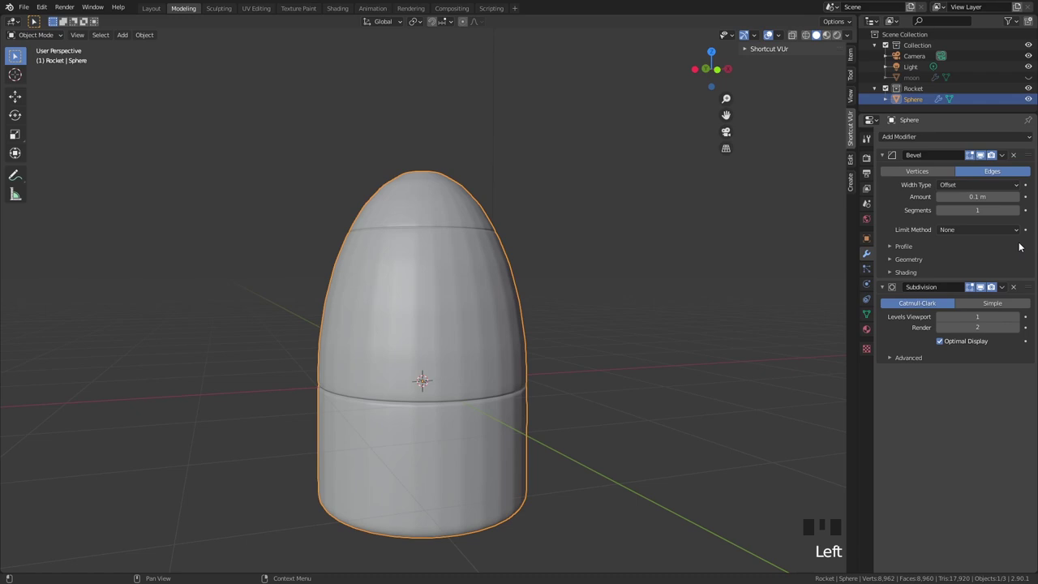
Step: Rename the body to base and orbit to inspect its middle and nose grooves
left_click(967, 234)
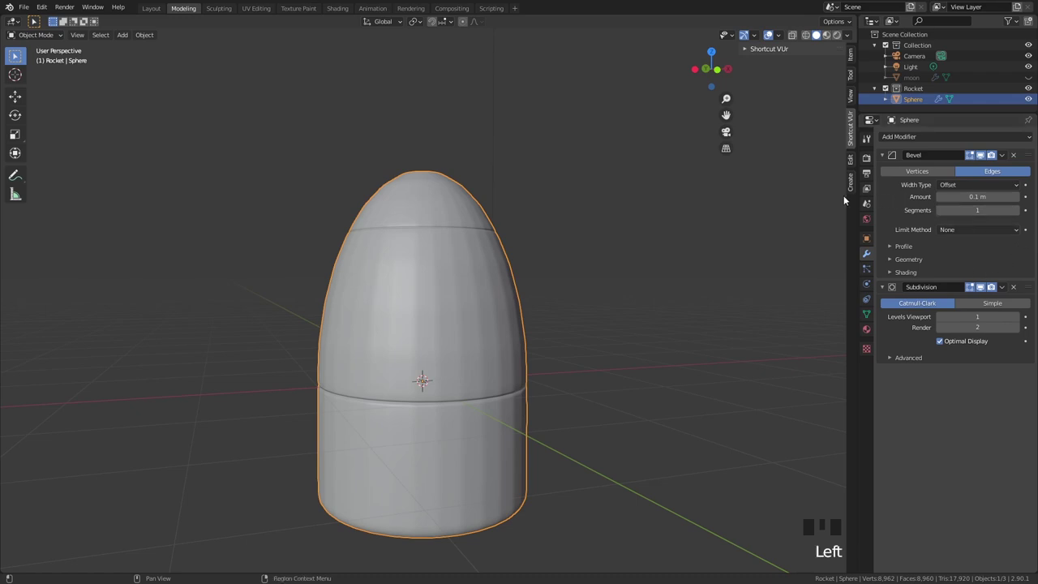
scroll("up", 3)
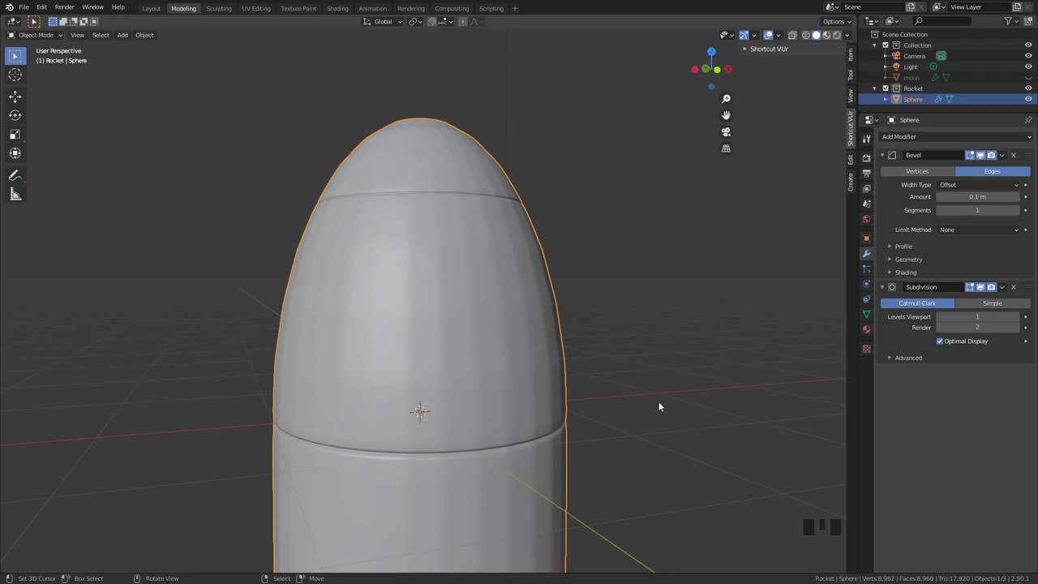
left_click_drag(765, 241, 600, 202)
left_click_drag(960, 233, 442, 363)
scroll("down", 3)
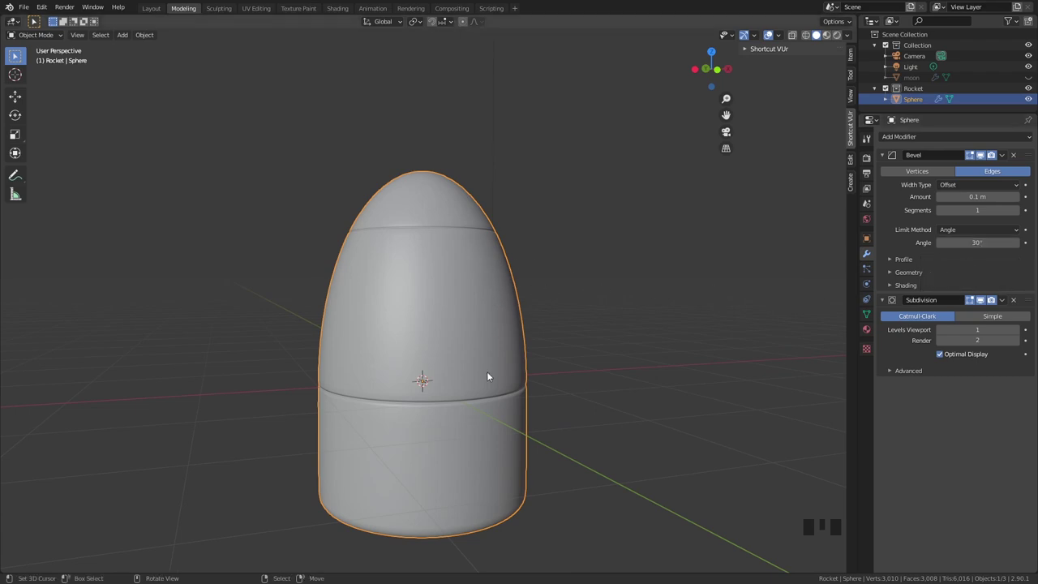
left_click_drag(488, 398, 555, 425)
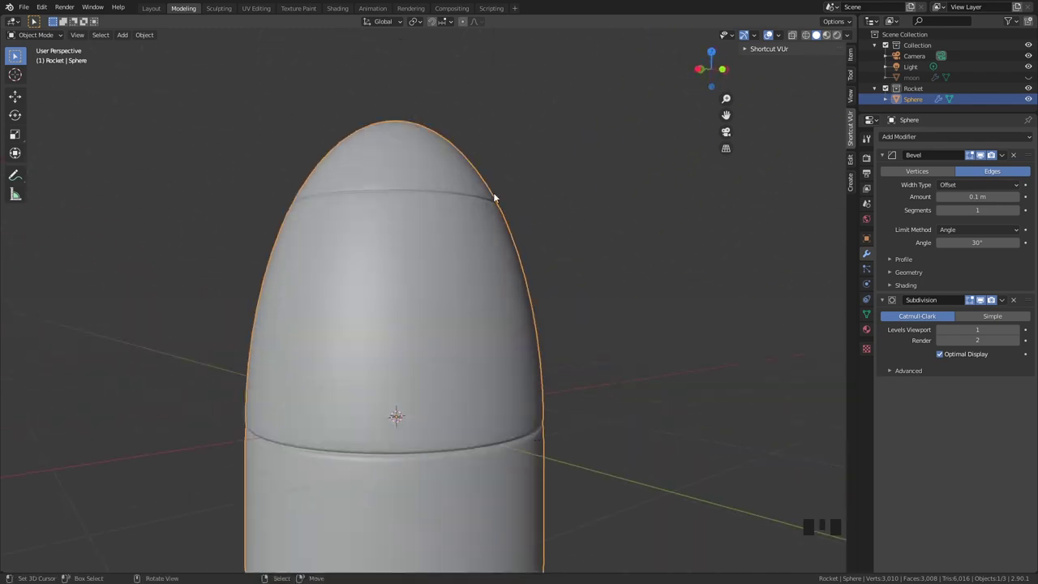
left_click_drag(453, 218, 434, 257)
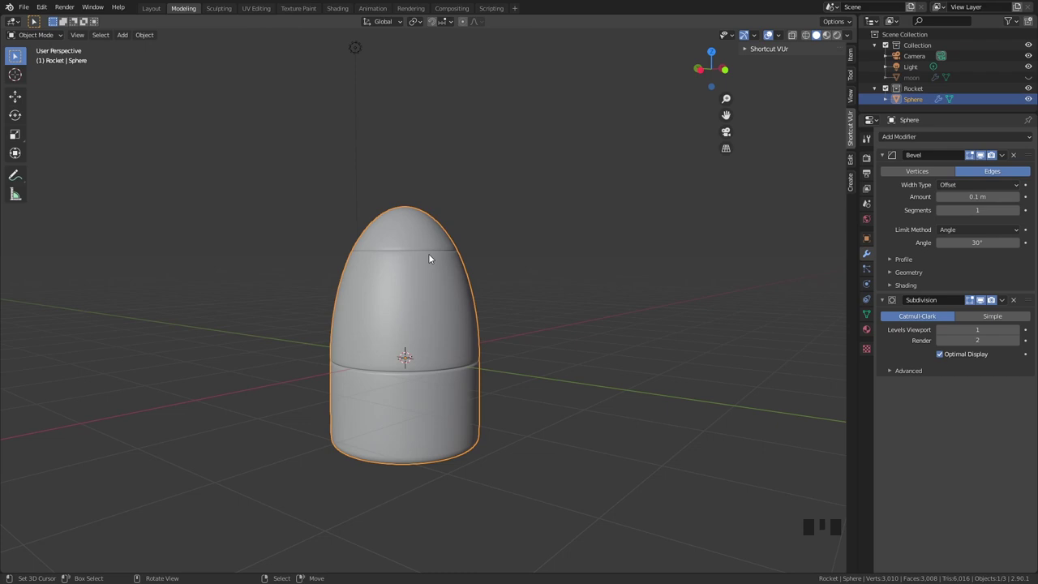
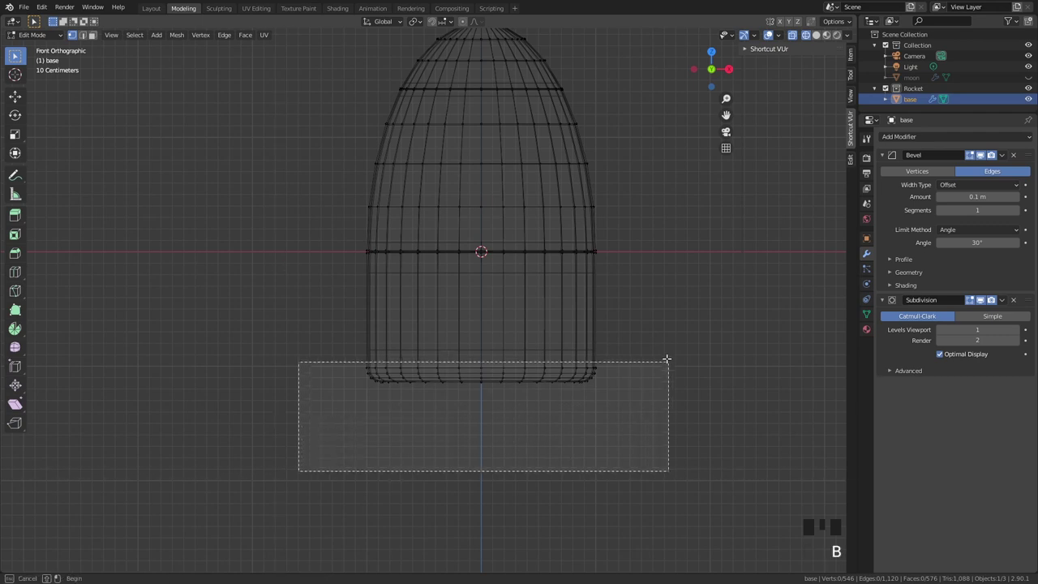
Step: Leave Edit Mode and apply the base object's transforms
key("g")
key("z")
key("Tab")
scroll("down", 3)
middle_click(635, 339)
key("ctrl+a")
scroll("up", 3)
left_click_drag(576, 336, 597, 344)
key("KP_1")
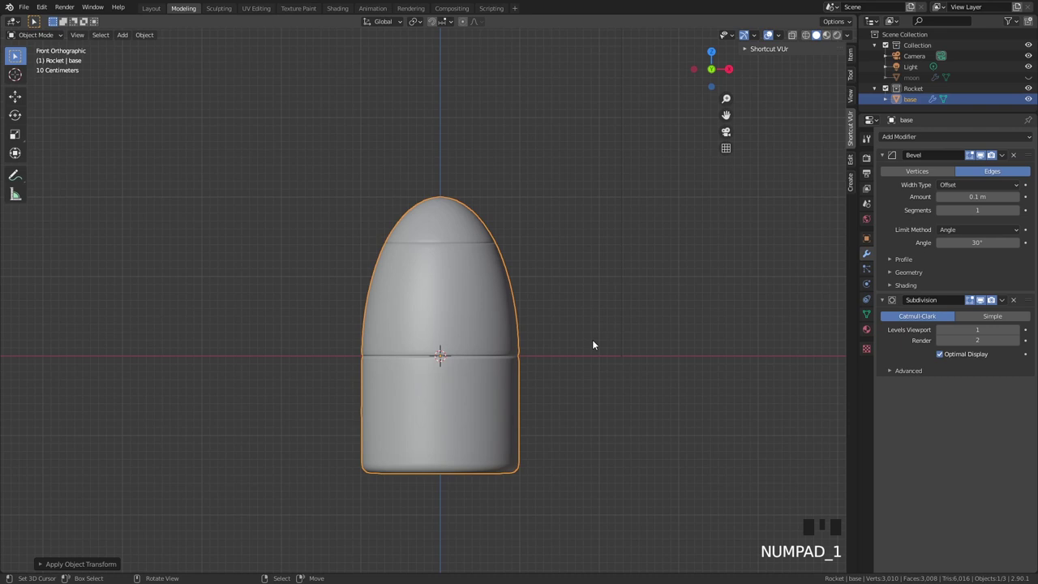
Step: Recentre the view and add a new cylinder at the middle of the rocket
left_click_drag(446, 472, 511, 451)
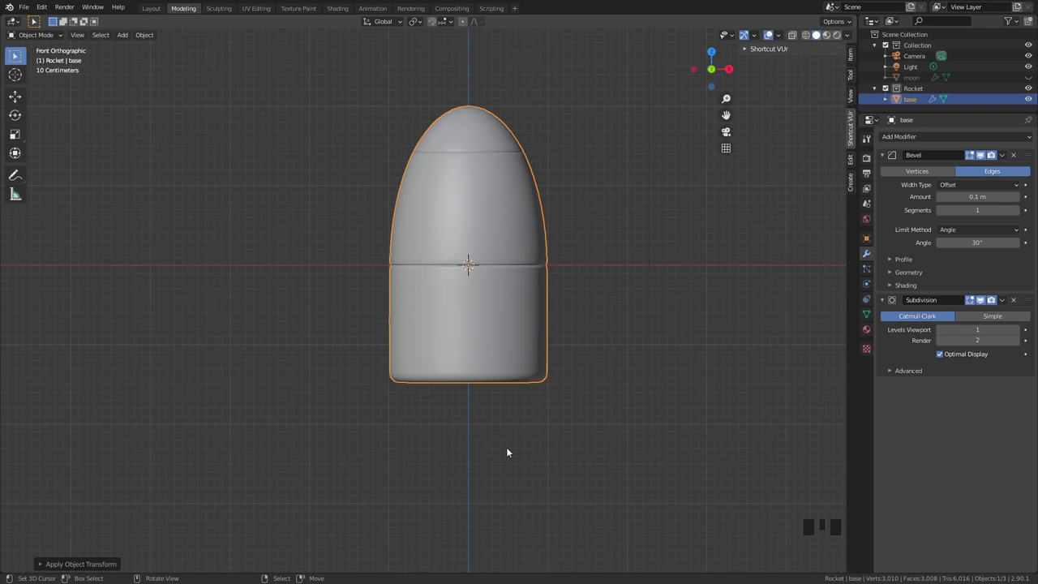
key("shift+a")
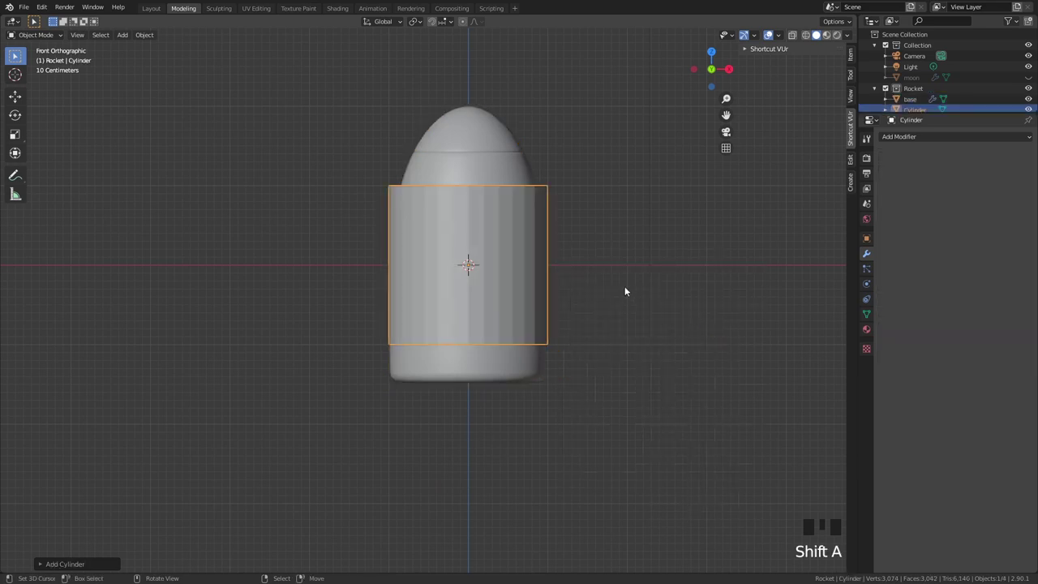
Step: Move the cylinder below the body and shrink its top ring to taper it
key("g")
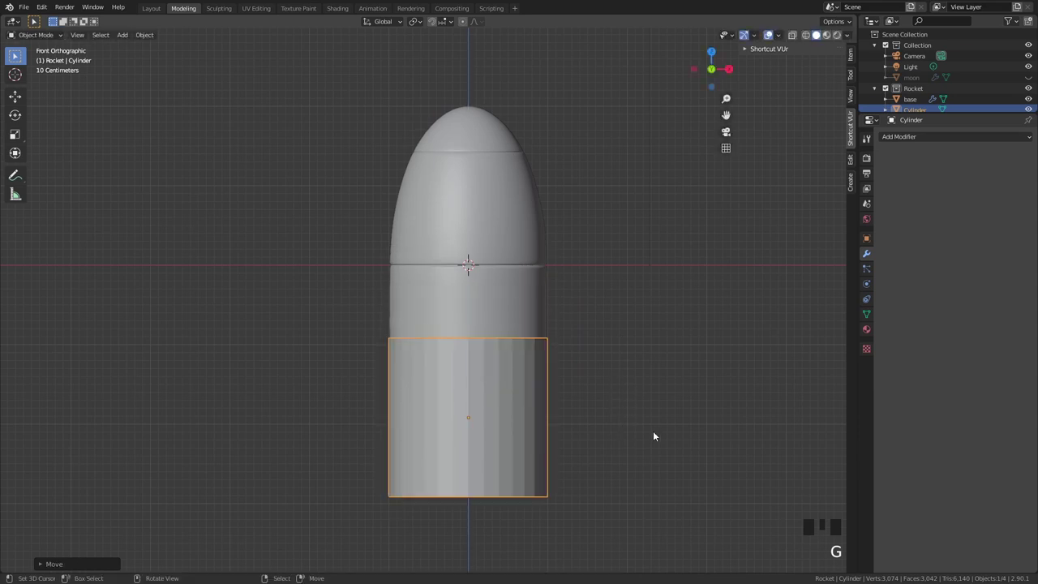
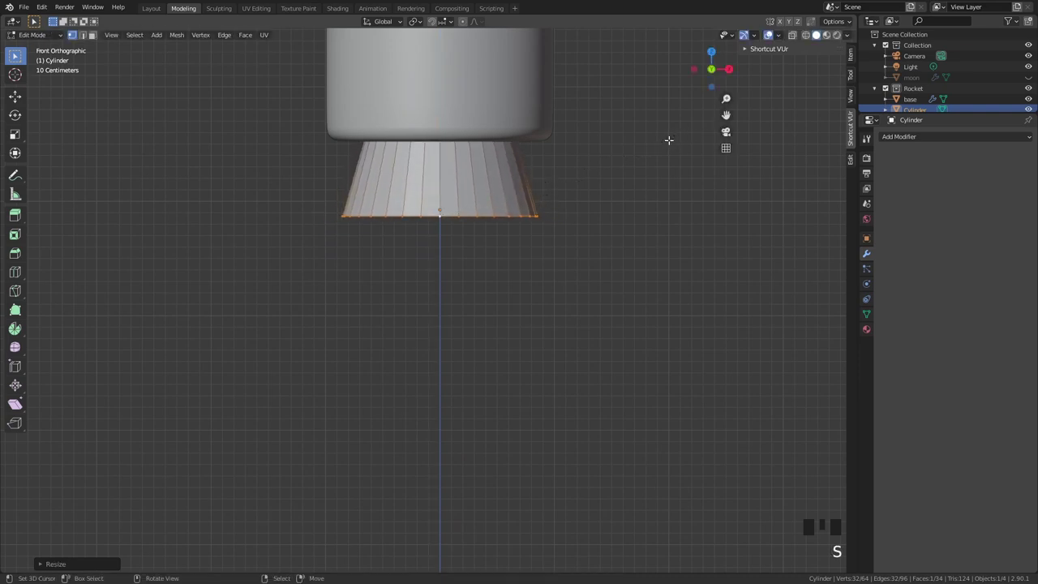
scroll("down", 3)
scroll("up", 3)
key("Tab")
key("s")
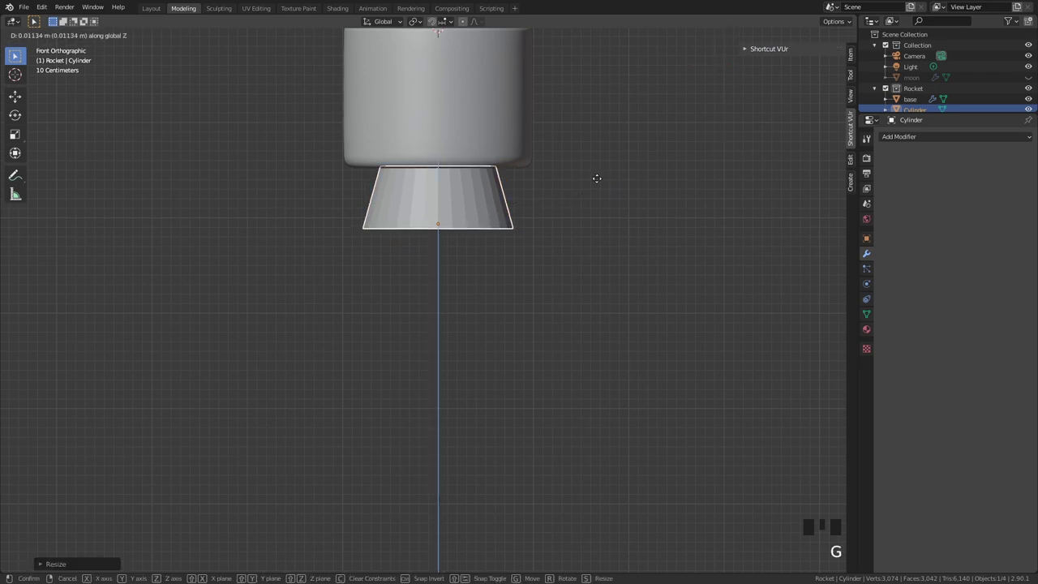
Step: Raise the top ring to the body along Z and isolate the nozzle in view
key("Tab")
key("Tab")
left_click_drag(553, 197, 556, 236)
key("shift+h")
left_click_drag(551, 206, 549, 163)
scroll("up", 3)
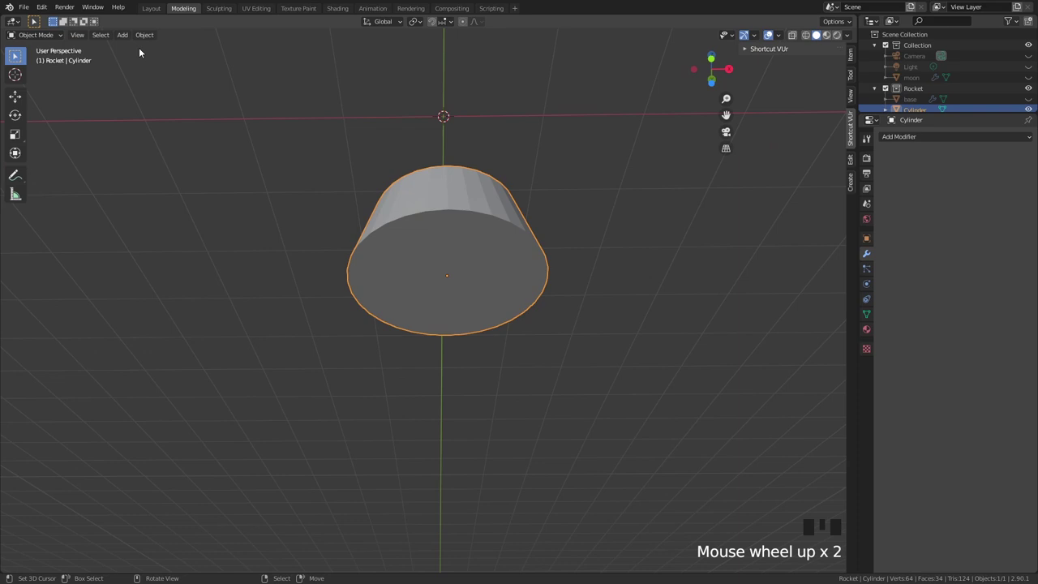
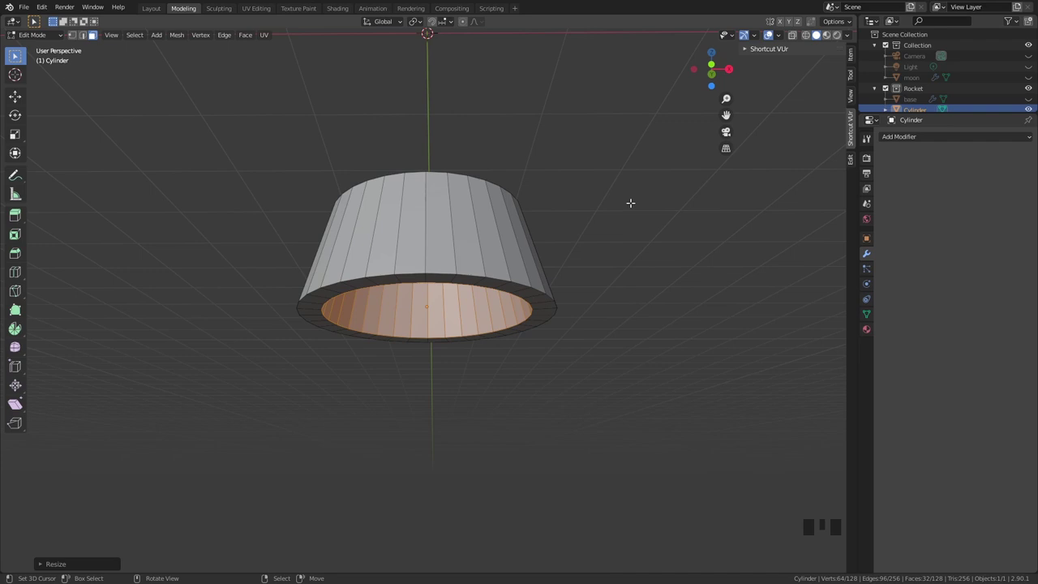
Step: Inset the nozzle's bottom face and scale it hollow while keeping its height
key("ctrl+z")
key("s")
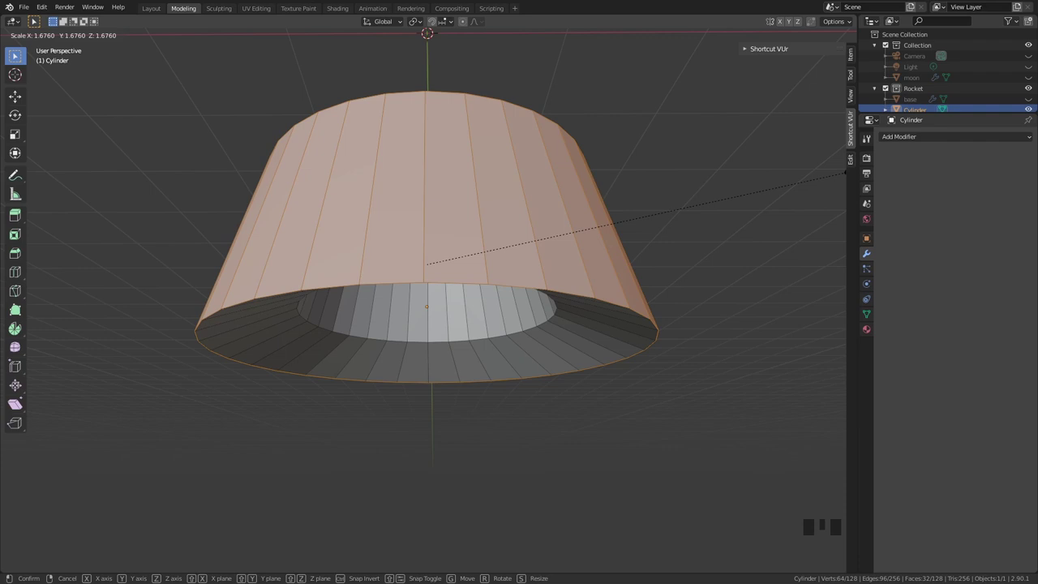
key("s")
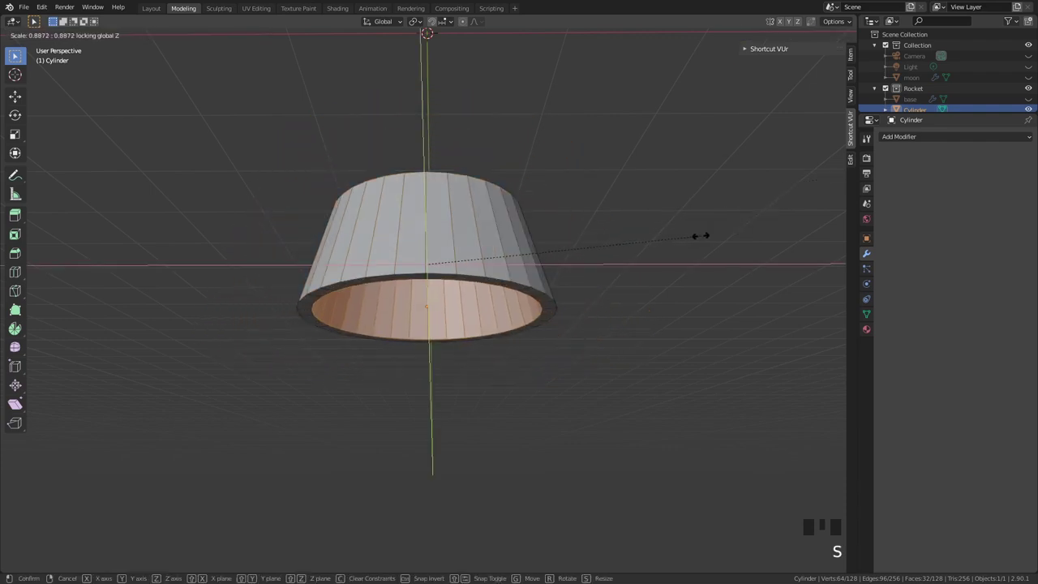
key("Tab")
left_click_drag(616, 266, 608, 294)
scroll("up", 3)
middle_click(649, 275)
Step: Add Bevel and Subdivision Surface modifiers to the nozzle
left_click_drag(958, 138, 528, 304)
key("w")
left_click_drag(553, 310, 594, 240)
scroll("up", 3)
left_click(1022, 214)
left_click_drag(619, 243, 565, 283)
scroll("up", 3)
key("z")
Step: Widen the rim bevel with more segments and shade the nozzle smooth
left_click_drag(599, 288, 577, 256)
scroll("up", 3)
left_click_drag(701, 241, 596, 312)
scroll("up", 3)
key("z")
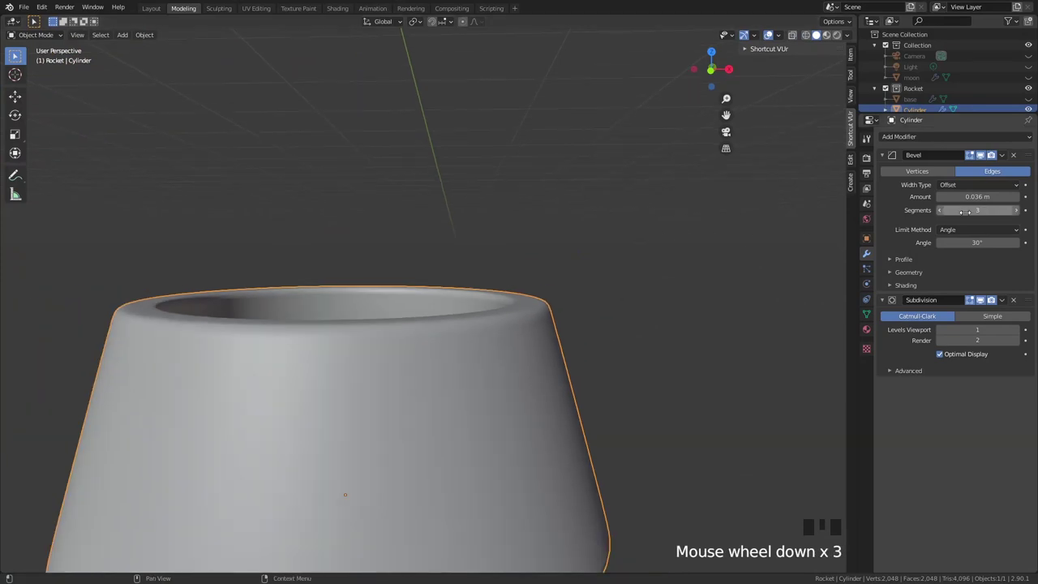
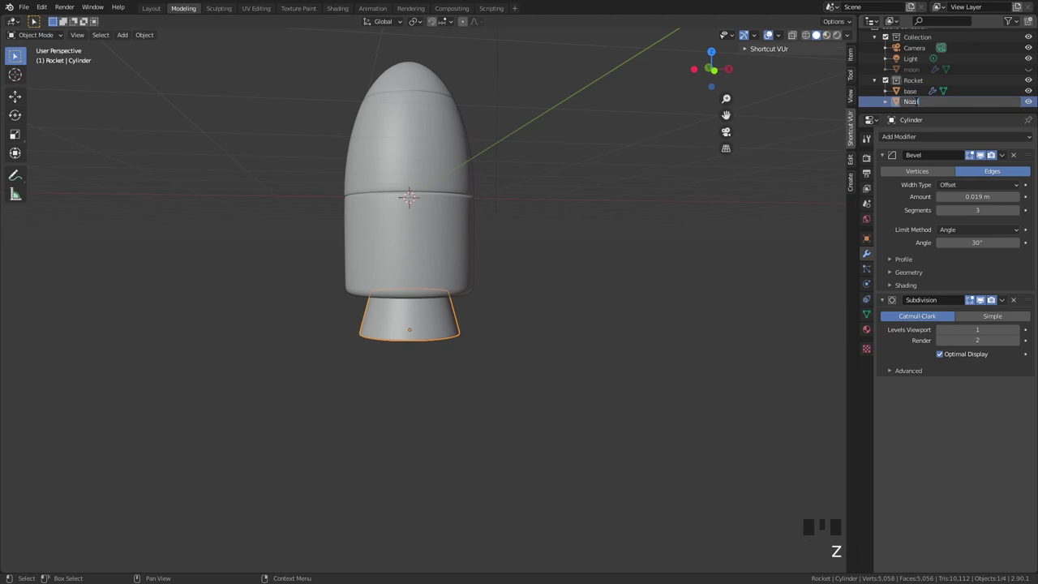
Step: Turn the view to face the side of the rocket with the renamed Nozzle beneath the body
left_click_drag(920, 104, 671, 296)
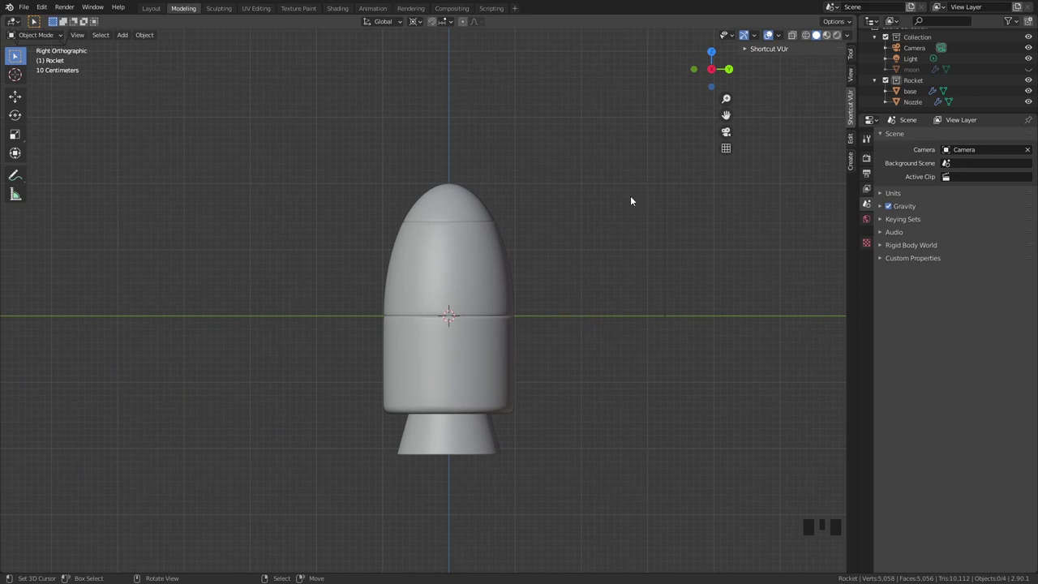
Step: Add a plane, stand it upright, shrink it to fin size and place it beside the body's lower half
right_click(522, 278)
key("shift+a")
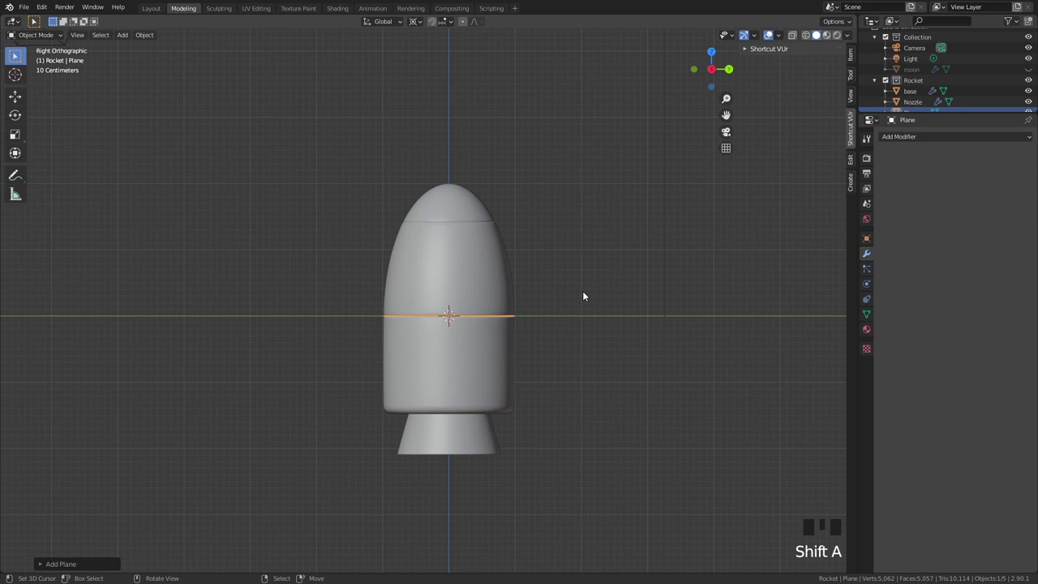
key("r")
key("g")
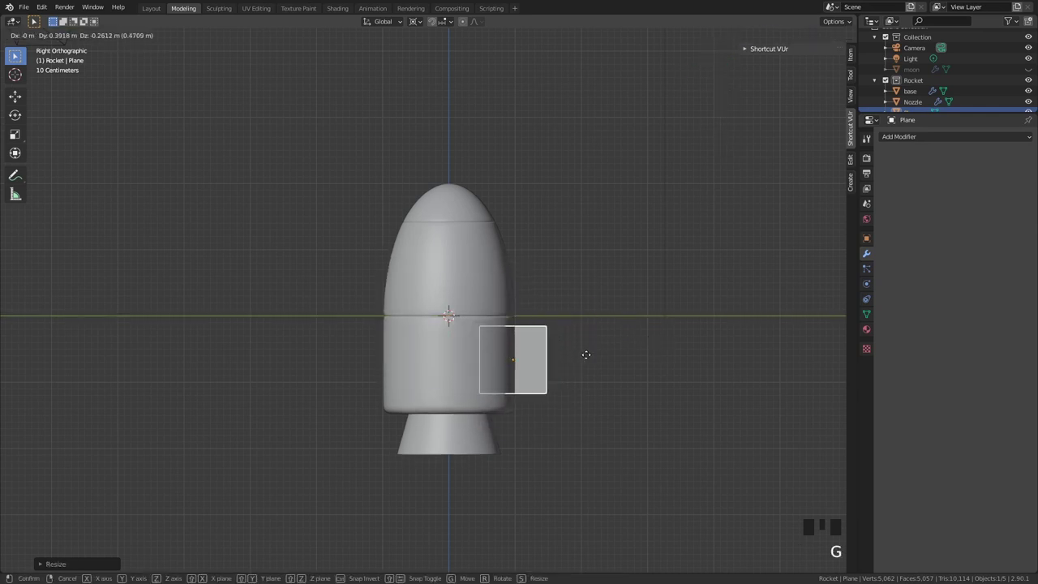
left_click_drag(410, 26, 637, 303)
left_click_drag(637, 303, 544, 228)
scroll("up", 3)
left_click_drag(544, 230, 551, 256)
Step: Reshape the plane's edges into an angled fin outline and return to Object Mode
key("s")
key("g")
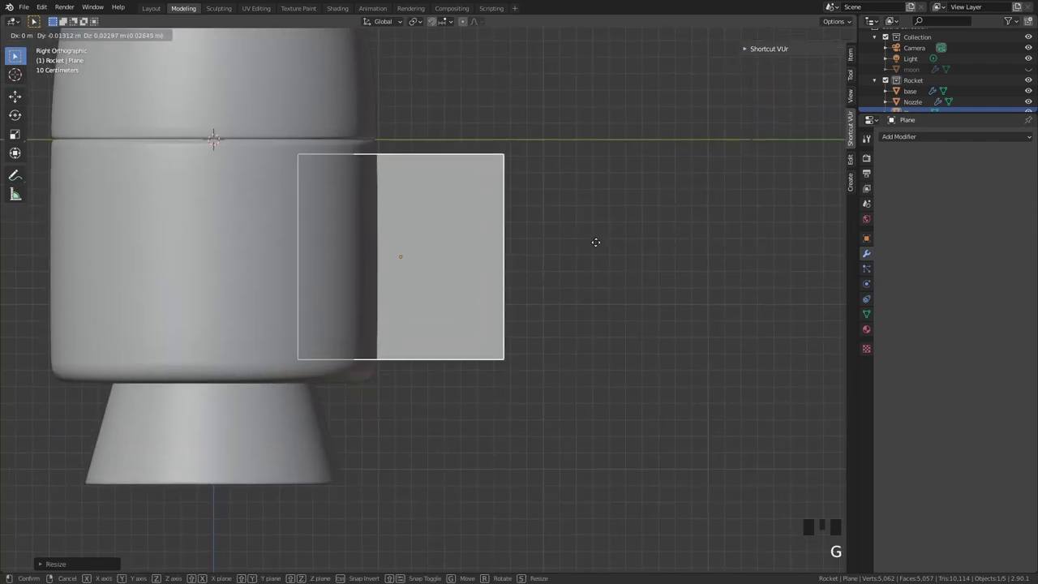
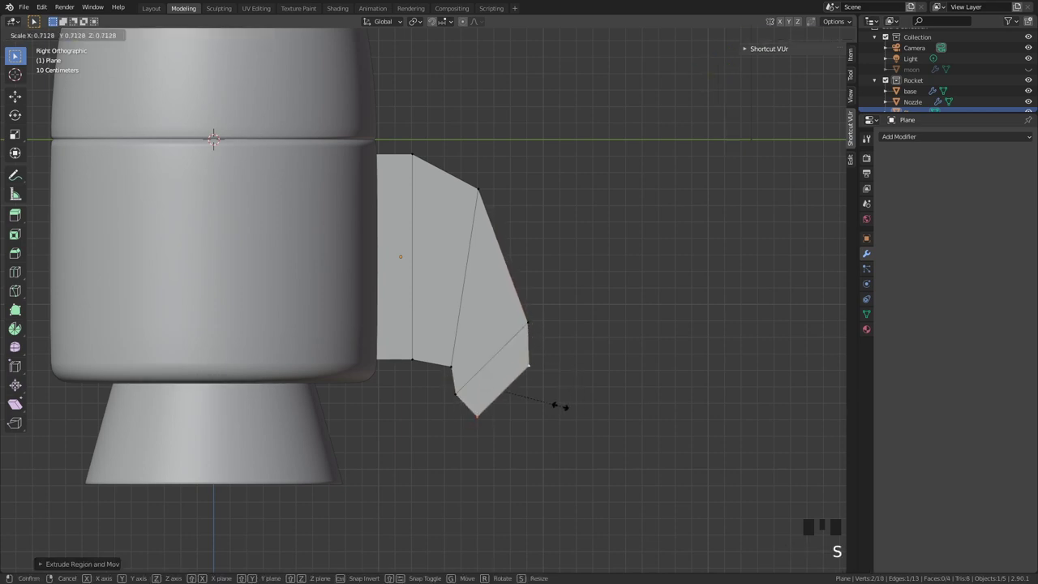
key("r")
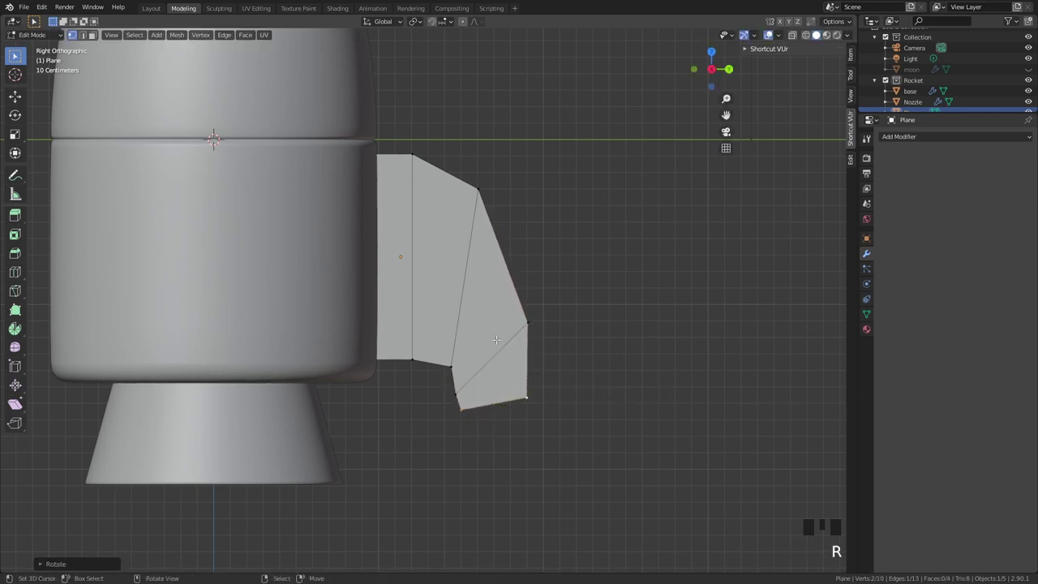
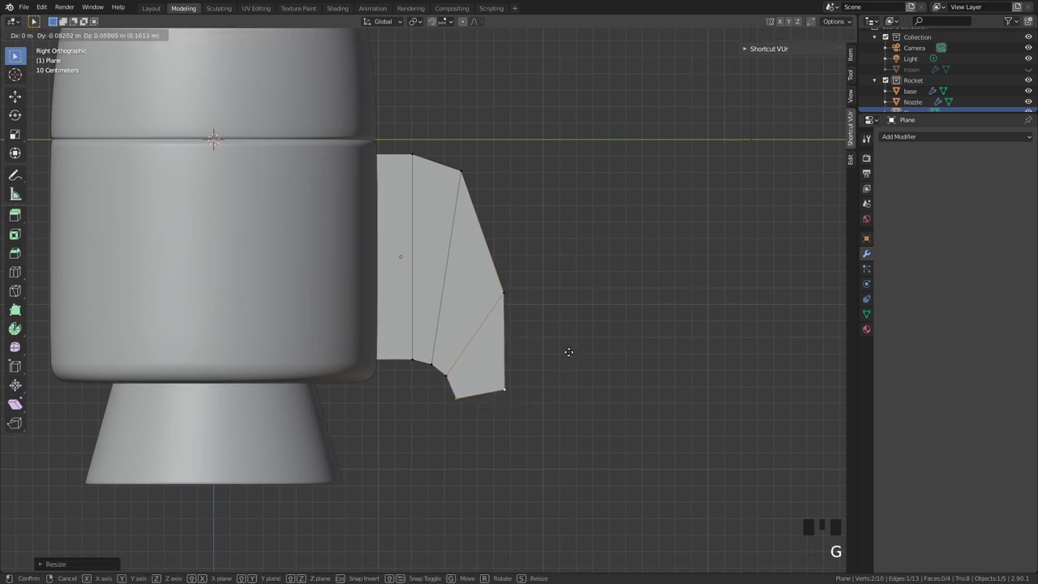
key("Tab")
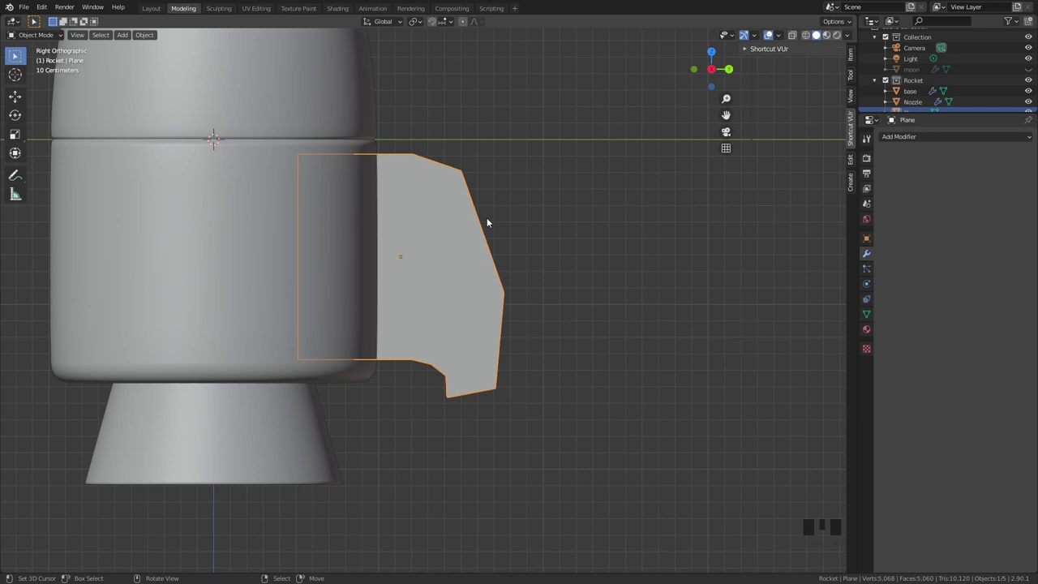
Step: Add a Solidify modifier to the fin plane with 0.01 m thickness
scroll("down", 3)
left_click_drag(496, 245, 520, 227)
scroll("down", 3)
left_click_drag(576, 216, 399, 277)
scroll("up", 3)
left_click_drag(410, 293, 958, 141)
left_click_drag(959, 141, 836, 228)
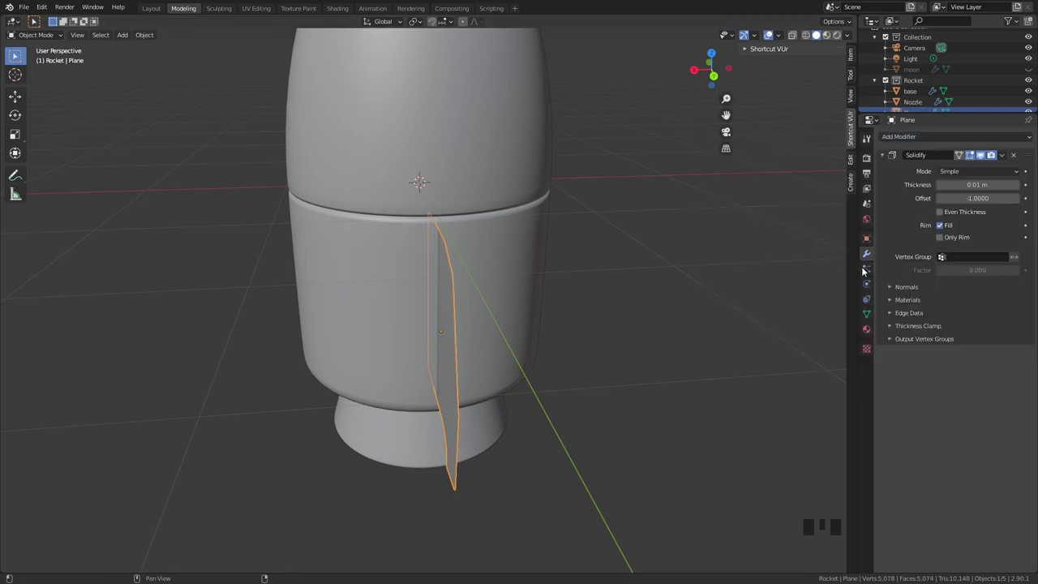
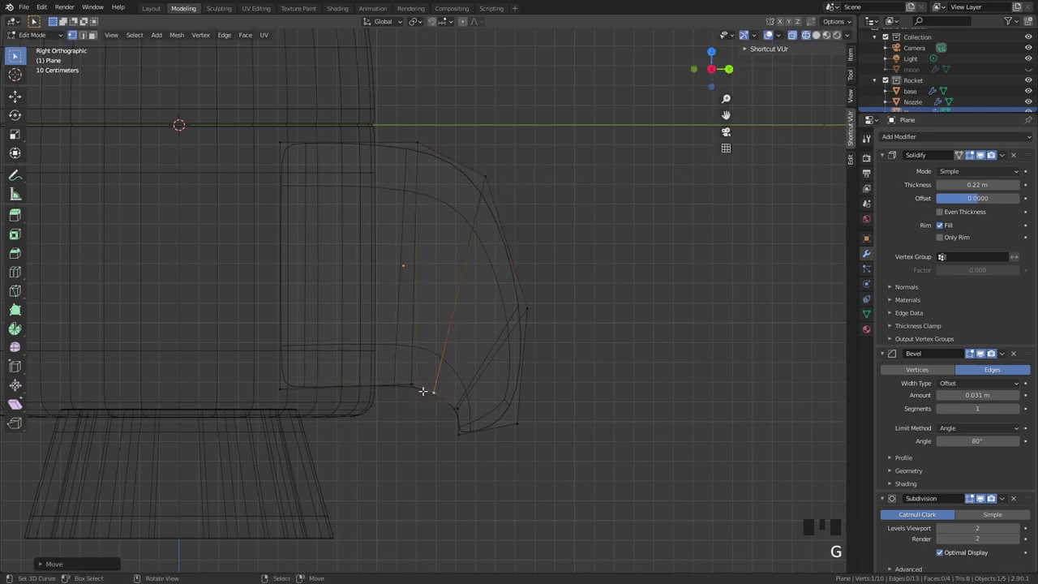
Step: Toggle see-through display while refining the fin's vertices into a curved hook shape
key("z")
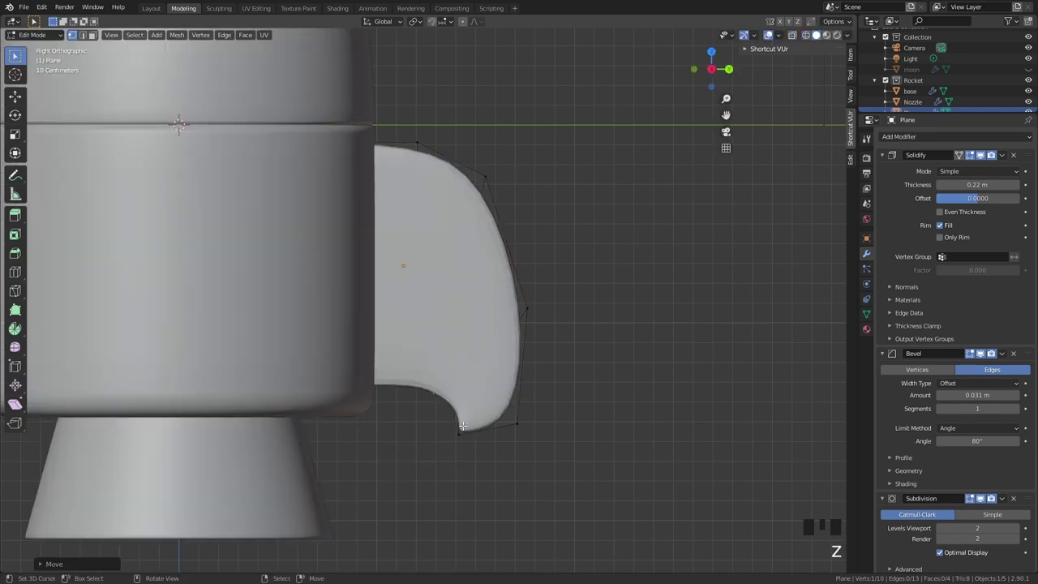
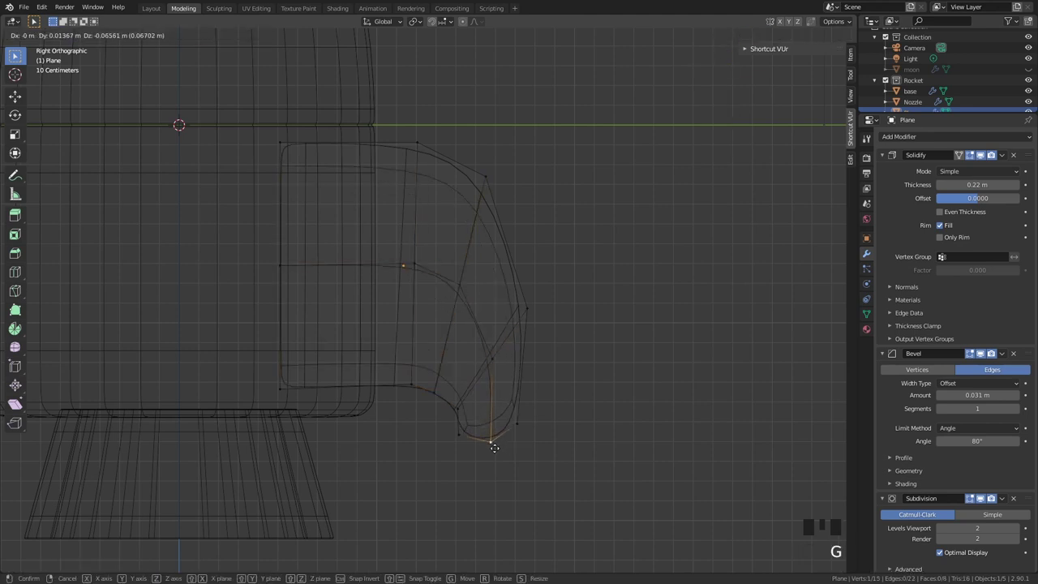
key("z")
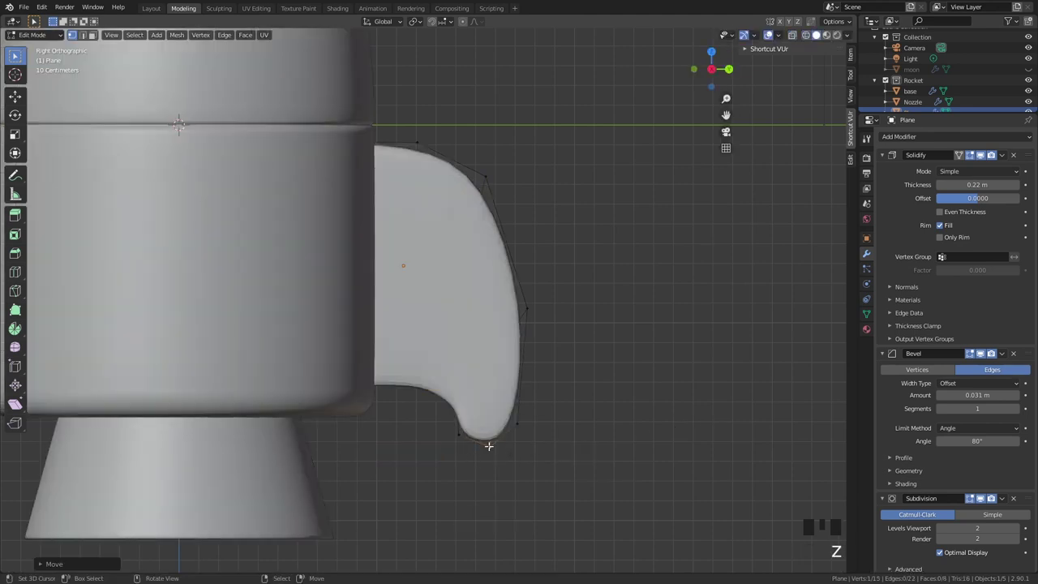
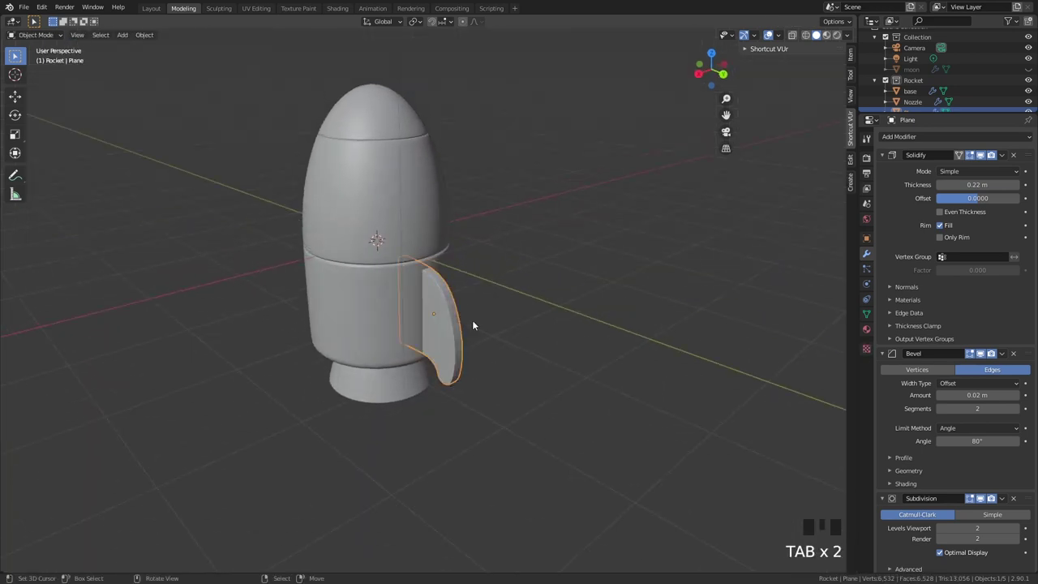
Step: Select the fin and frame the rocket in top view, centred on screen
scroll("down", 3)
left_click(917, 105)
left_click_drag(916, 105, 508, 273)
scroll("up", 3)
key("w")
scroll("down", 3)
left_click_drag(487, 300, 425, 252)
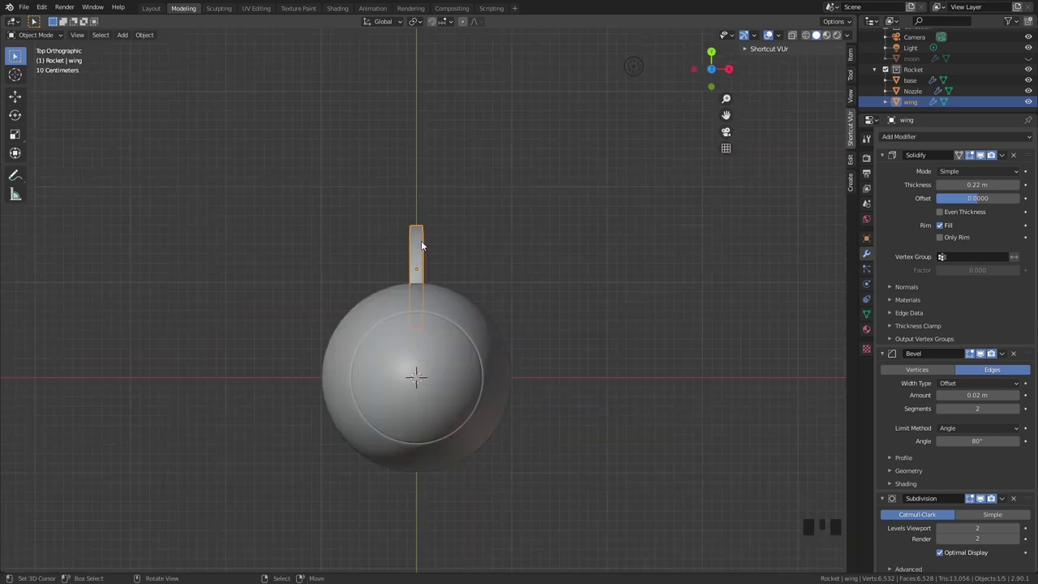
scroll("down", 3)
left_click_drag(497, 361, 386, 159)
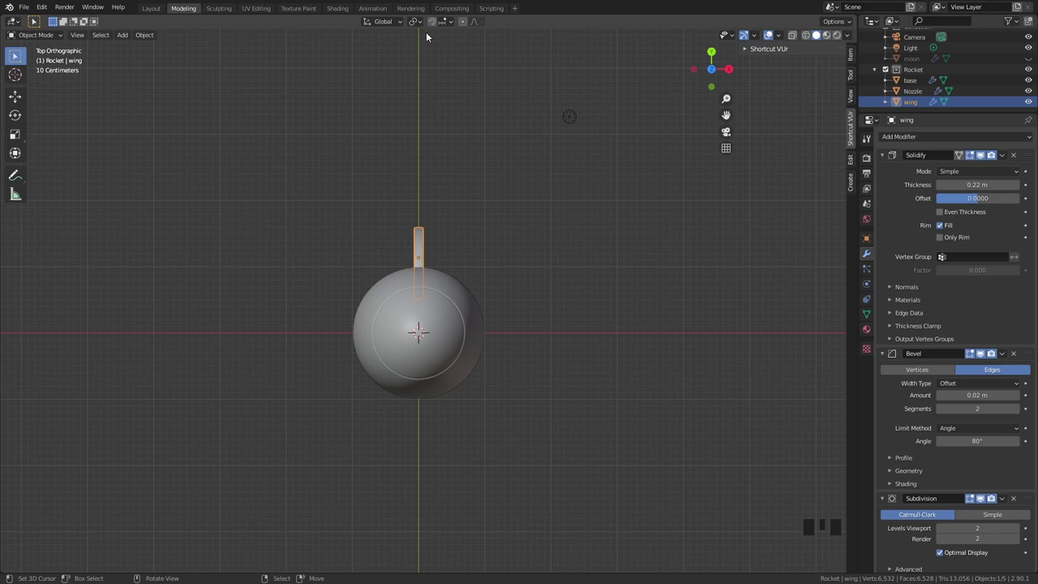
Step: Set the transform pivot point to the 3D Cursor
left_click(423, 26)
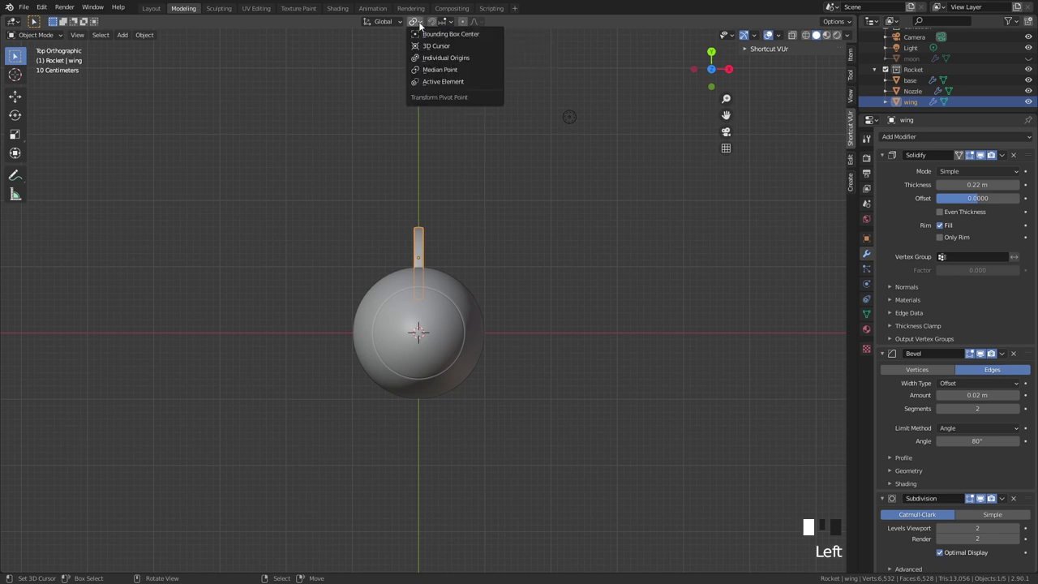
left_click_drag(421, 24, 416, 258)
right_click(416, 258)
right_click(422, 252)
Step: Duplicate the wing fin twice, rotating each copy 120 degrees around the rocket
key("shift+d")
key("r")
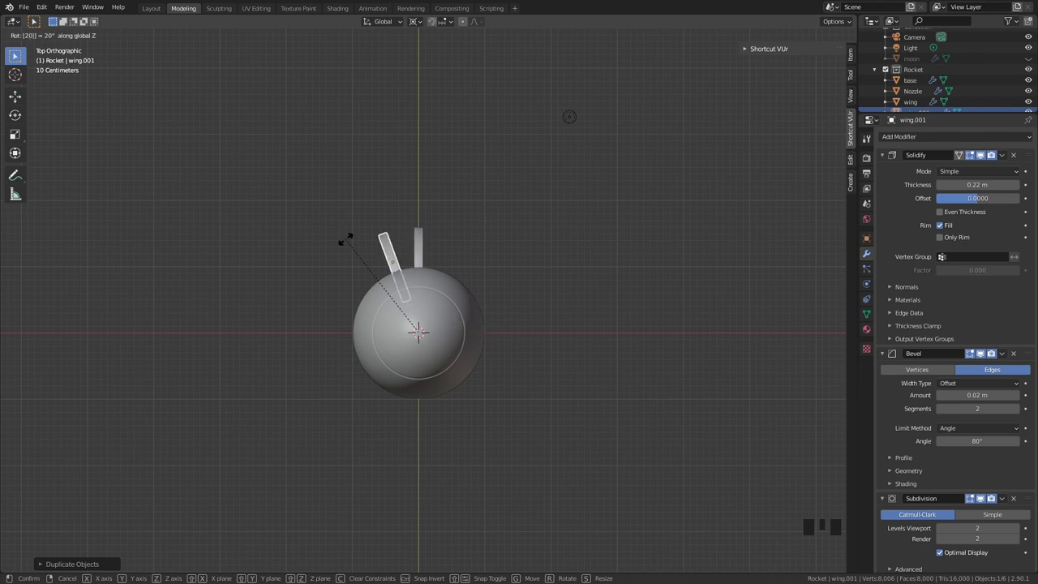
key("r")
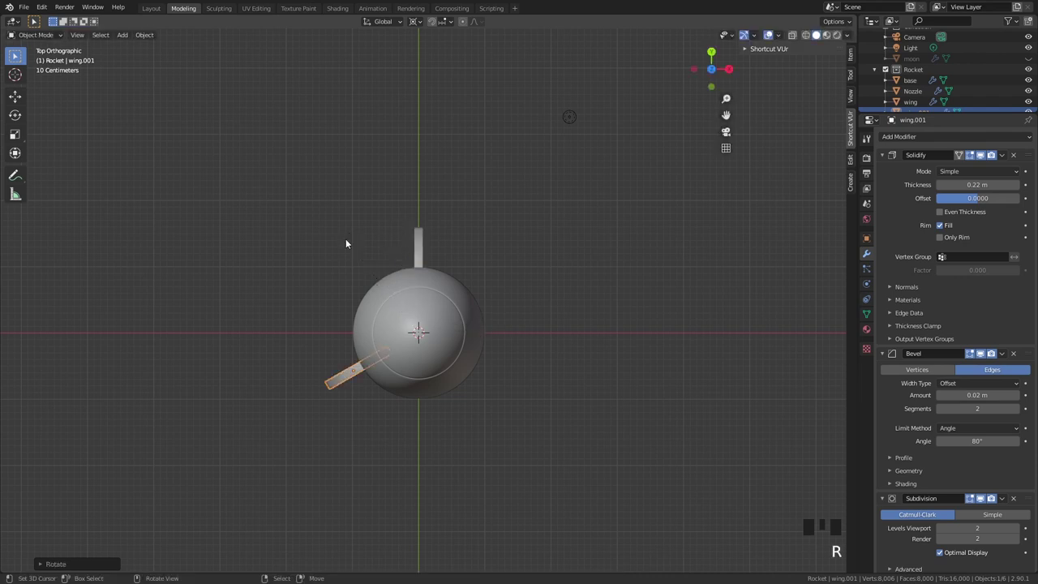
key("shift+d")
key("r")
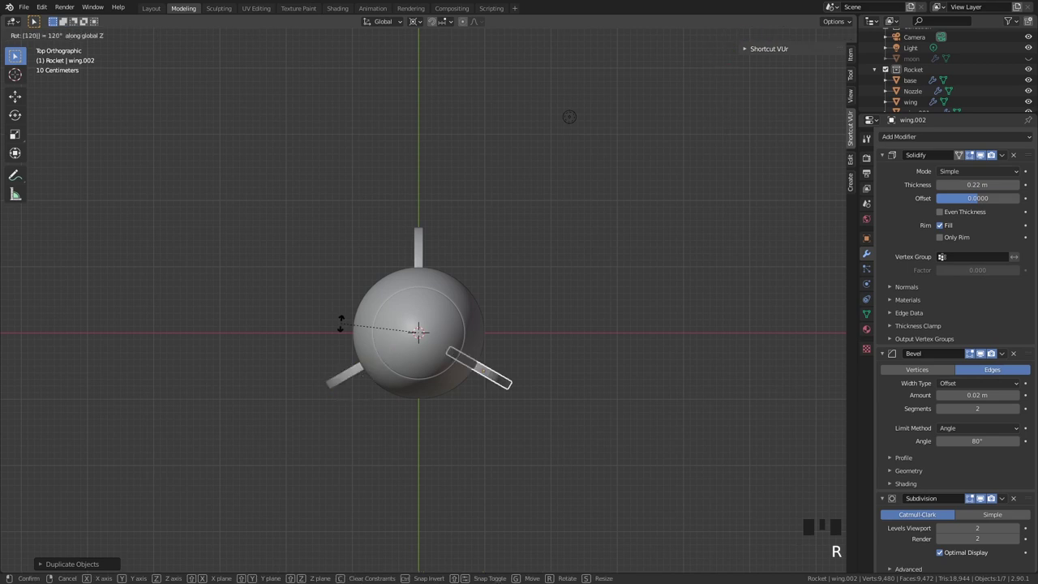
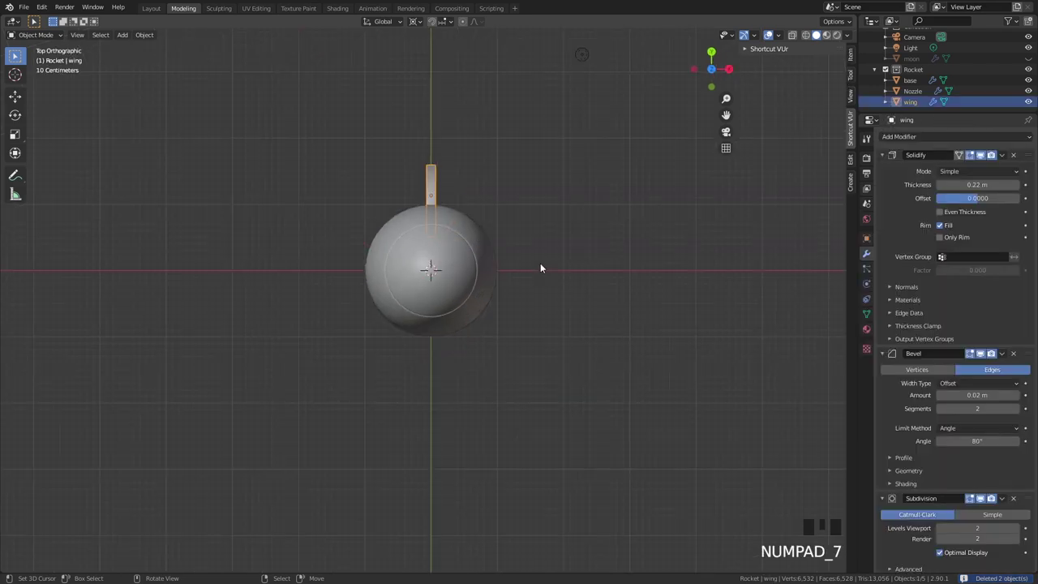
Step: Give the wing an Array modifier of count 3 with zero relative offset, inspecting the stacked copies
left_click_drag(536, 281, 510, 307)
scroll("up", 3)
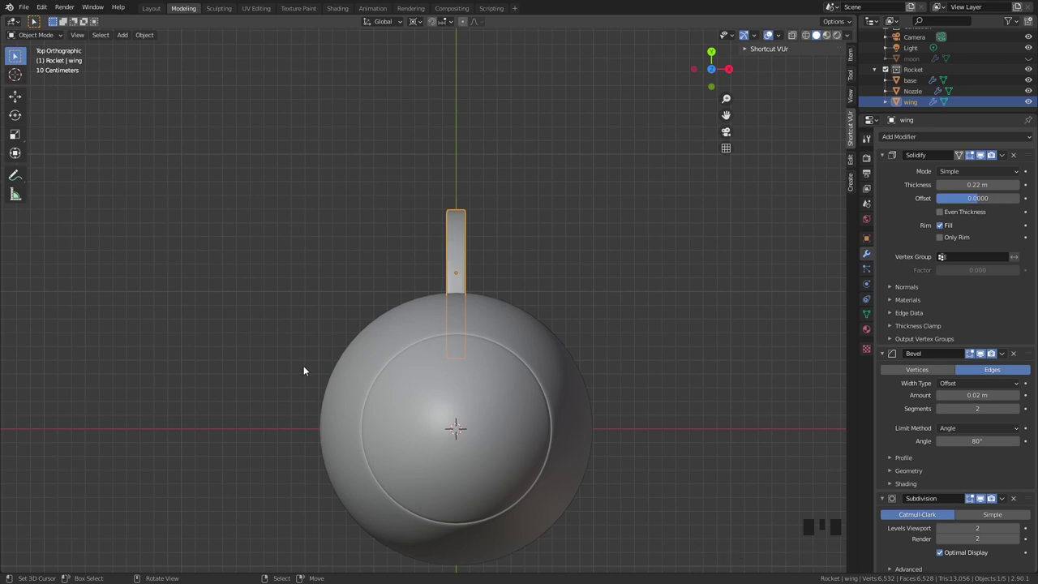
scroll("up", 3)
left_click_drag(888, 158, 674, 274)
scroll("down", 3)
left_click_drag(666, 274, 575, 225)
scroll("up", 3)
left_click_drag(577, 254, 1021, 236)
left_click_drag(1022, 236, 518, 316)
left_click_drag(518, 317, 421, 451)
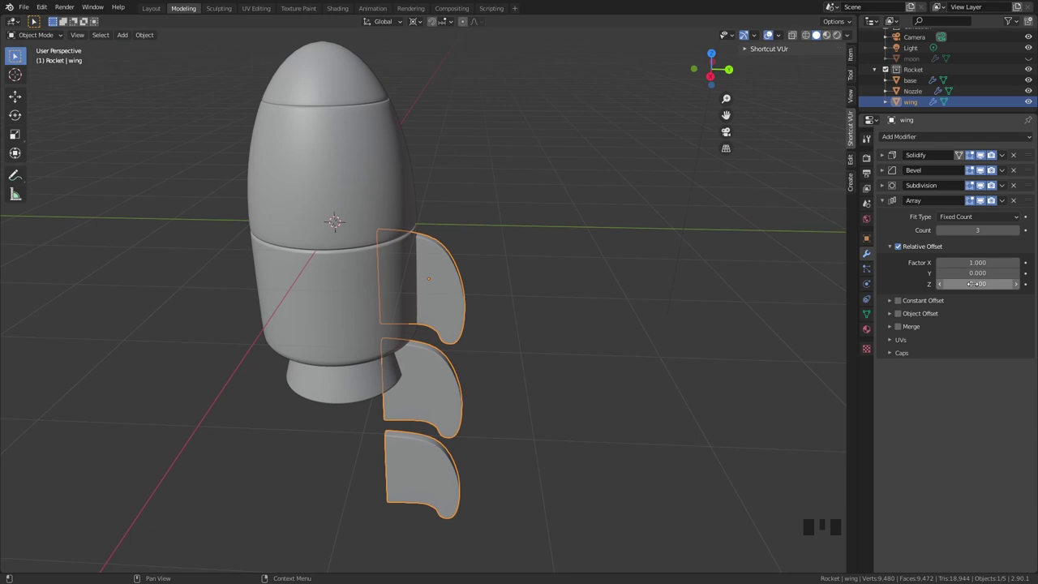
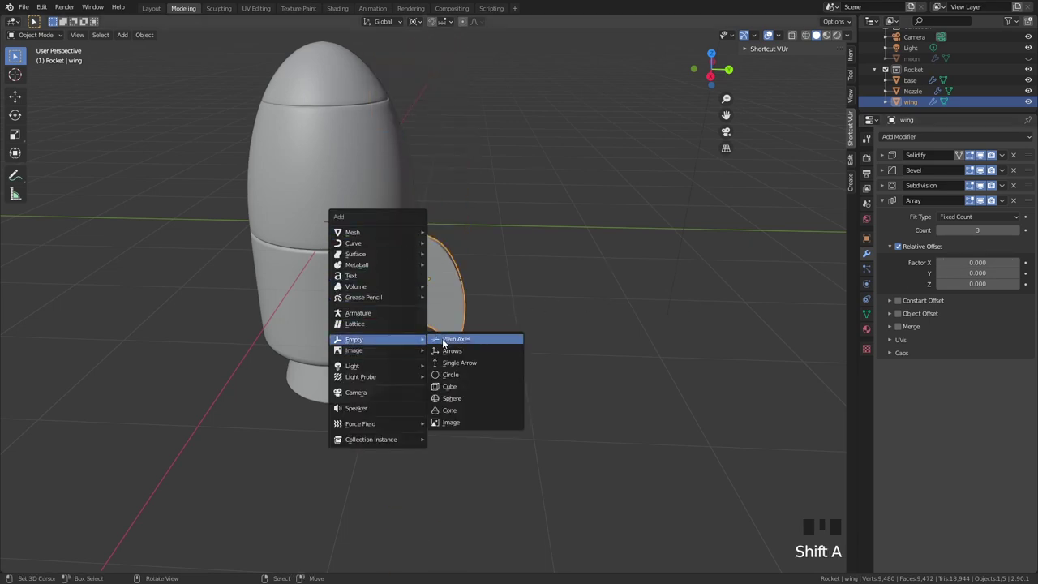
Step: Add a Plain Axes empty at the rocket centre, enlarge it and apply its scale
left_click_drag(478, 267, 529, 320)
key("s")
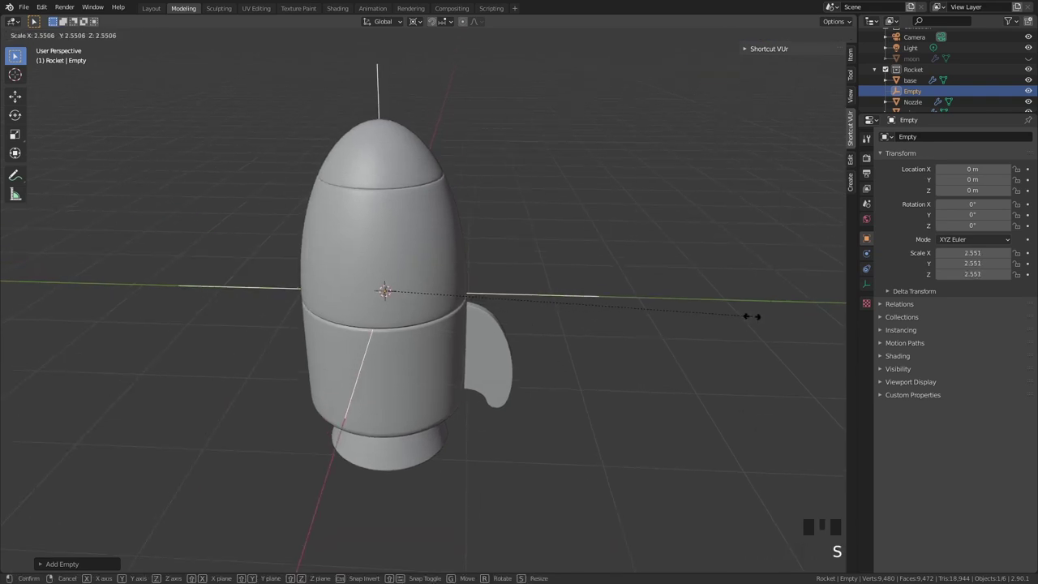
right_click(577, 289)
right_click(578, 294)
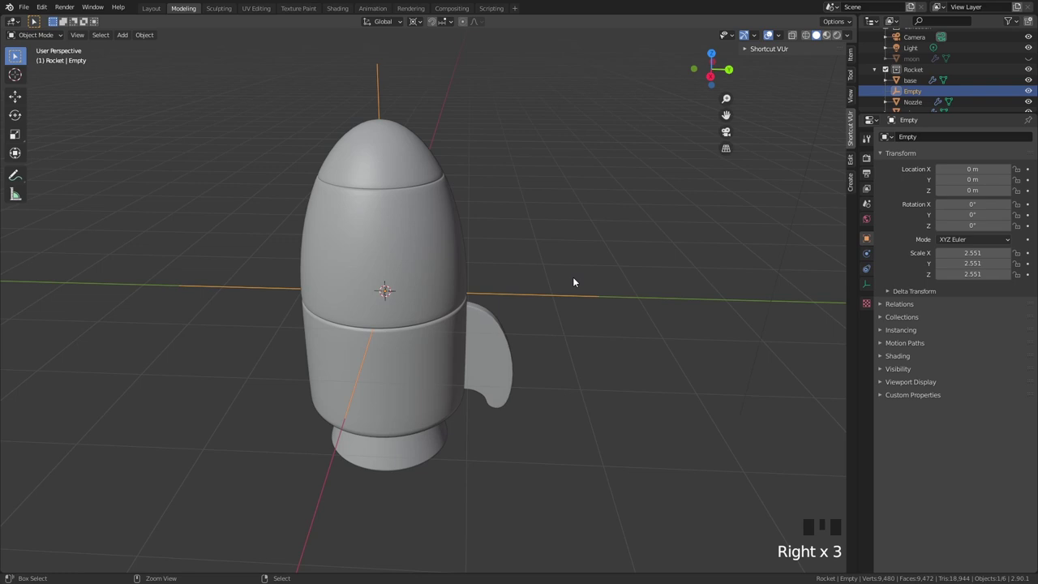
key("ctrl+a")
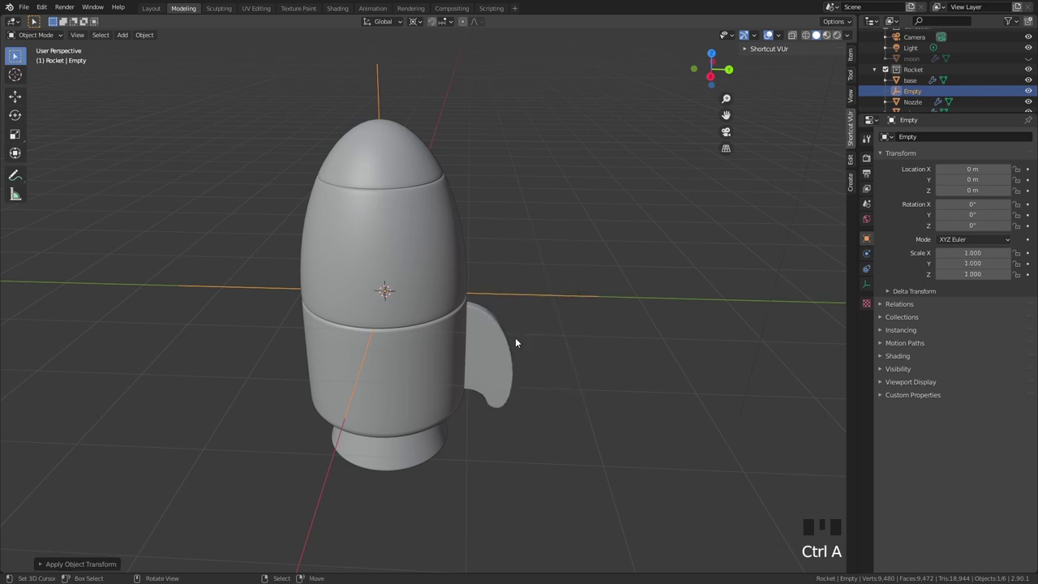
right_click(504, 341)
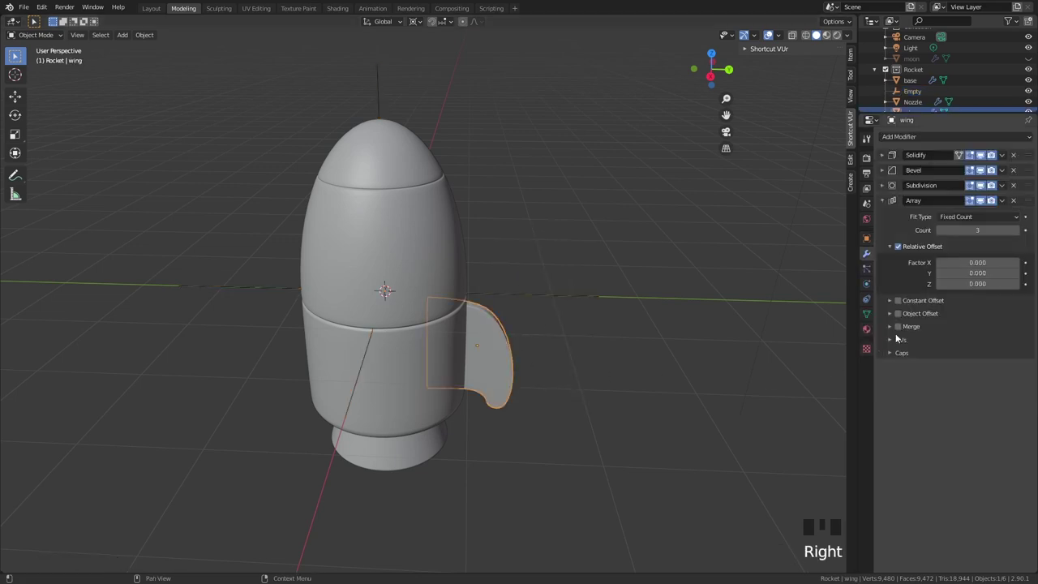
Step: Set the Empty as the wing array's Object Offset and apply the wing's scale
left_click(903, 318)
left_click_drag(894, 315, 1025, 330)
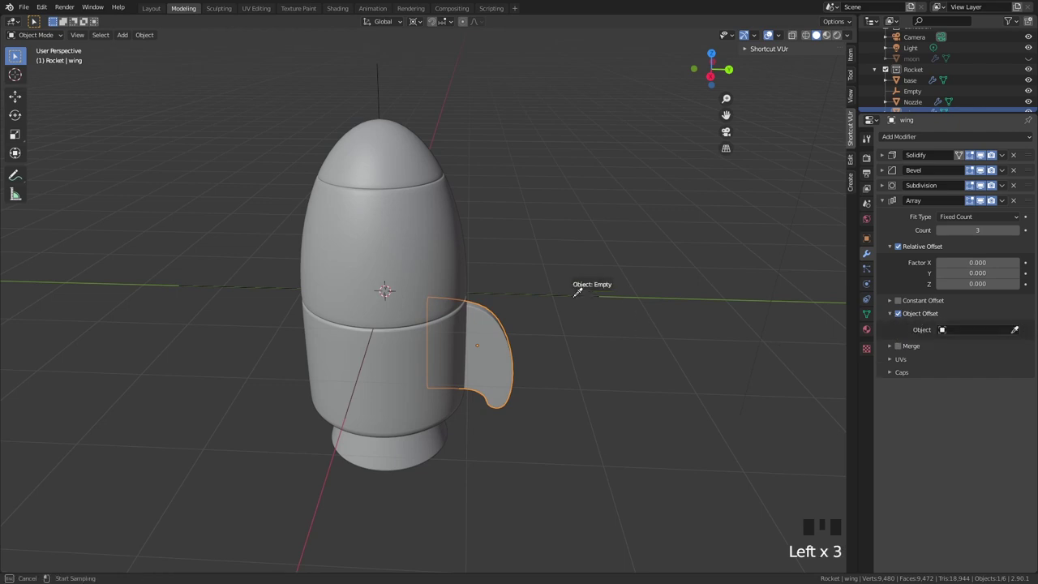
left_click_drag(526, 362, 512, 355)
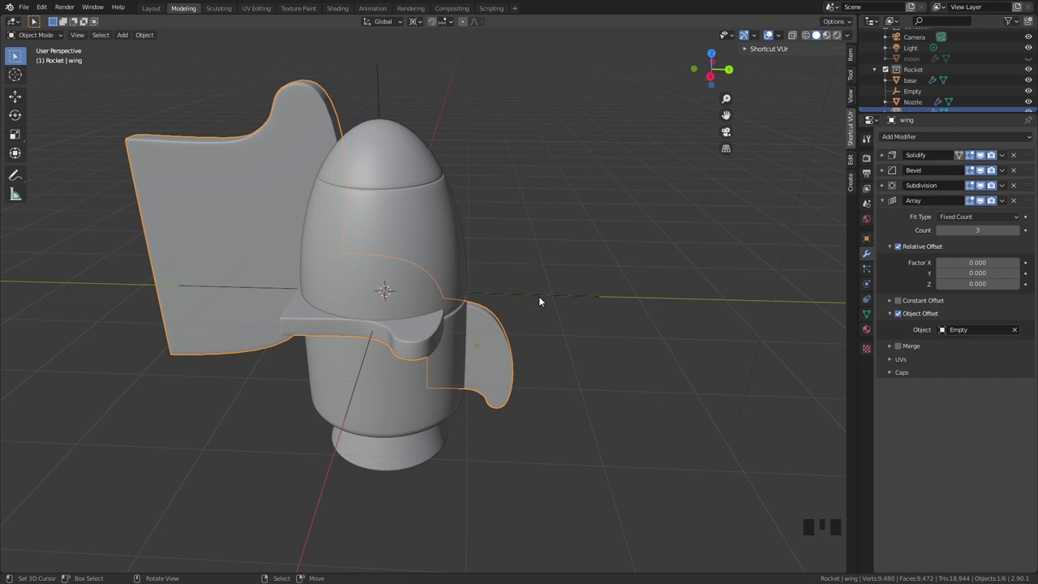
right_click(543, 300)
right_click(505, 355)
key("ctrl+a")
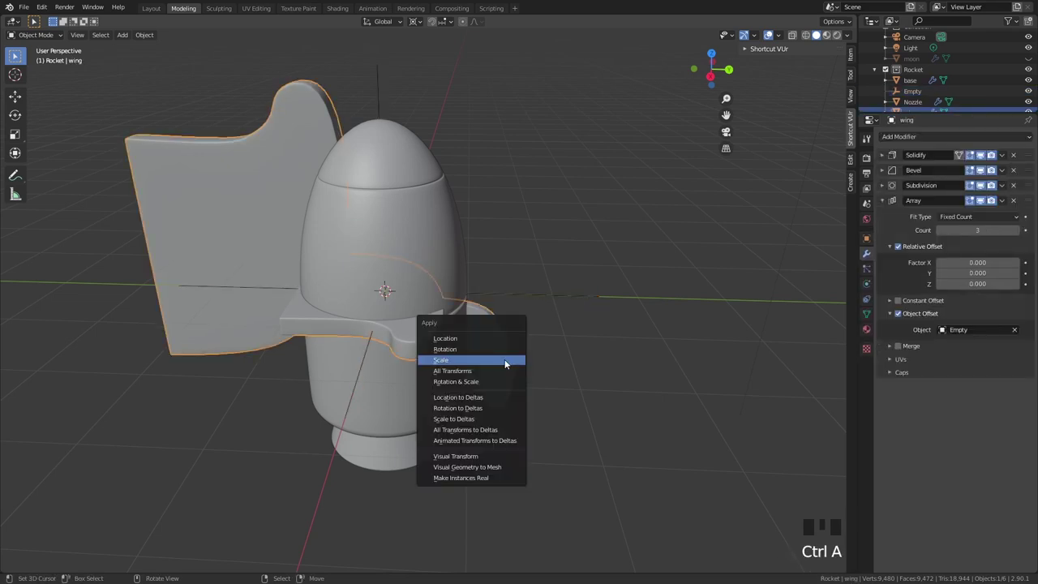
key("ctrl+a")
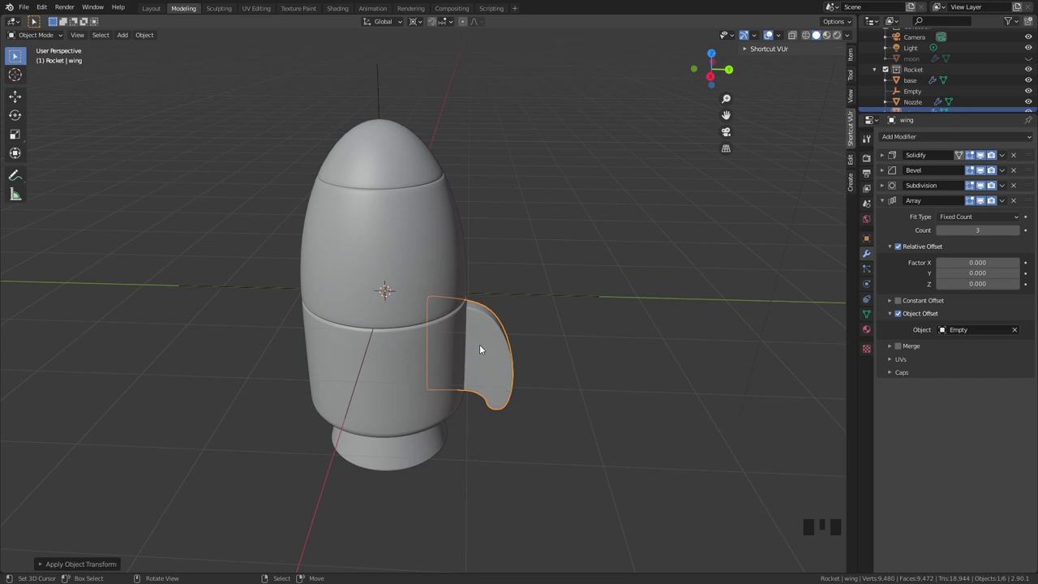
Step: In top view rotate the Empty 120 degrees so the three fins spread evenly around the base
key("KP_7")
right_click(452, 172)
key("r")
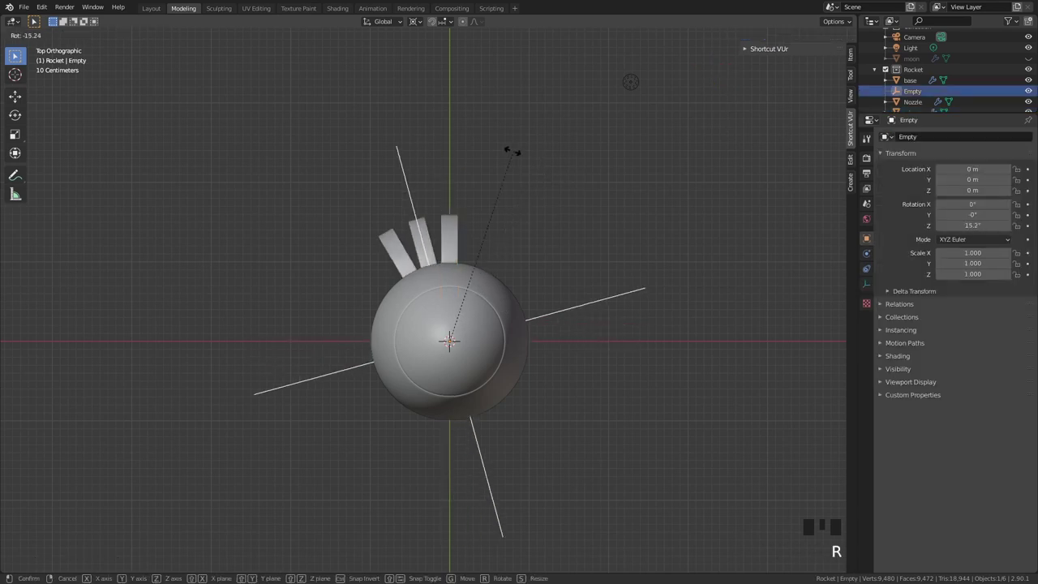
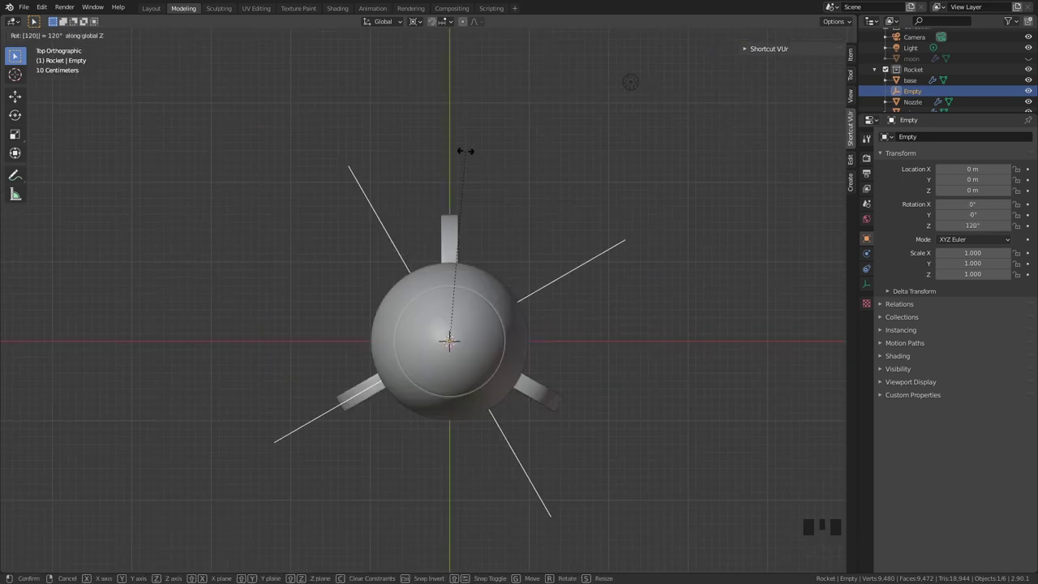
key("Tab")
Step: Orbit the viewport to check the three evenly spaced fins
left_click_drag(522, 244, 589, 232)
right_click(589, 232)
right_click(505, 425)
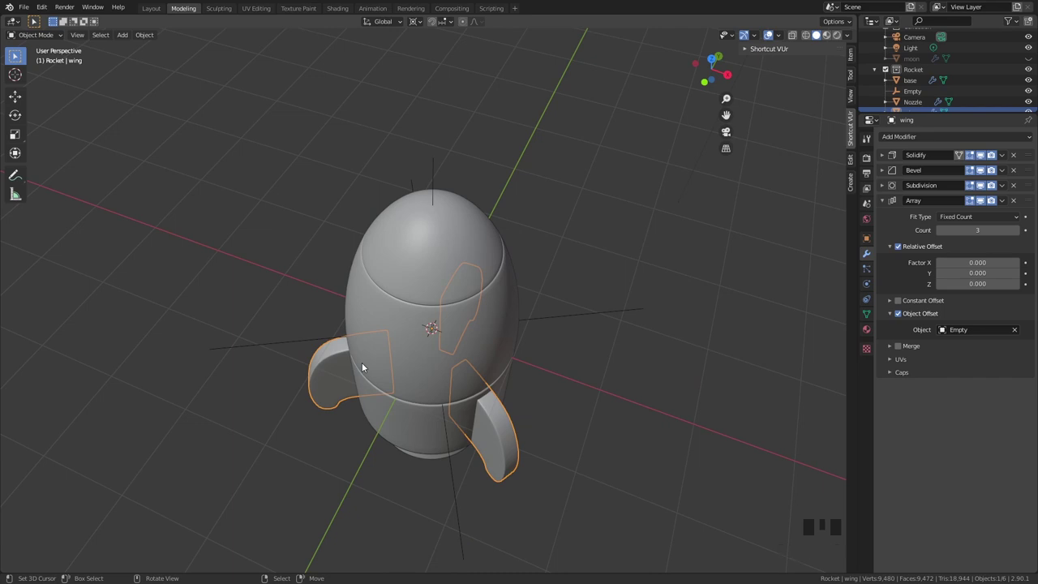
left_click_drag(532, 267, 501, 252)
scroll("down", 3)
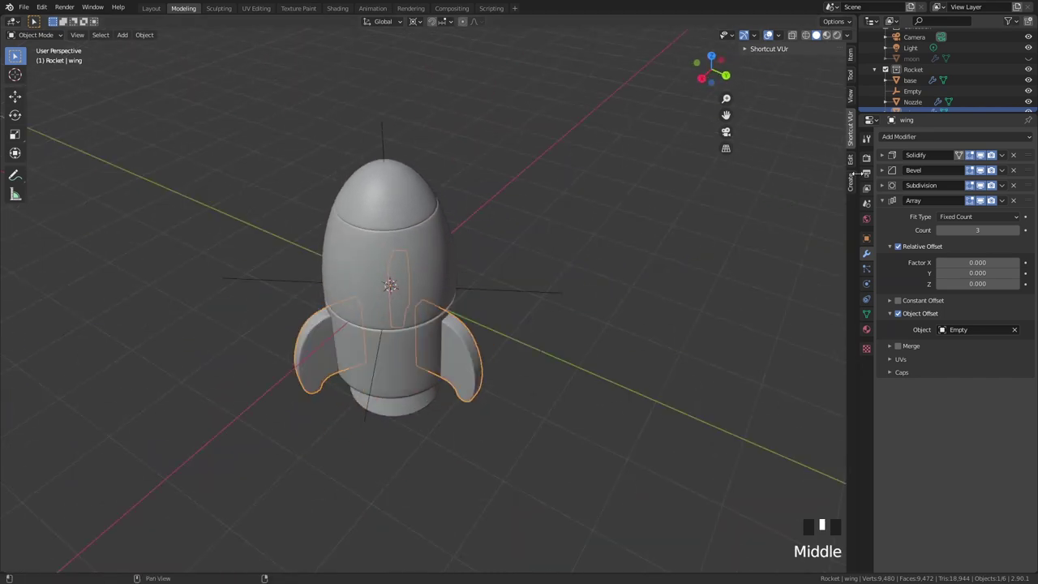
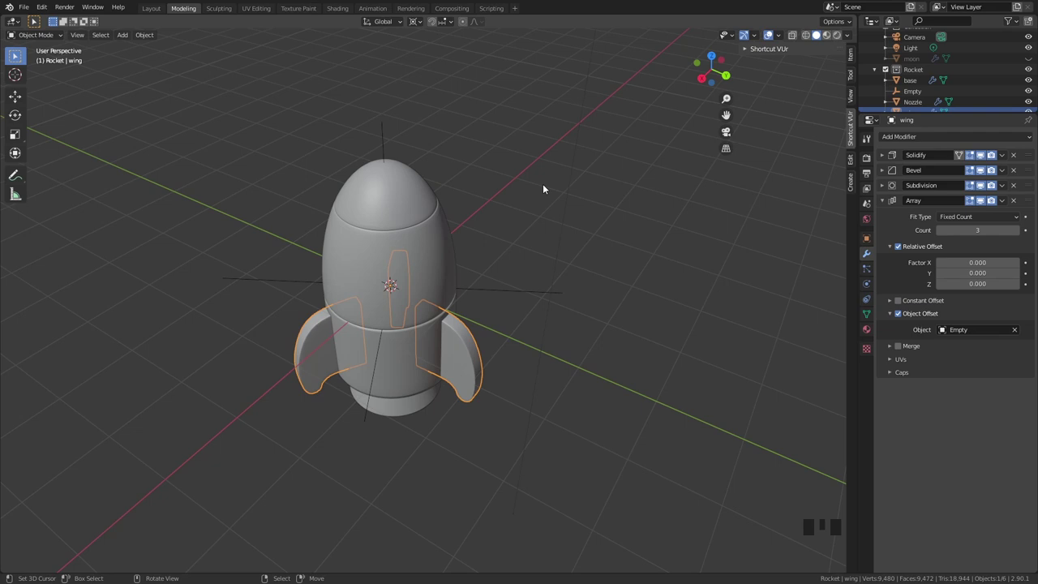
Step: Add a Circle, stand it upright, shrink it to porthole size and move it onto the hull
left_click_drag(603, 170, 585, 187)
key("KP_1")
key("shift+a")
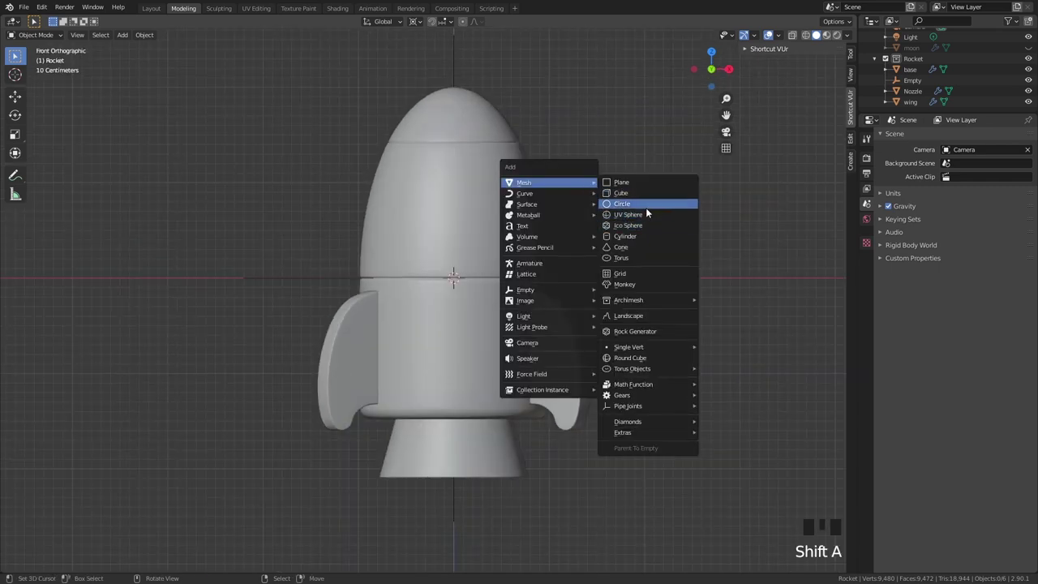
key("r")
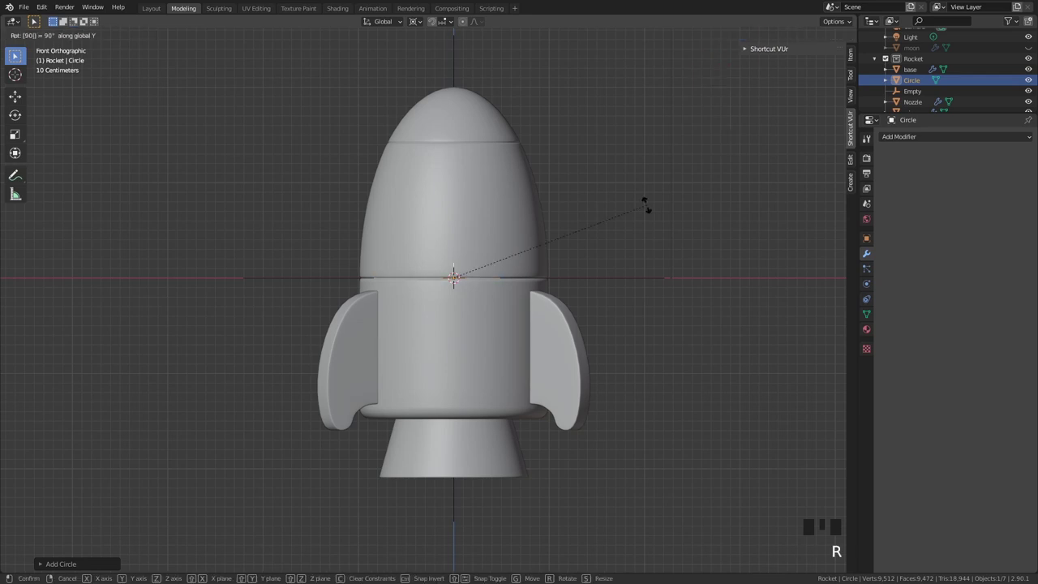
key("z")
key("s")
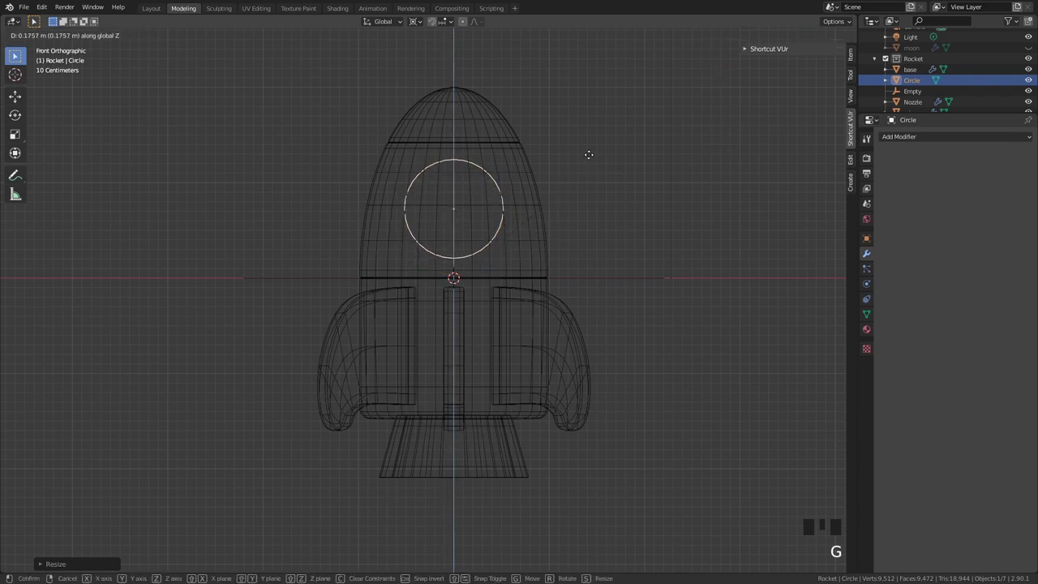
left_click_drag(424, 26, 599, 152)
left_click_drag(598, 152, 649, 181)
key("g")
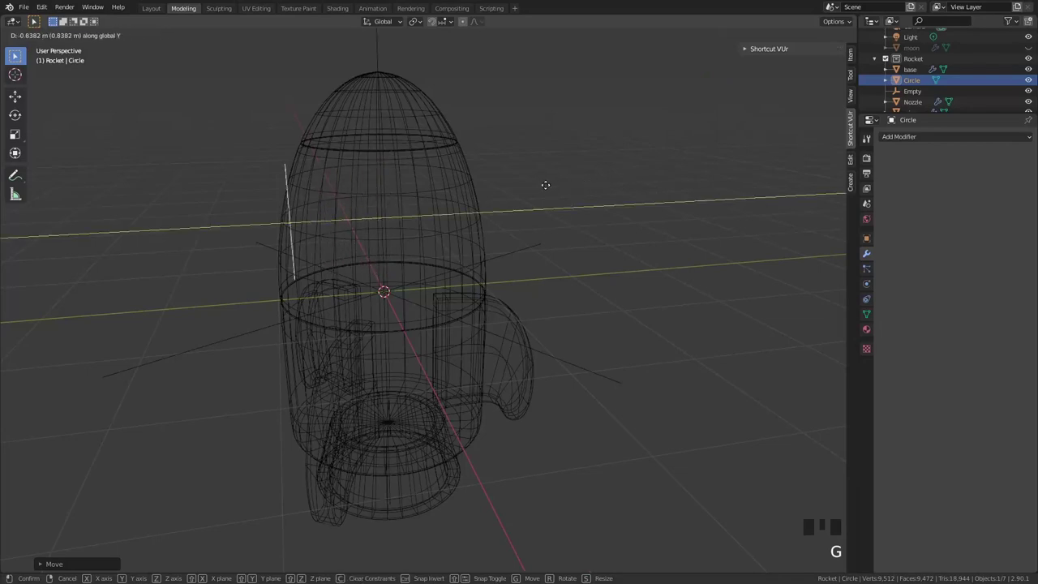
key("KP_3")
Step: In Right view tilt and position the circle to follow the rocket nose's slope
key("z")
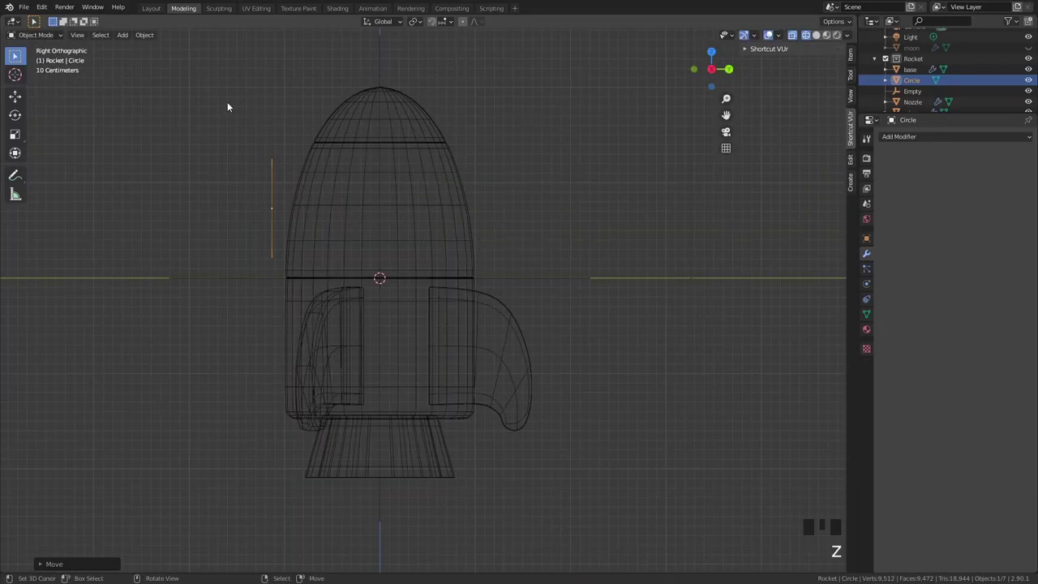
left_click_drag(302, 140, 432, 169)
key("z")
scroll("up", 3)
left_click_drag(478, 190, 447, 179)
key("r")
key("g")
key("r")
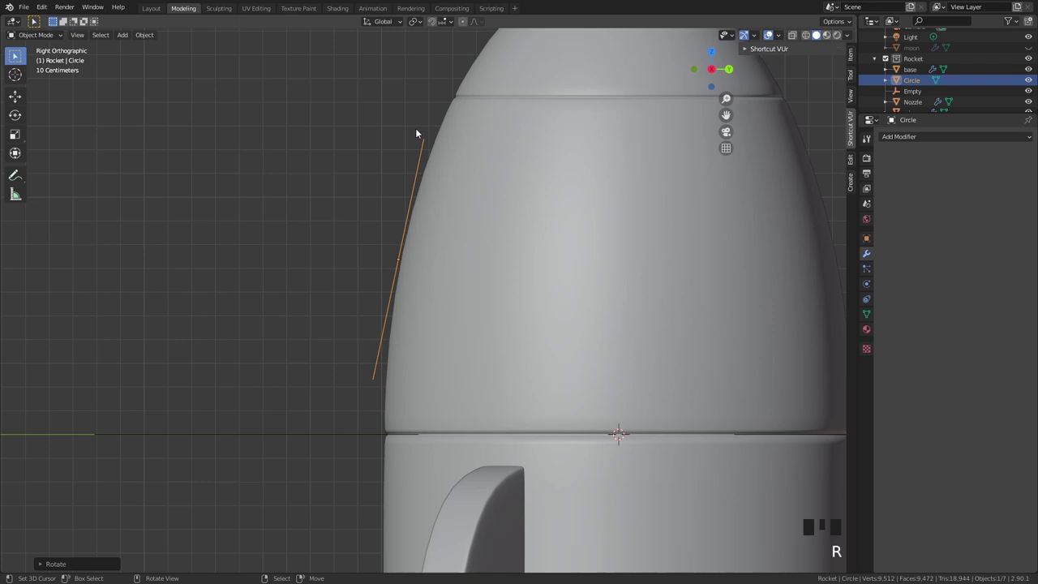
scroll("down", 3)
Step: Return to Front view and enter Edit Mode on the circle's mesh
key("KP_1")
scroll("up", 3)
key("Tab")
scroll("up", 3)
Step: Extrude and merge the disc's inner ring at centre, add a 5-cut concentric loop cut, exit Edit Mode
key("e")
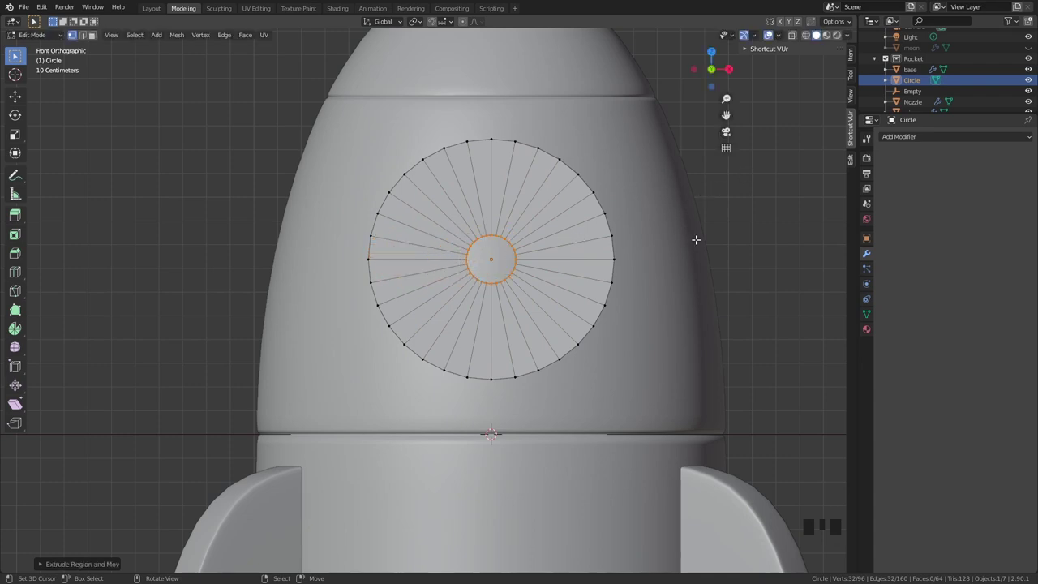
key("m")
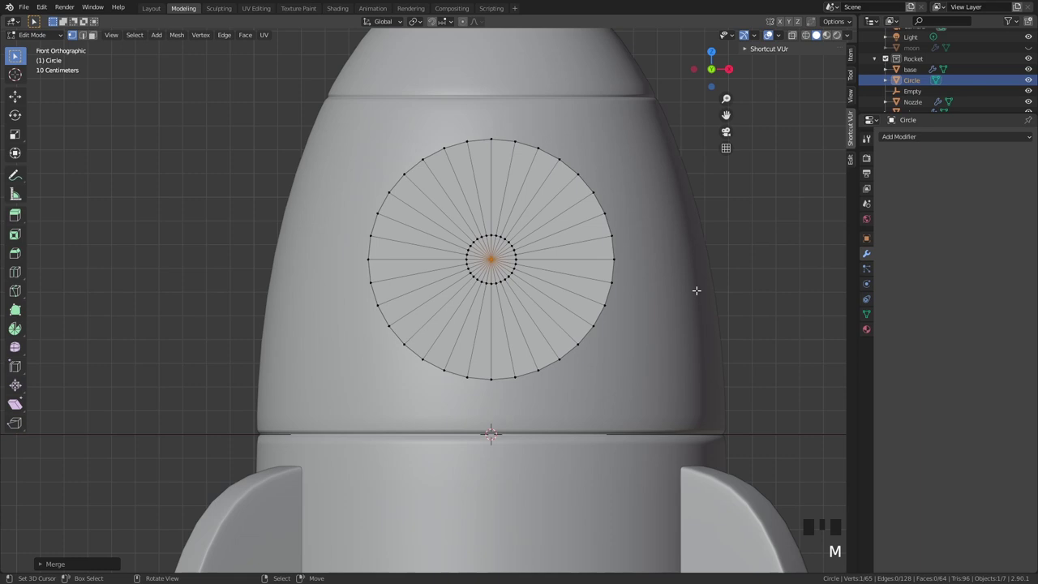
key("ctrl+r")
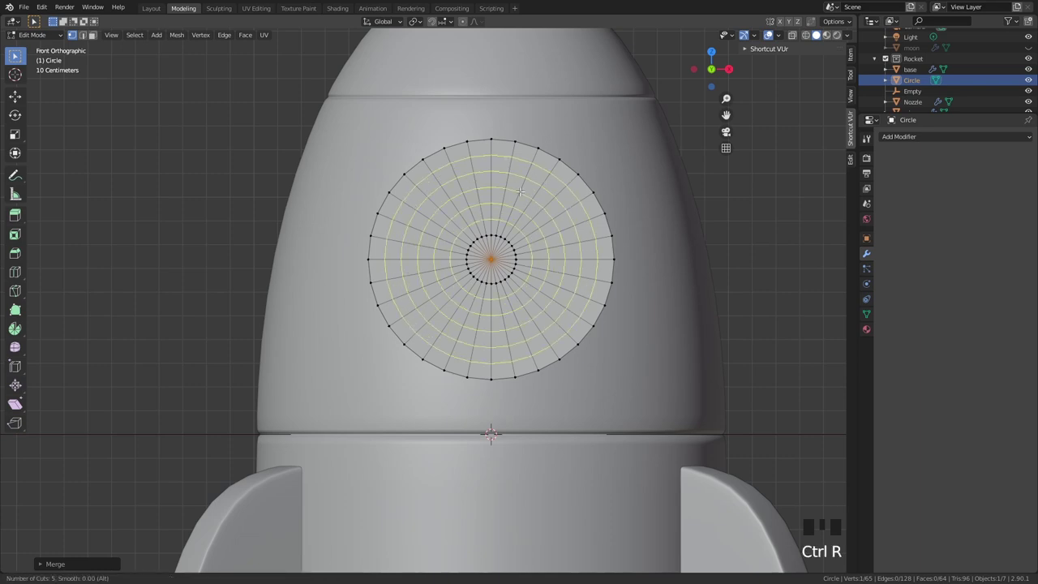
key("Tab")
Step: Add a Shrinkwrap modifier targeting the base to wrap the disc onto the hull
left_click_drag(927, 142, 650, 160)
scroll("down", 3)
left_click_drag(497, 181, 564, 192)
scroll("up", 3)
left_click(1022, 203)
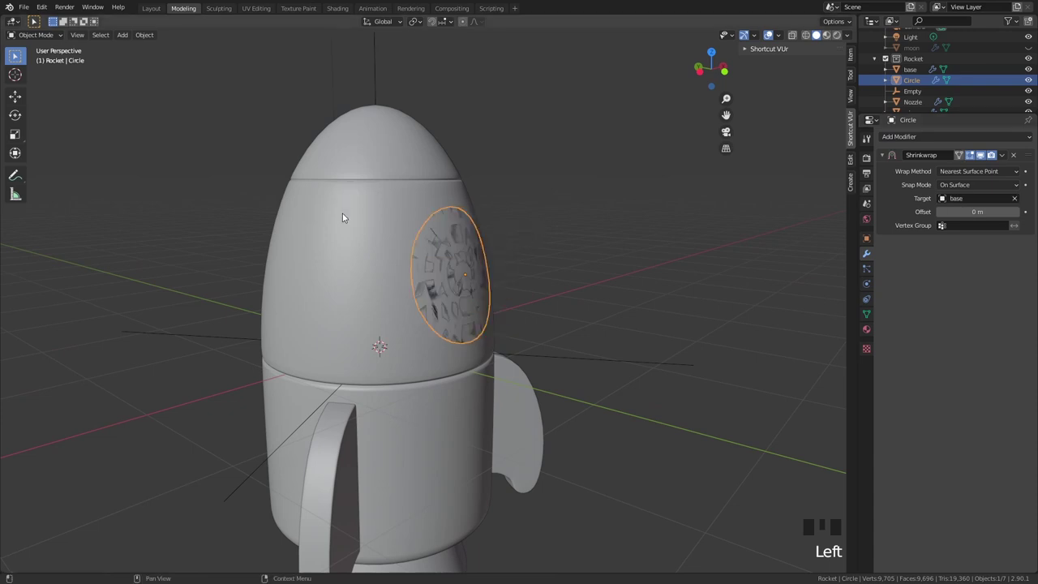
Step: Switch the disc's Shrinkwrap to project along an axis and adjust its offset from the front view
key("KP_3")
key("KP_1")
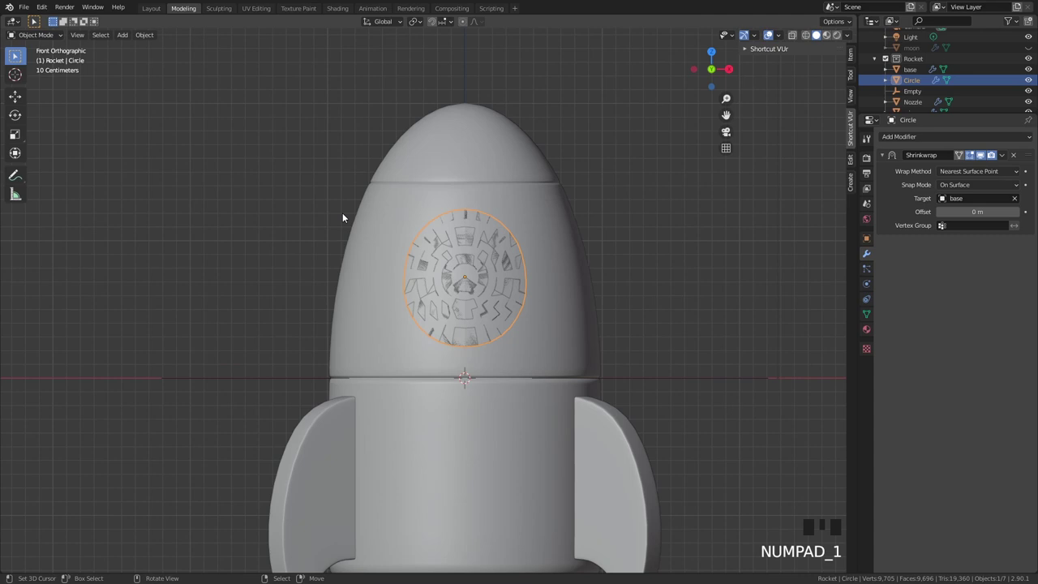
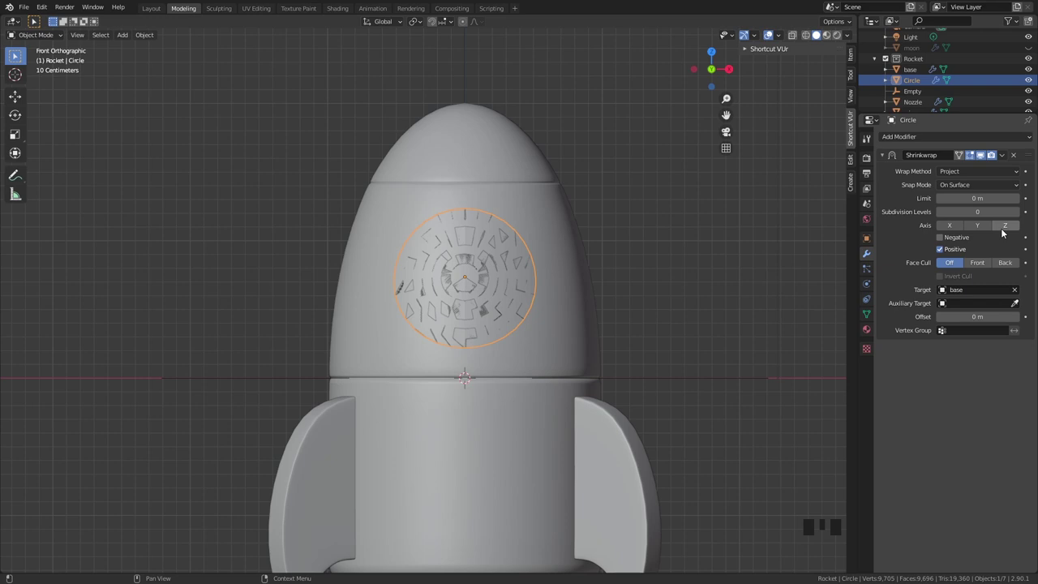
left_click(1005, 232)
left_click(1010, 232)
double_click(983, 225)
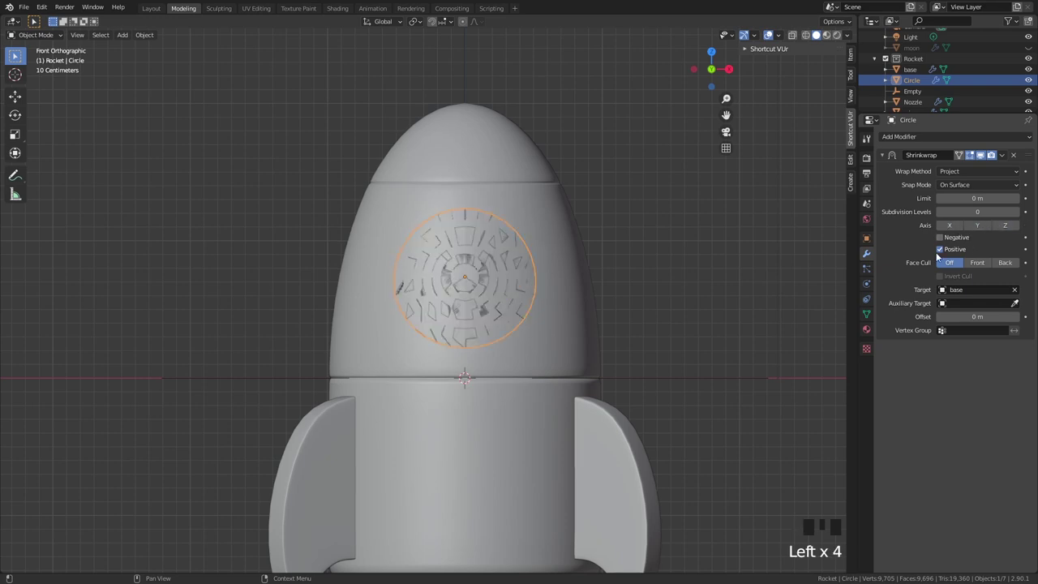
scroll("up", 3)
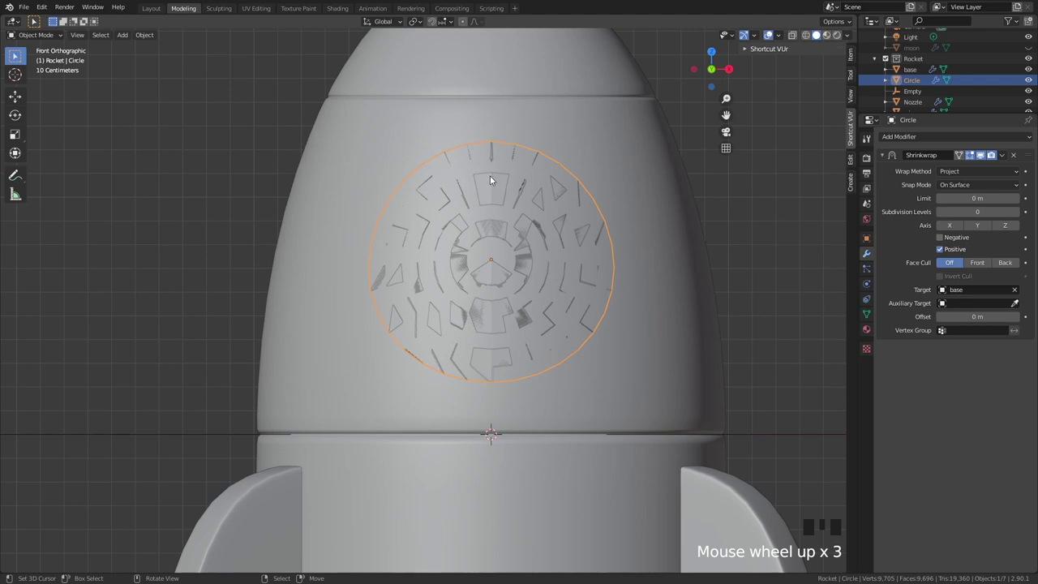
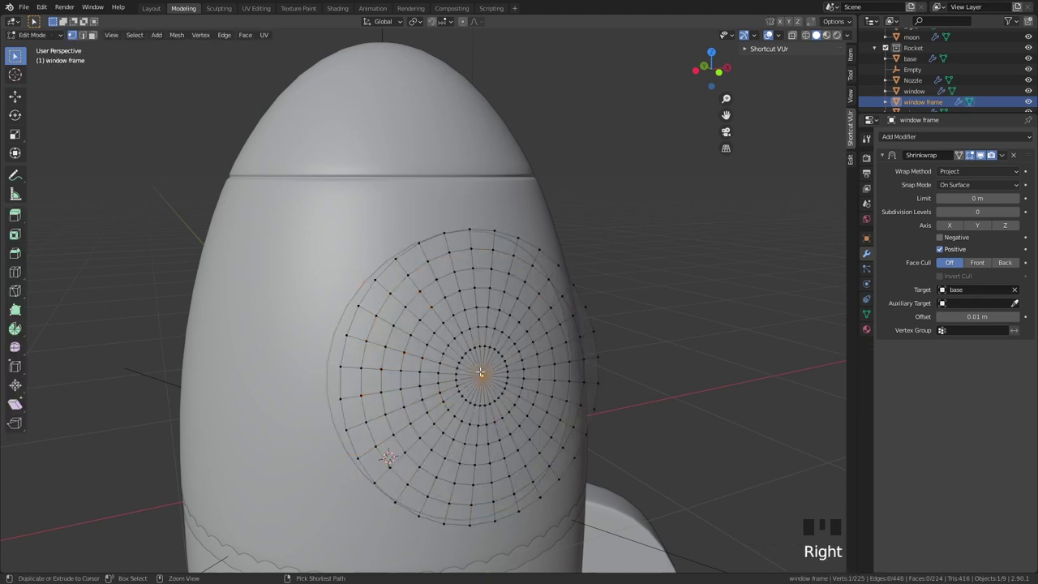
Step: Grow the selection to the window frame's inner faces and delete them, leaving a ring
key("ctrl+KP_Add")
key("ctrl+KP_Add")
key("ctrl+KP_Add")
key("ctrl+KP_Add")
key("ctrl+KP_Add")
key("x")
Step: Return to Object Mode and isolate the window frame ring in the viewport
key("Tab")
left_click_drag(409, 270, 490, 252)
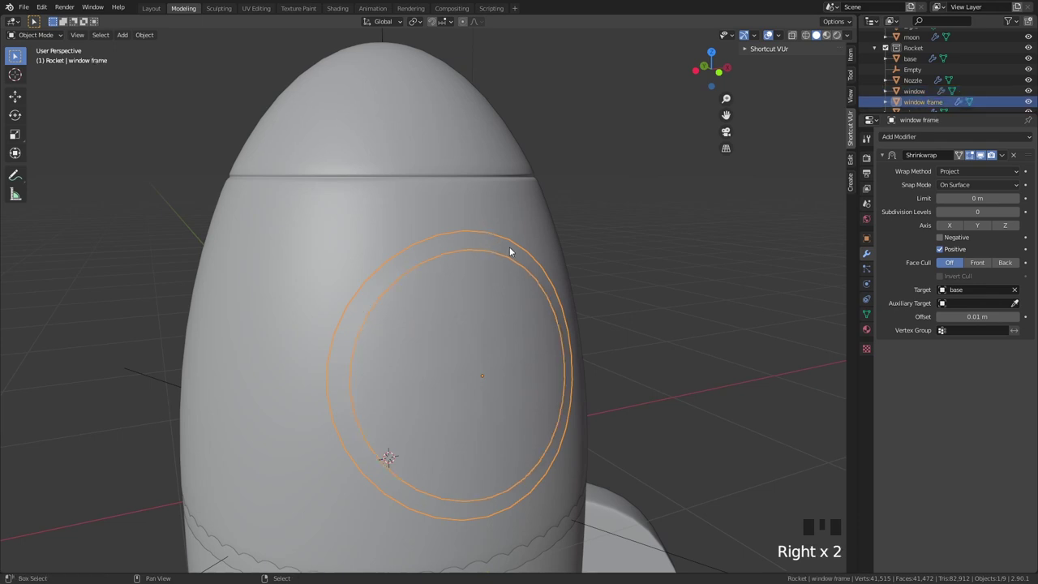
key("shift+h")
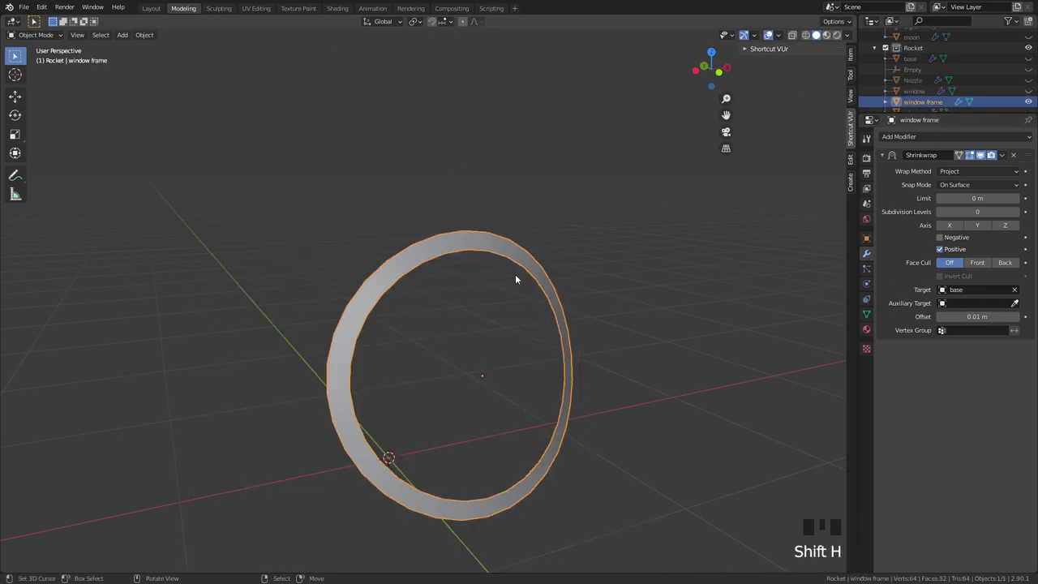
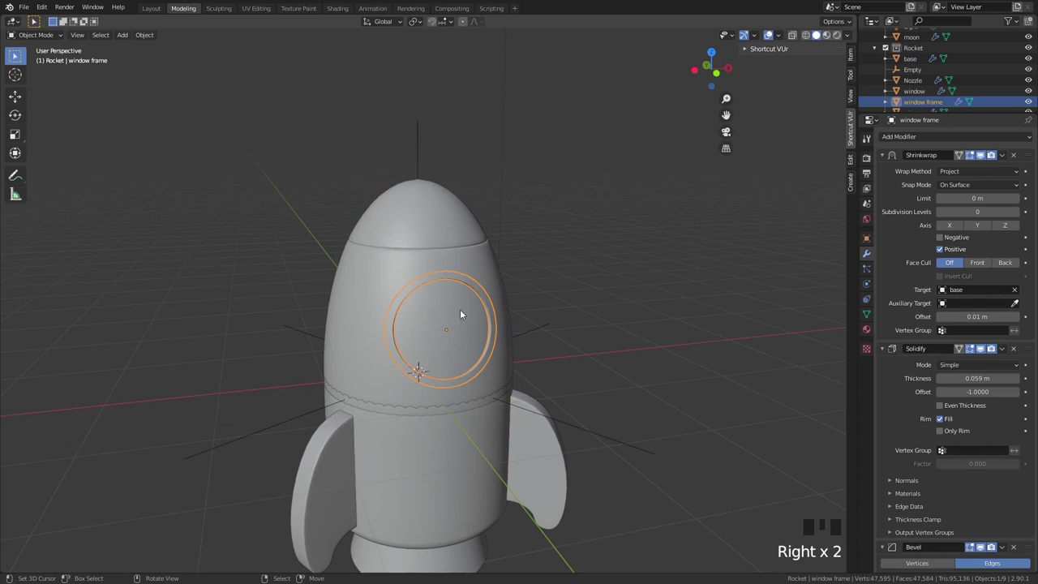
Step: Shade the rocket parts smooth and select the nozzle, ready for the Shading workspace
right_click(464, 314)
right_click(323, 476)
left_click_drag(448, 448, 413, 412)
left_click_drag(413, 412, 685, 377)
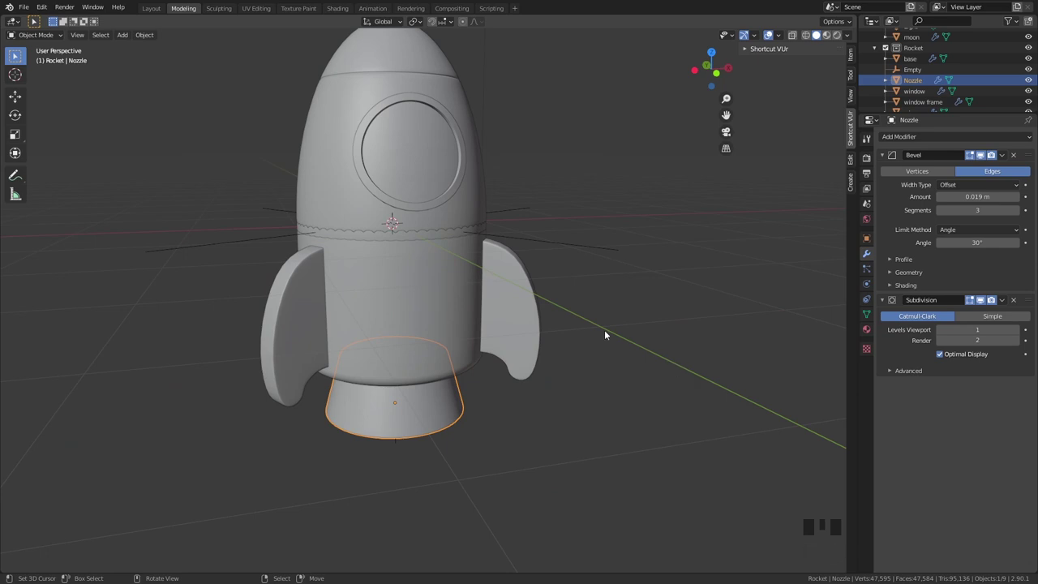
right_click(634, 256)
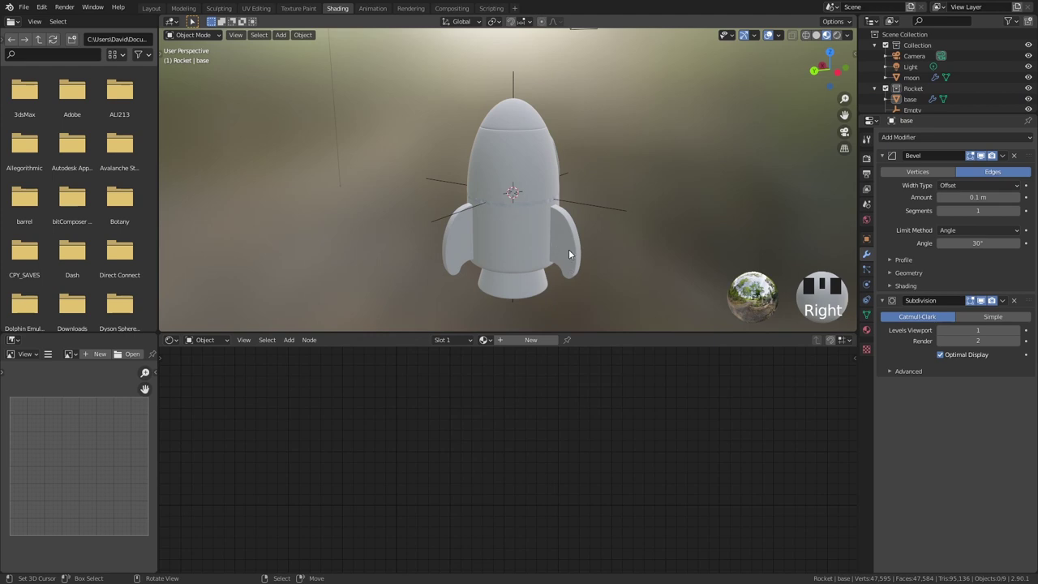
Step: Give the nozzle its own Rocket_nozzle material copied from Rocket_wings
left_click_drag(527, 343, 521, 346)
key("BackSpace")
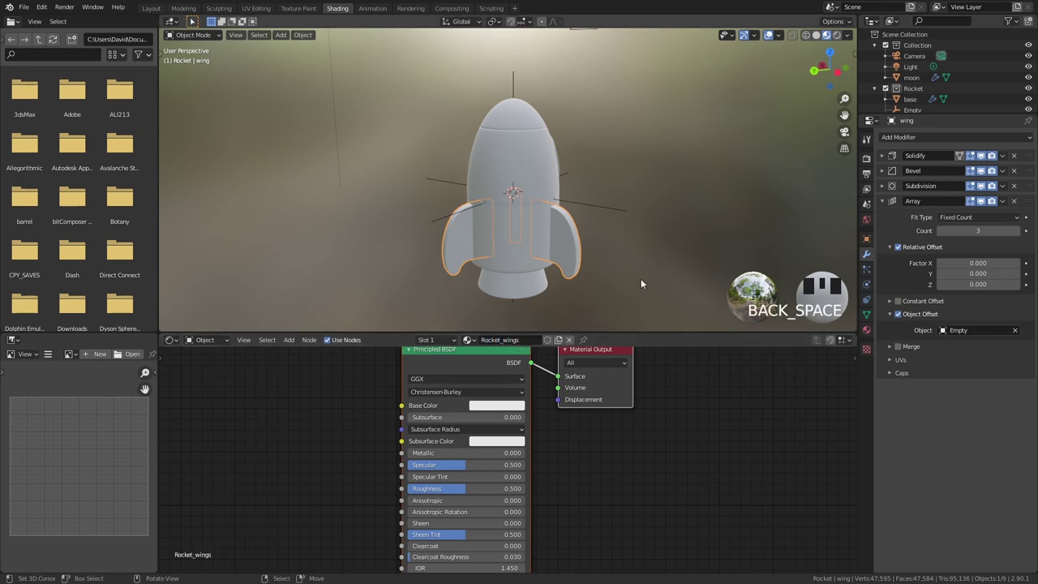
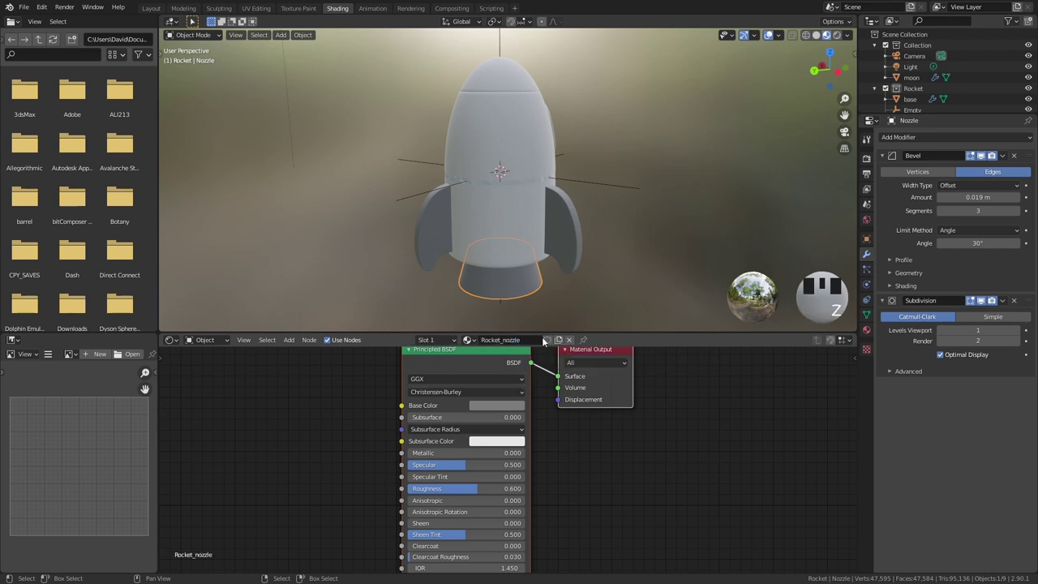
left_click(567, 301)
right_click(653, 268)
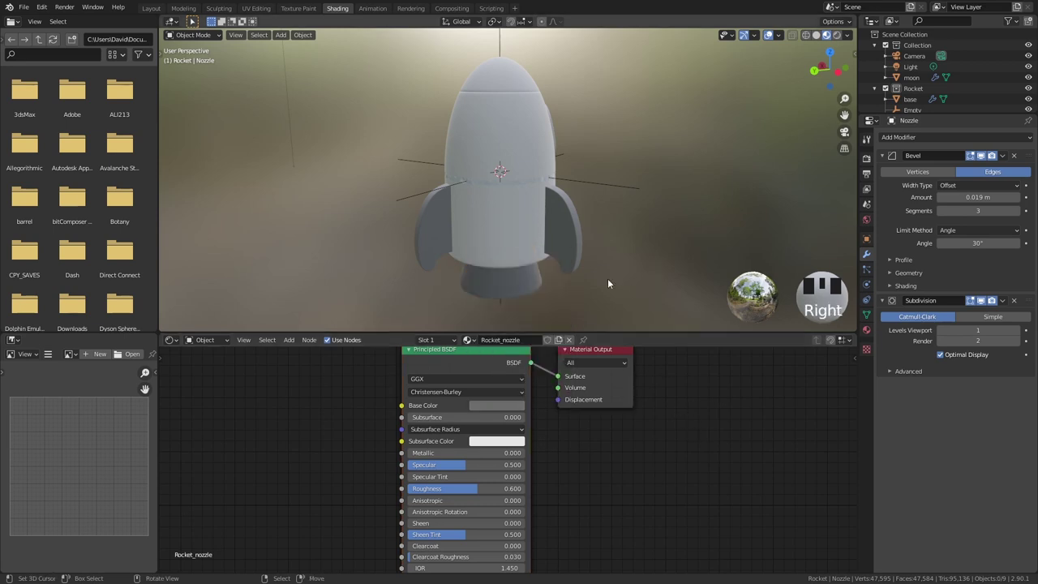
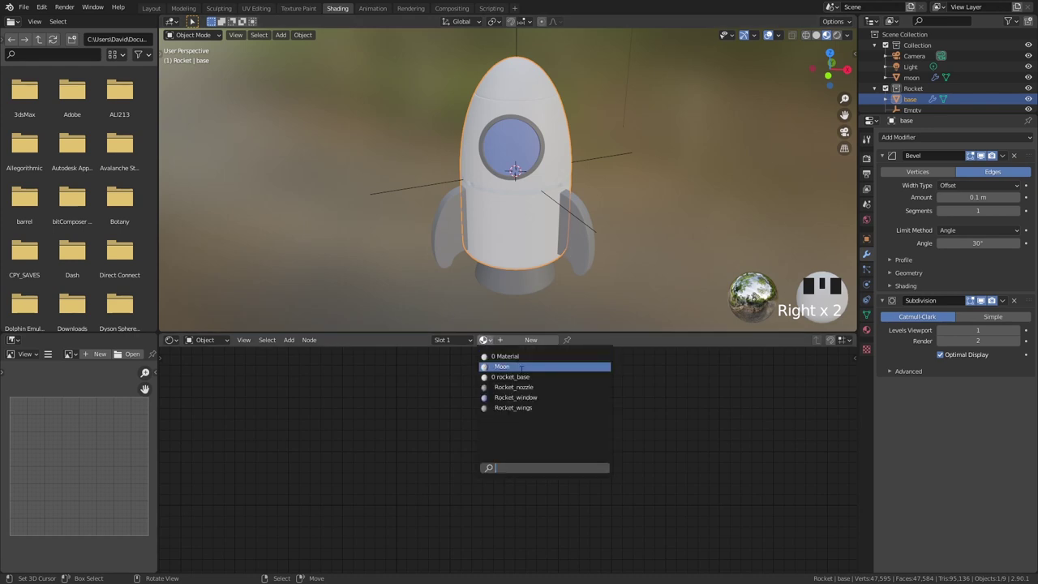
Step: Create Rocket_base_red on the base with a pure red Base Color
left_click_drag(550, 389, 559, 344)
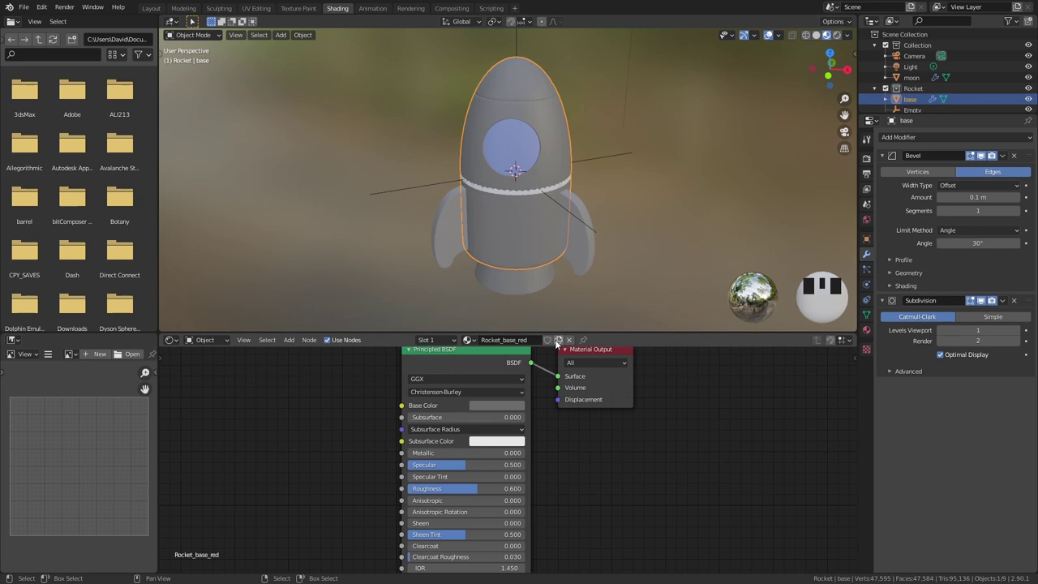
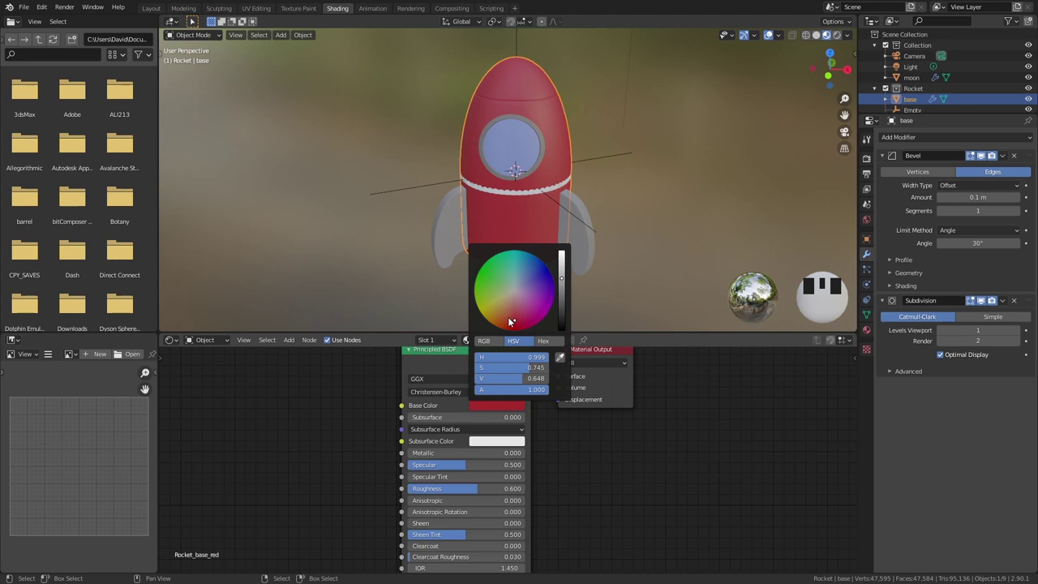
left_click(515, 322)
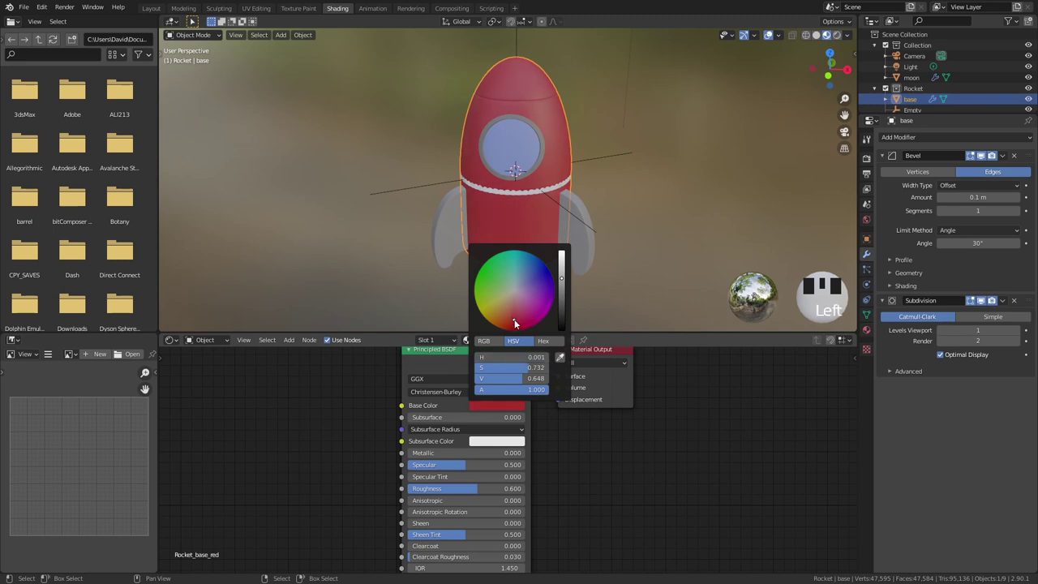
left_click_drag(518, 323, 551, 153)
key("shift+h")
Step: Add a second, empty material slot to the rocket base
left_click_drag(610, 120, 605, 184)
scroll("up", 3)
left_click_drag(595, 217, 685, 176)
left_click_drag(685, 176, 1031, 143)
left_click_drag(1031, 144, 751, 151)
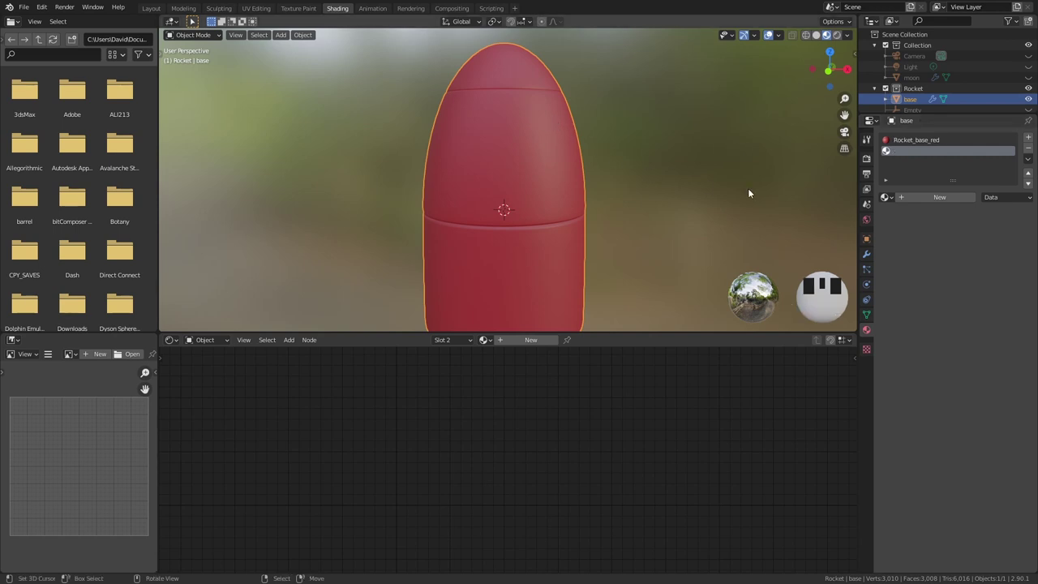
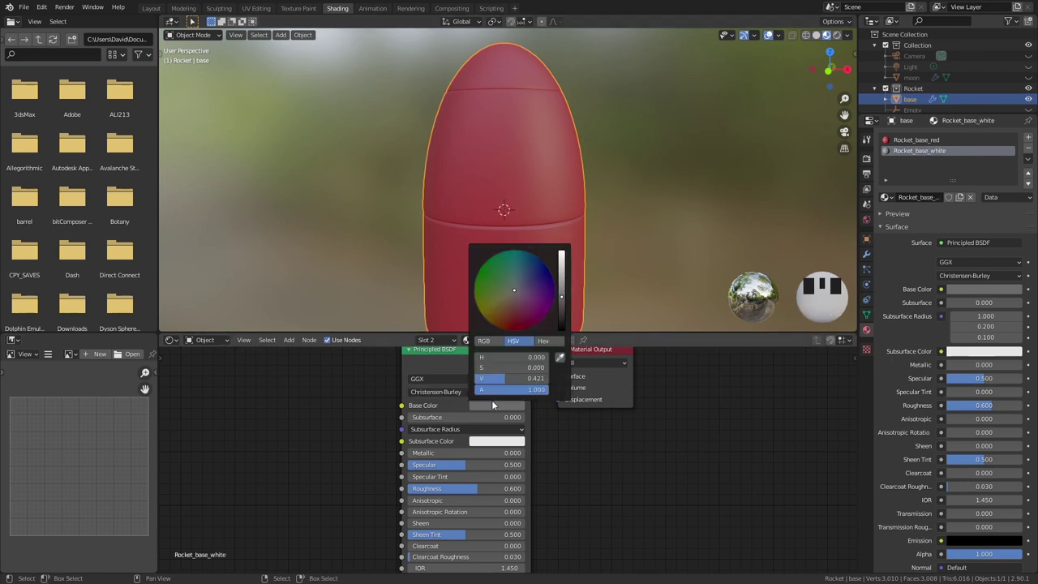
Step: Create Rocket_base_white in slot 2 with white Base Color and select the base's middle faces
left_click(570, 278)
left_click_drag(568, 268, 607, 183)
key("Tab")
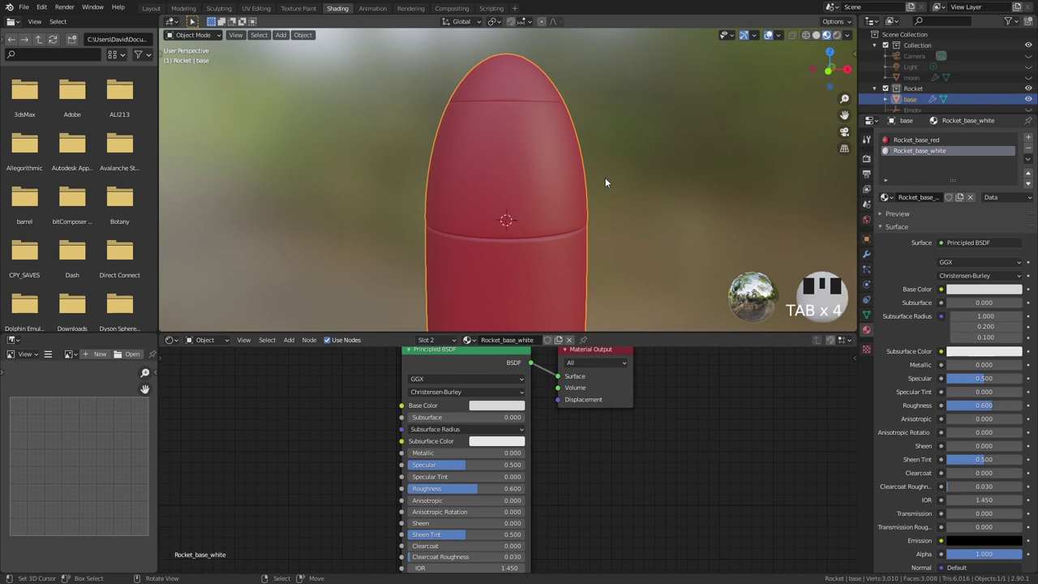
scroll("down", 3)
scroll("up", 3)
scroll("up", 3)
scroll("up", 3)
scroll("up", 3)
scroll("up", 3)
scroll("up", 3)
Step: Assign the white material to the middle band, leaving the nose and bottom red
left_click(911, 202)
key("Tab")
scroll("down", 3)
scroll("down", 3)
scroll("down", 3)
scroll("down", 3)
right_click(619, 135)
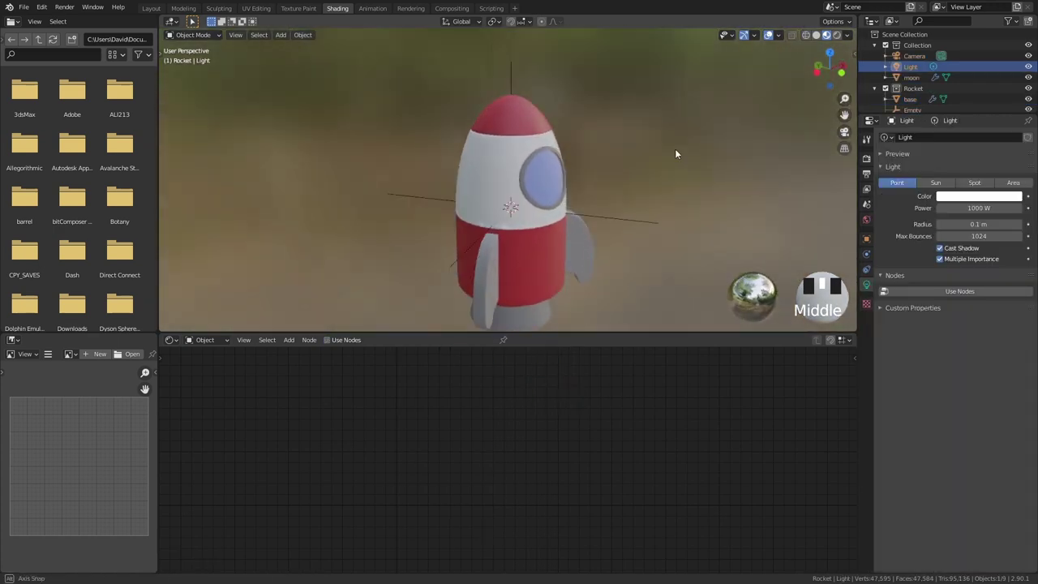